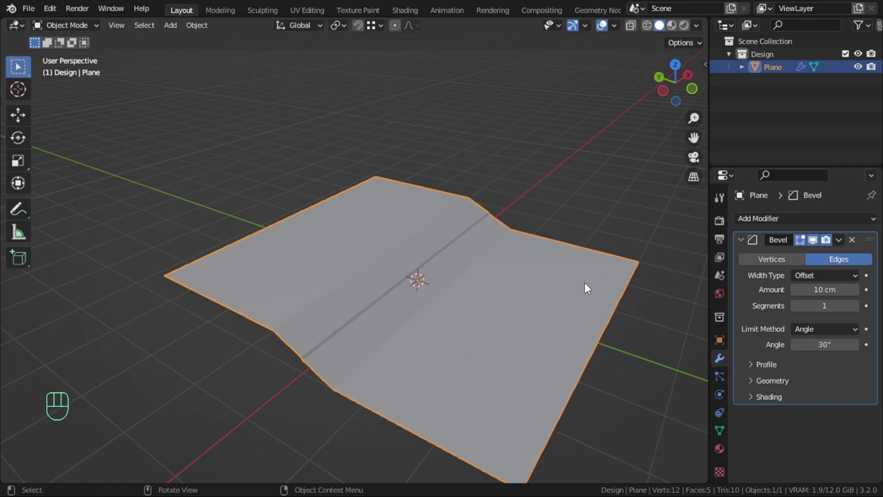
# Apply the base plane's object transform before setting the 8 cm, six-segment bevel
pyautogui.moveTo(460, 280); pyautogui.dragTo(441, 283)
pyautogui.scroll(3)
pyautogui.press('ctrl+a')
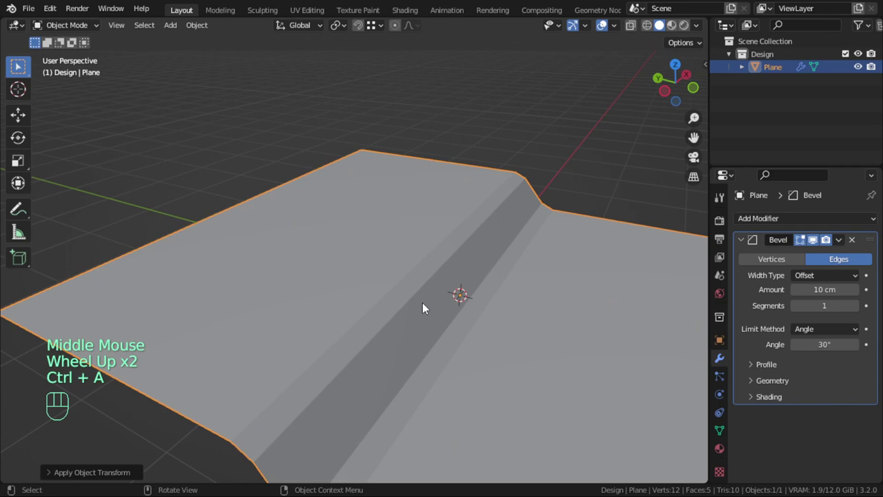
pyautogui.middleClick(440, 300)
pyautogui.scroll(-3)
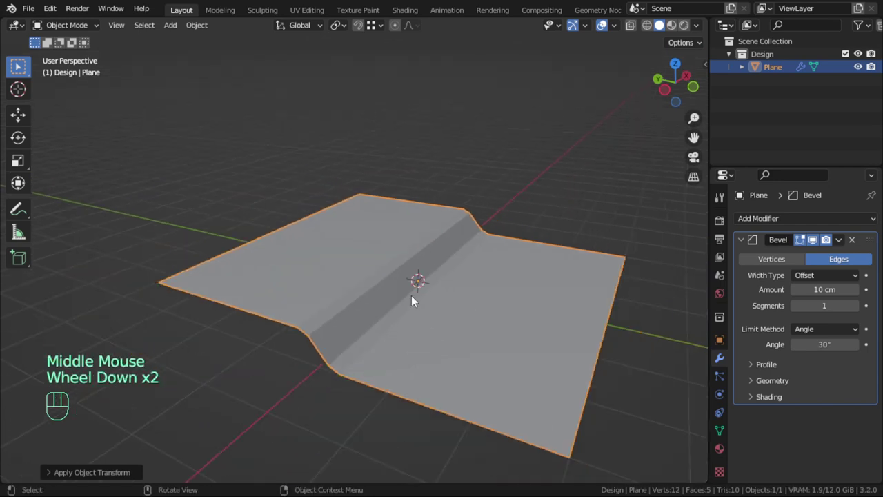
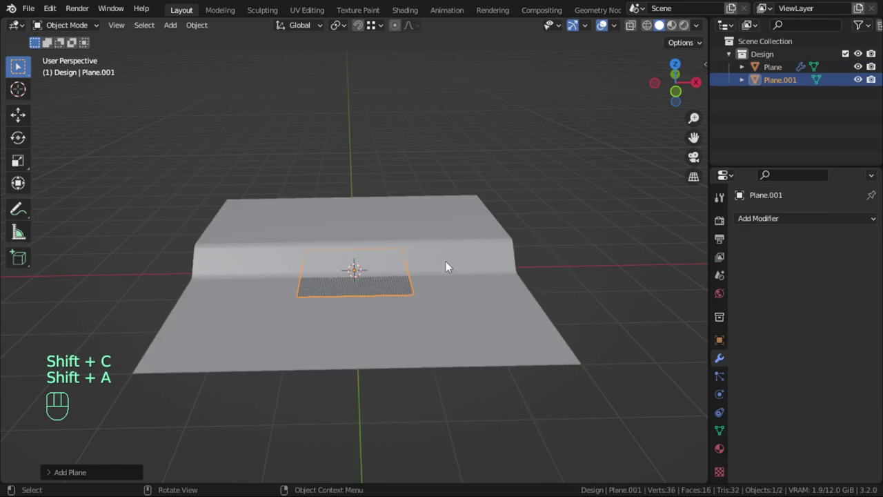
# Scale the new plane by 2.7 and move it straight up above the base plane
pyautogui.press('s')
pyautogui.press('2')
pyautogui.press('.')
pyautogui.press('7')
pyautogui.click(441, 271)
pyautogui.moveTo(445, 289); pyautogui.dragTo(466, 298)
pyautogui.press('g')
pyautogui.press('z')
pyautogui.click(452, 170)
# UV-unwrap the upper plane and subdivide it repeatedly into a dense mesh
pyautogui.press('Tab')
pyautogui.press('u')
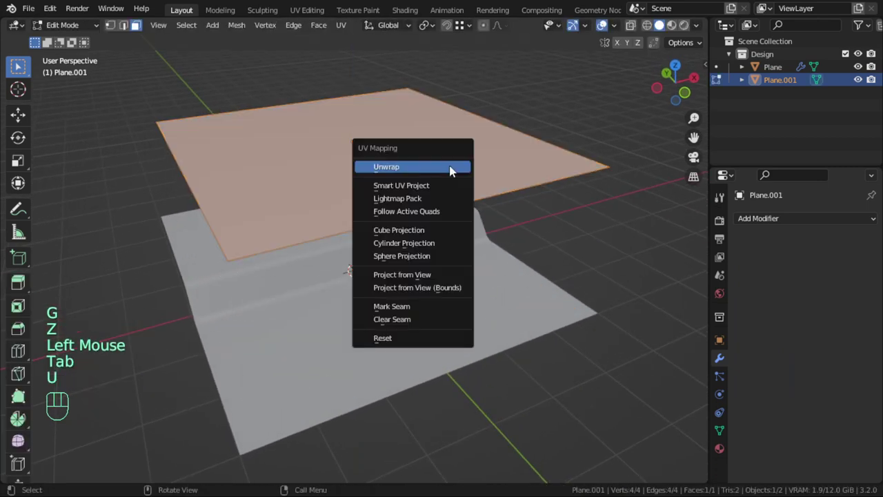
pyautogui.press('Tab')
pyautogui.press('Tab')
pyautogui.press('ctrl+w')
pyautogui.press('shift+r')
pyautogui.press('shift+r')
pyautogui.press('shift+r')
pyautogui.press('shift+r')
pyautogui.press('Tab')
pyautogui.moveTo(518, 210); pyautogui.dragTo(503, 248)
pyautogui.scroll(-3)
pyautogui.moveTo(494, 252); pyautogui.dragTo(557, 223)
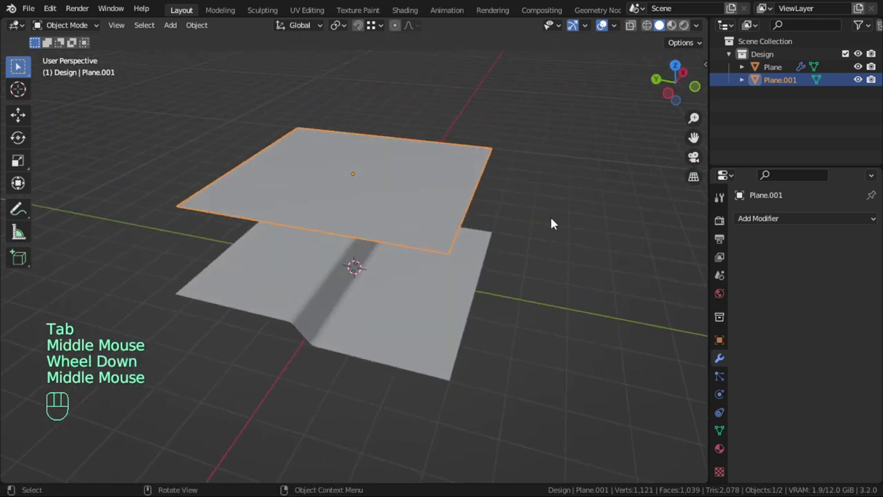
# Tilt the upper plane about X and adjust its rotation and position from front and side orthographic views
pyautogui.press('r')
pyautogui.press('x')
pyautogui.click(529, 305)
pyautogui.press('KP_7')
pyautogui.press('KP_1')
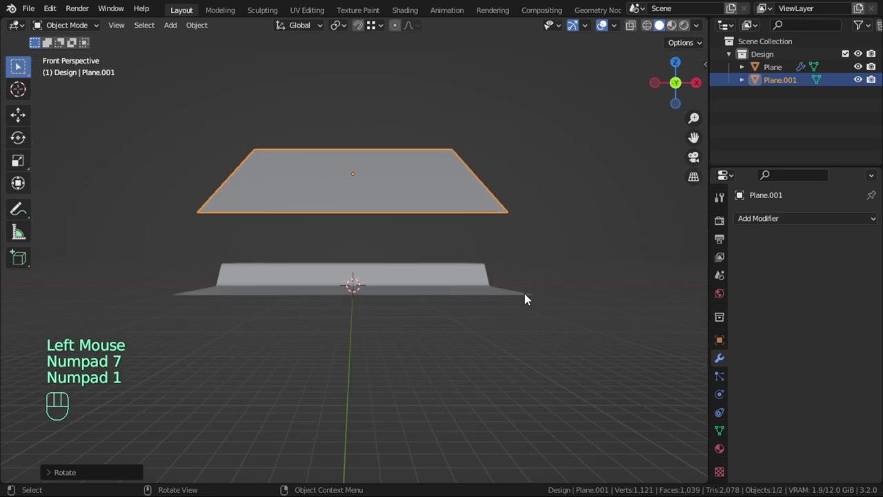
pyautogui.press('KP_5')
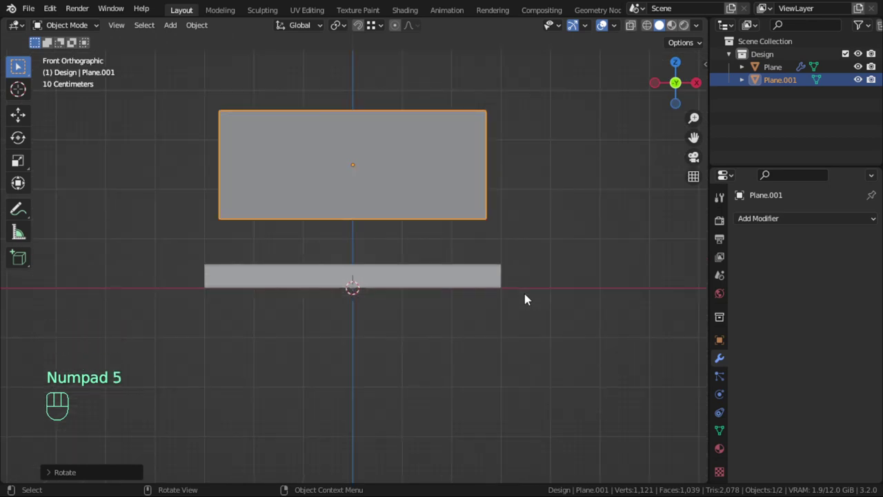
pyautogui.press('KP_3')
pyautogui.press('r')
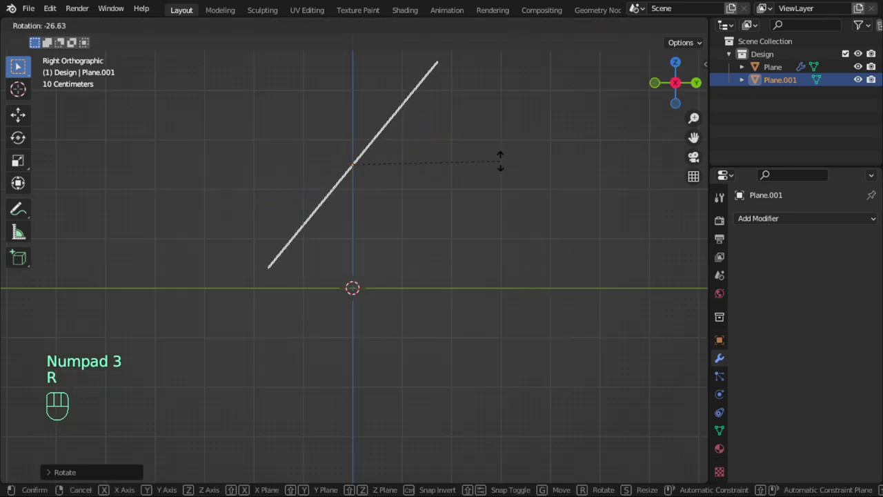
pyautogui.click(505, 172)
pyautogui.press('g')
pyautogui.click(472, 213)
# Rotate the upper plane further about Y and X until it stands nearly upright over the base
pyautogui.scroll(-3)
pyautogui.moveTo(423, 249); pyautogui.dragTo(481, 271)
pyautogui.press('r')
pyautogui.press('y')
pyautogui.click(477, 298)
pyautogui.press('r')
pyautogui.press('x')
pyautogui.click(491, 238)
pyautogui.moveTo(484, 250); pyautogui.dragTo(567, 259)
pyautogui.scroll(-3)
pyautogui.press('r')
pyautogui.press('y')
pyautogui.click(516, 267)
# Inspect the two planes and select the creased base plane
pyautogui.press('alt+a')
pyautogui.moveTo(423, 237); pyautogui.dragTo(426, 233)
pyautogui.click(397, 223)
pyautogui.scroll(3)
pyautogui.click(455, 332)
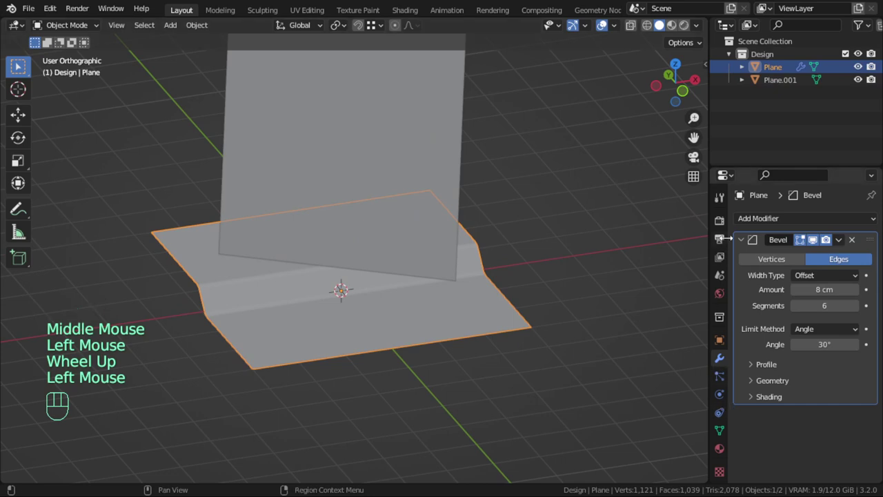
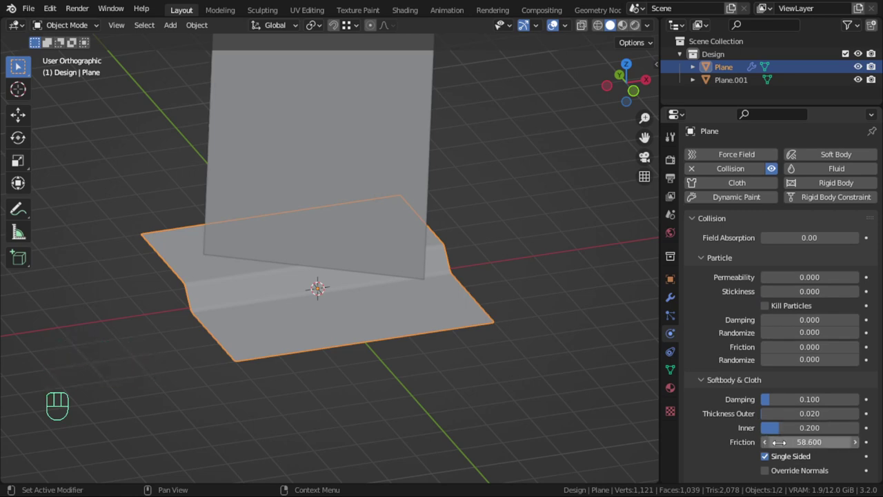
# Orbit the view to inspect the collision base plane under the tilted plane
pyautogui.scroll(-3)
pyautogui.middleClick(435, 260)
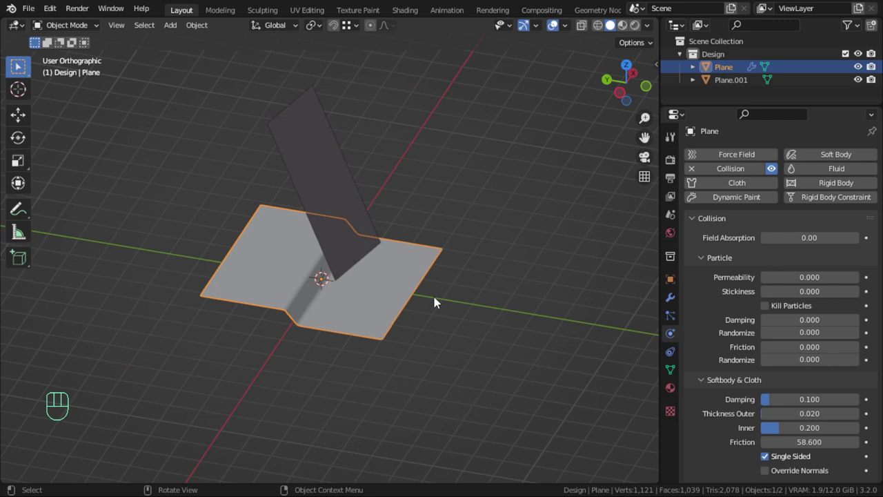
pyautogui.moveTo(410, 286); pyautogui.dragTo(360, 282)
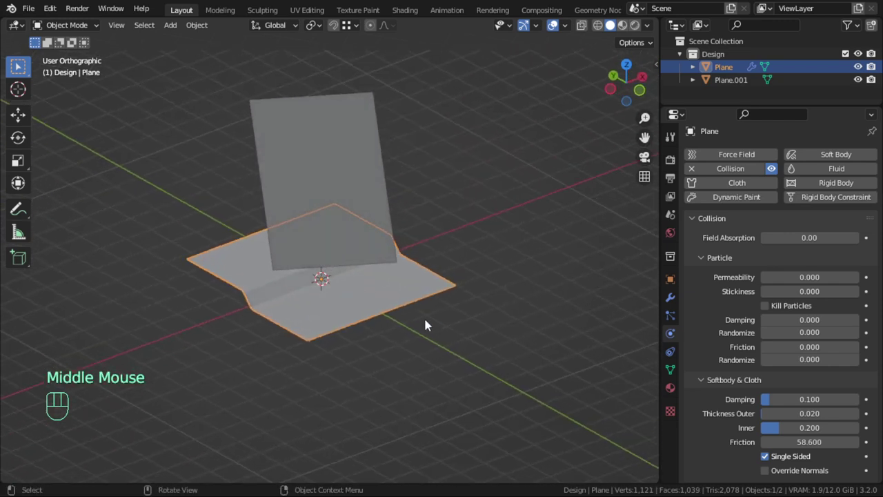
# Enable Cloth physics on the upper plane with nine quality steps and self-collisions
pyautogui.click(365, 207)
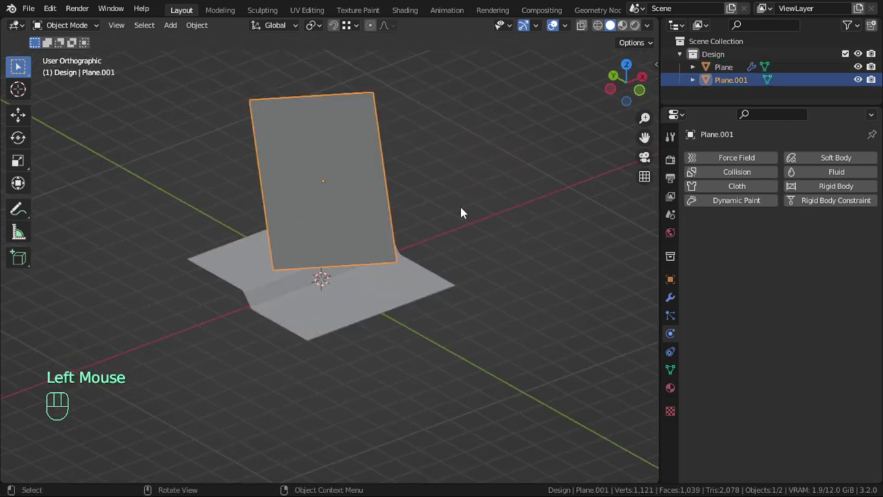
pyautogui.click(741, 193)
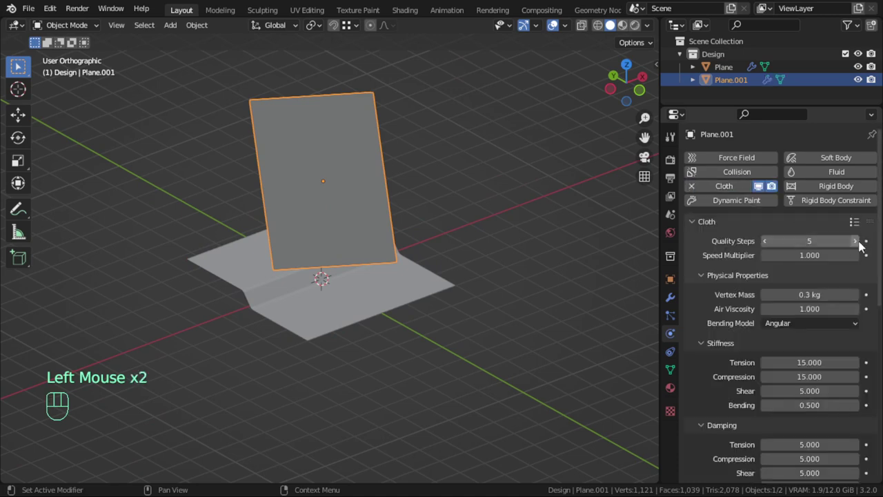
pyautogui.moveTo(865, 231); pyautogui.dragTo(824, 312)
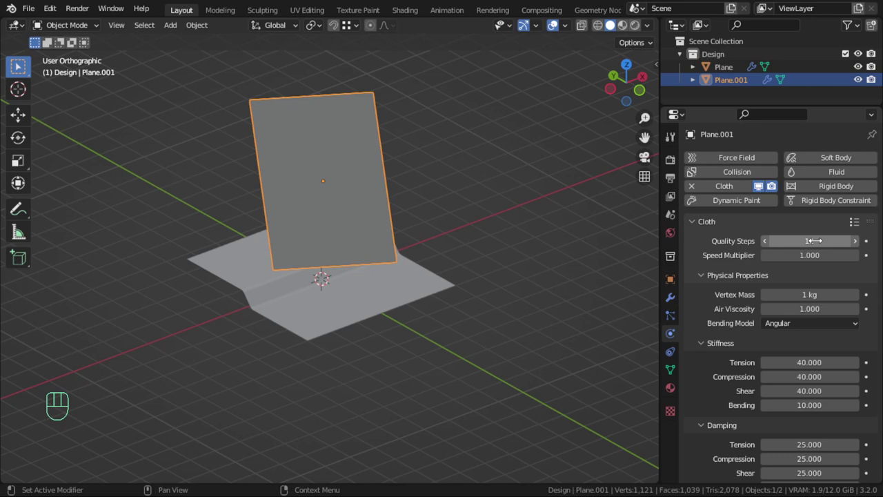
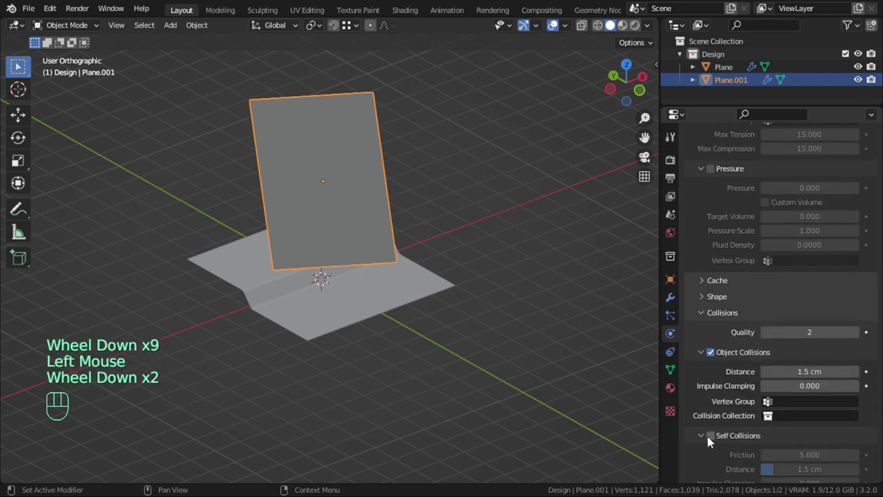
pyautogui.click(716, 442)
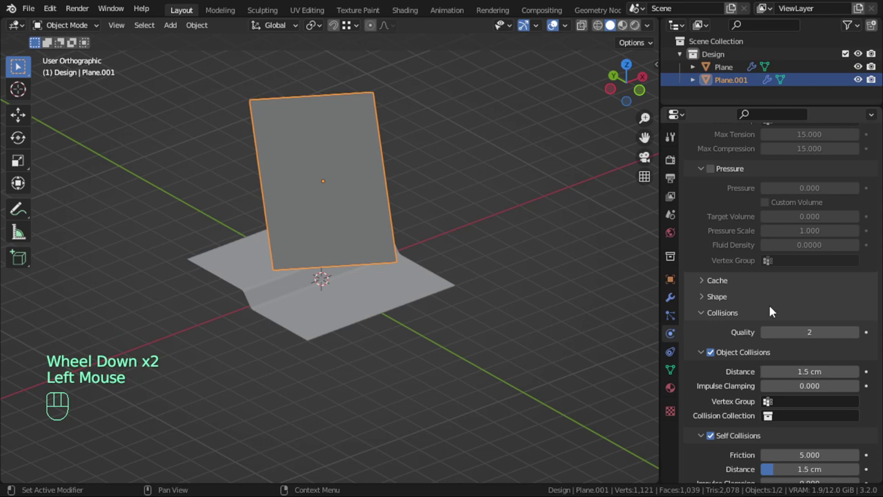
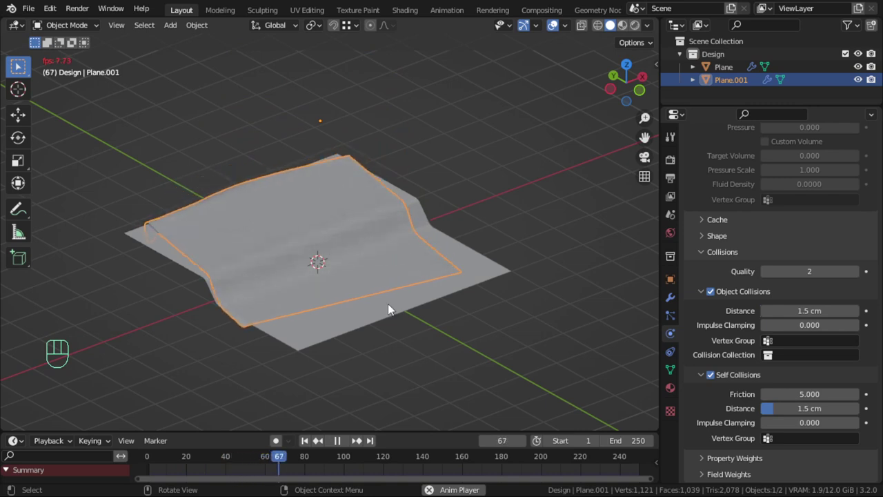
# Stop playback, return to frame 1 in top orthographic view and collapse the collision panels
pyautogui.press('Escape')
pyautogui.press('KP_7')
pyautogui.scroll(-3)
pyautogui.press('g')
pyautogui.press('y')
pyautogui.moveTo(377, 231); pyautogui.dragTo(463, 241)
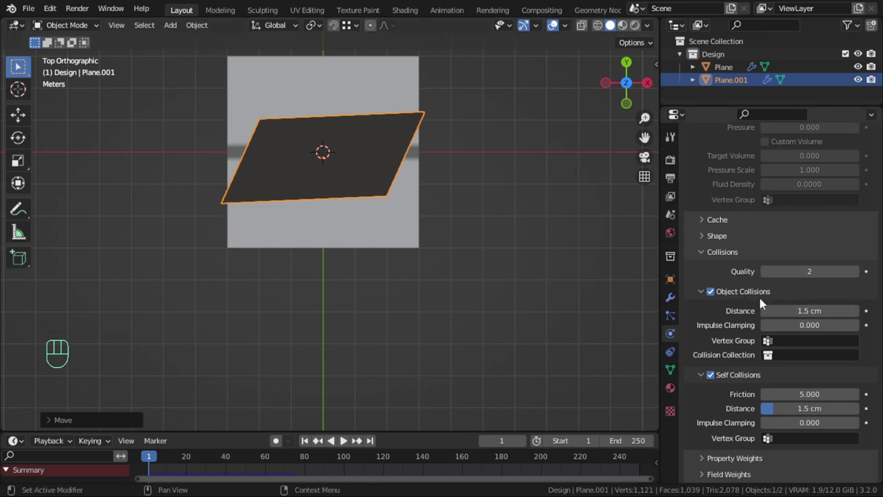
pyautogui.scroll(3)
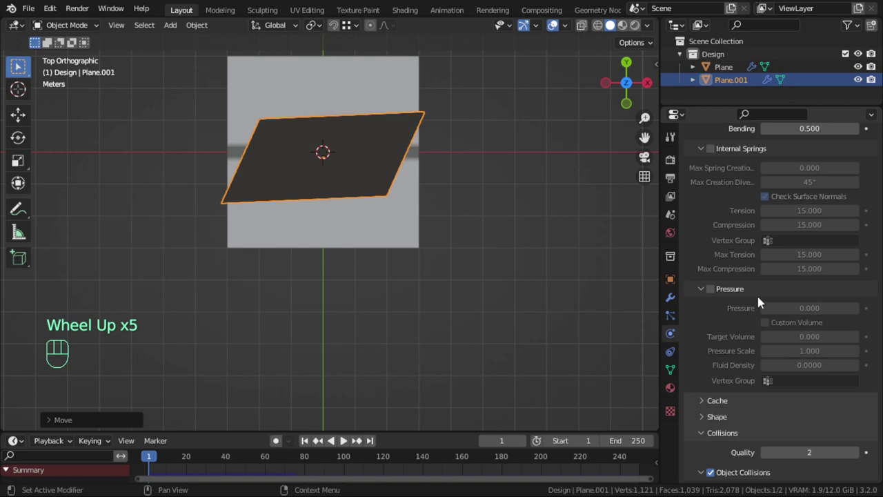
pyautogui.scroll(-3)
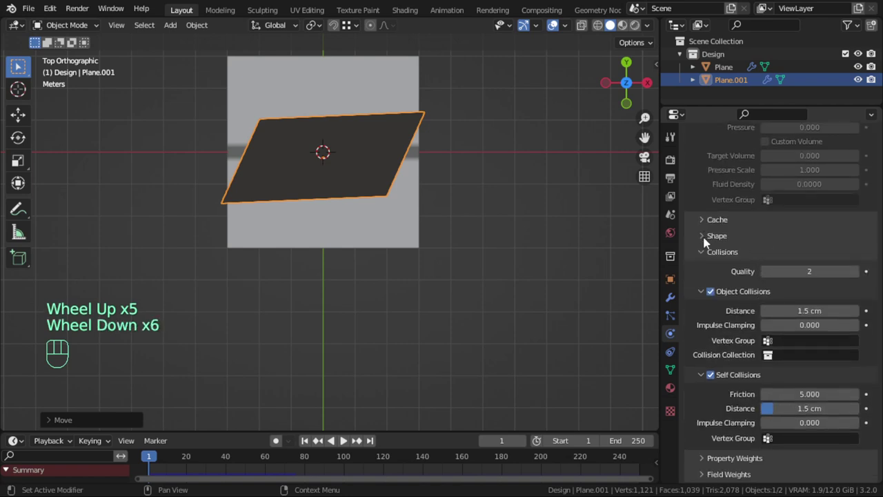
pyautogui.click(723, 256)
pyautogui.click(340, 187)
# Replay the cloth simulation and orbit around the sheet as it drapes over the base
pyautogui.press('r')
pyautogui.press('x')
pyautogui.click(474, 184)
pyautogui.click(350, 445)
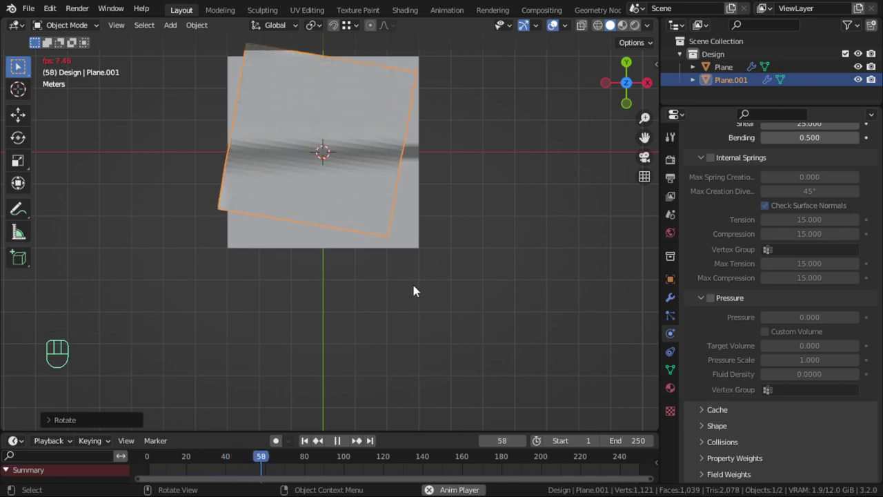
pyautogui.press('Escape')
pyautogui.press('KP_3')
pyautogui.press('r')
pyautogui.moveTo(390, 172); pyautogui.dragTo(350, 435)
pyautogui.moveTo(381, 278); pyautogui.dragTo(437, 322)
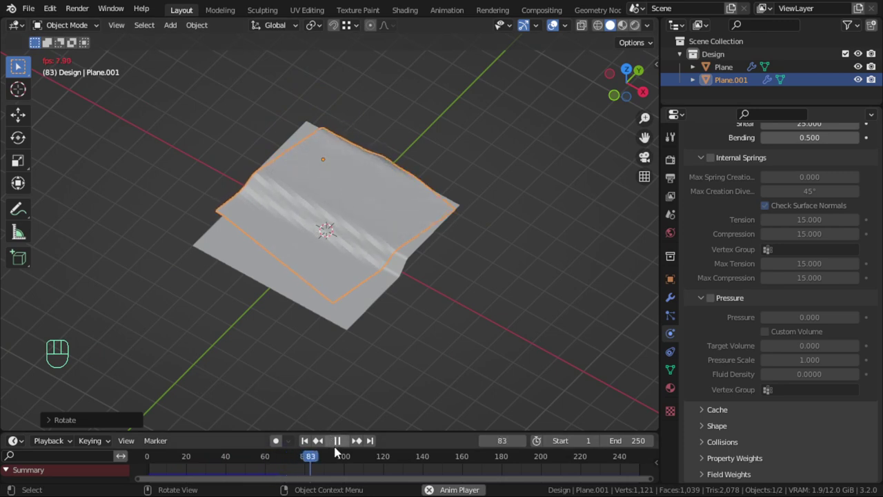
# Set cloth vertex mass 0.15 kg, tension 5, bending 0.05 and damping 0, replaying after each change
pyautogui.press('Escape')
pyautogui.scroll(3)
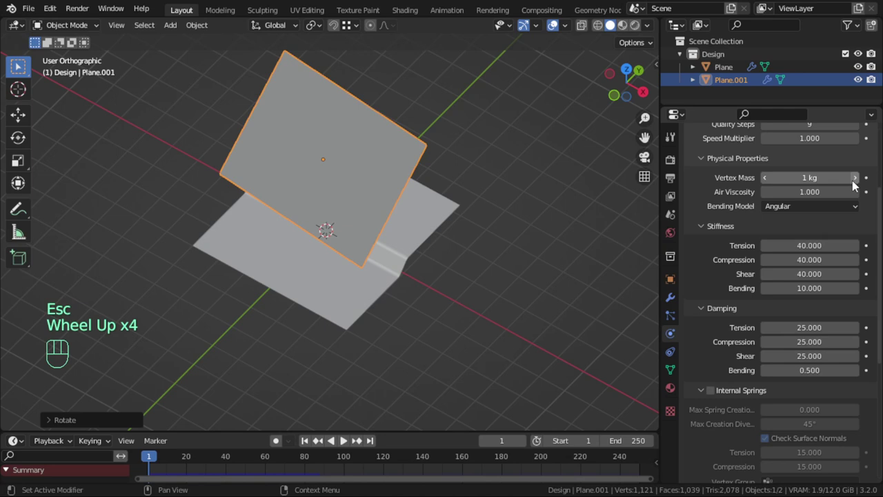
pyautogui.scroll(3)
pyautogui.moveTo(855, 230); pyautogui.dragTo(556, 205)
pyautogui.click(350, 447)
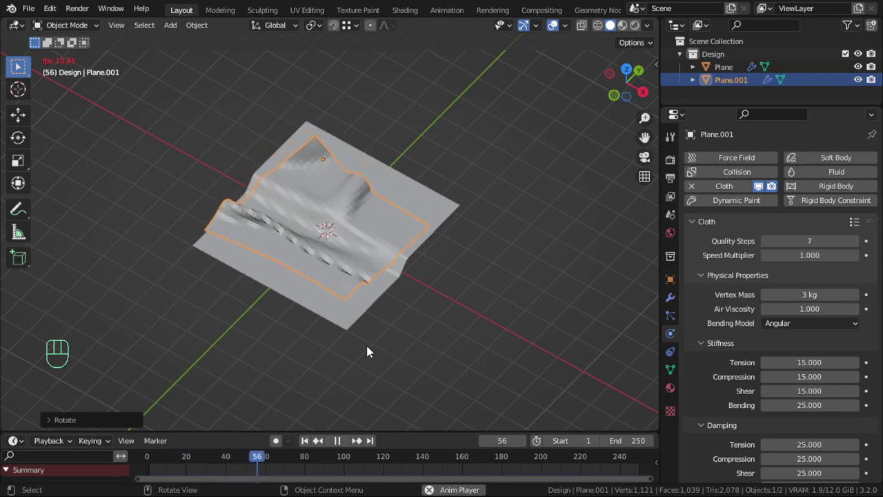
pyautogui.moveTo(420, 274); pyautogui.dragTo(376, 279)
pyautogui.scroll(3)
pyautogui.moveTo(865, 225); pyautogui.dragTo(442, 355)
pyautogui.click(307, 445)
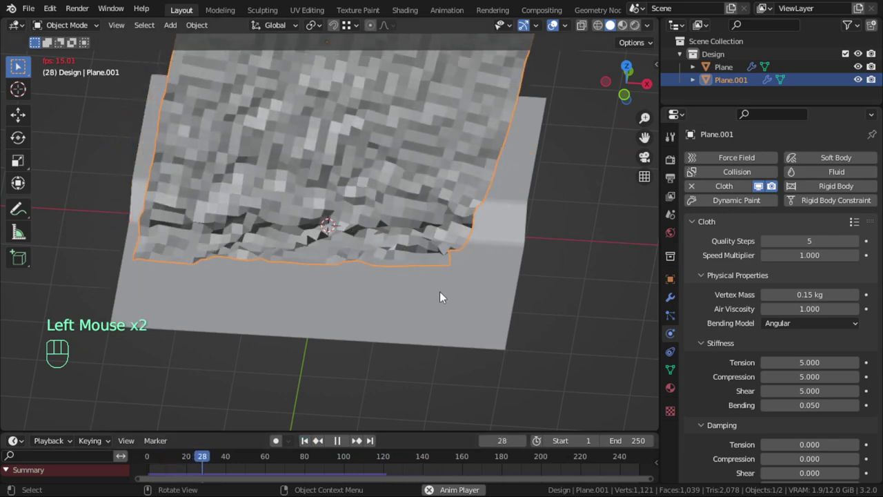
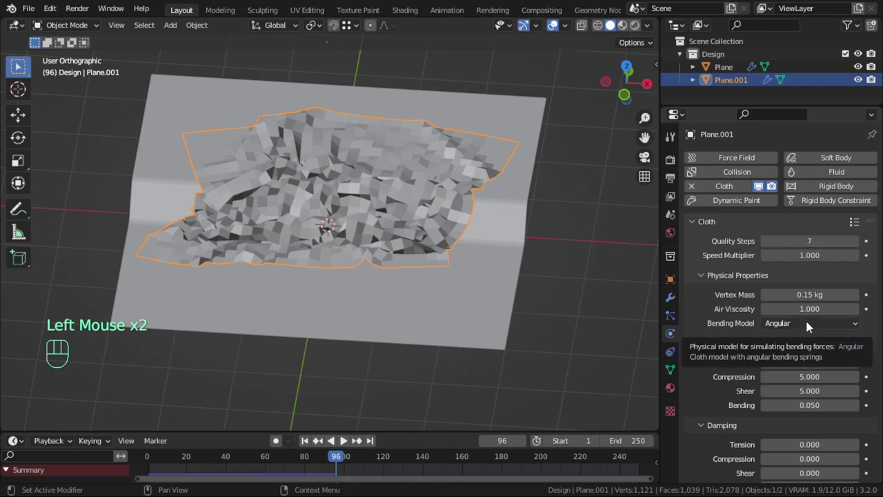
# Raise the cloth collision quality to 4 and shade the cloth smooth
pyautogui.scroll(-3)
pyautogui.click(735, 452)
pyautogui.scroll(-3)
pyautogui.doubleClick(858, 360)
pyautogui.scroll(-3)
pyautogui.scroll(3)
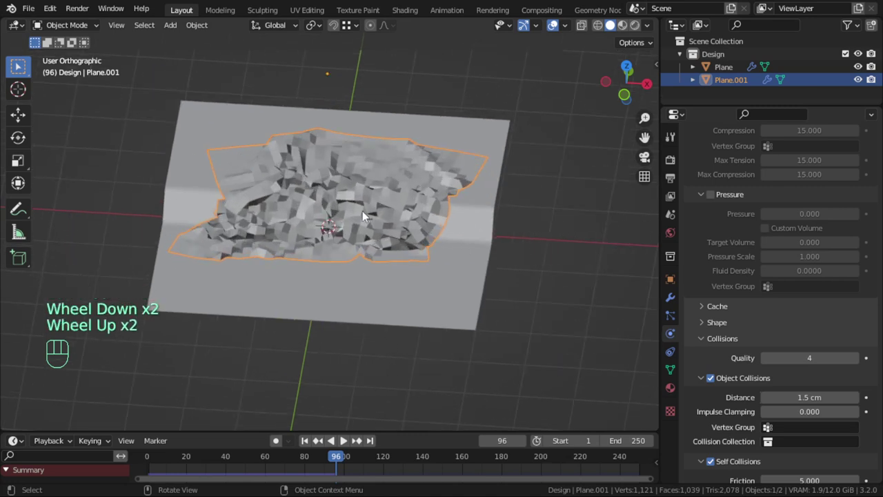
pyautogui.rightClick(368, 200)
pyautogui.scroll(3)
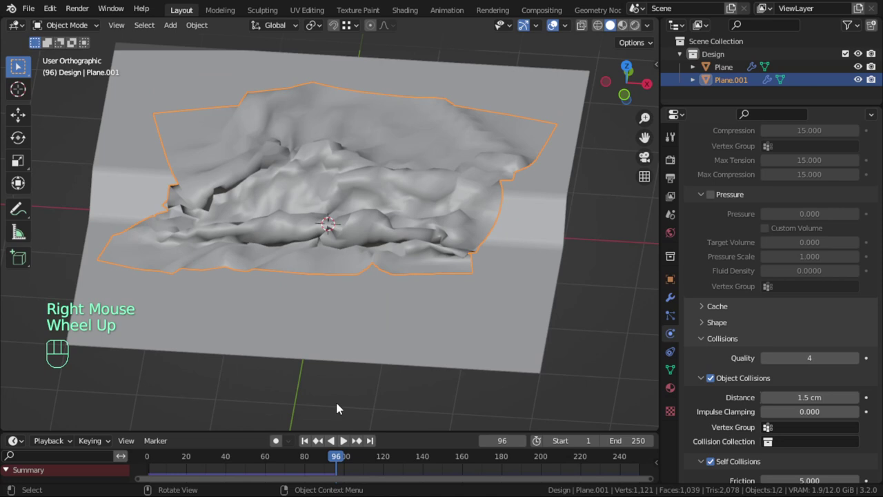
pyautogui.click(307, 449)
pyautogui.click(676, 304)
pyautogui.moveTo(751, 160); pyautogui.dragTo(664, 366)
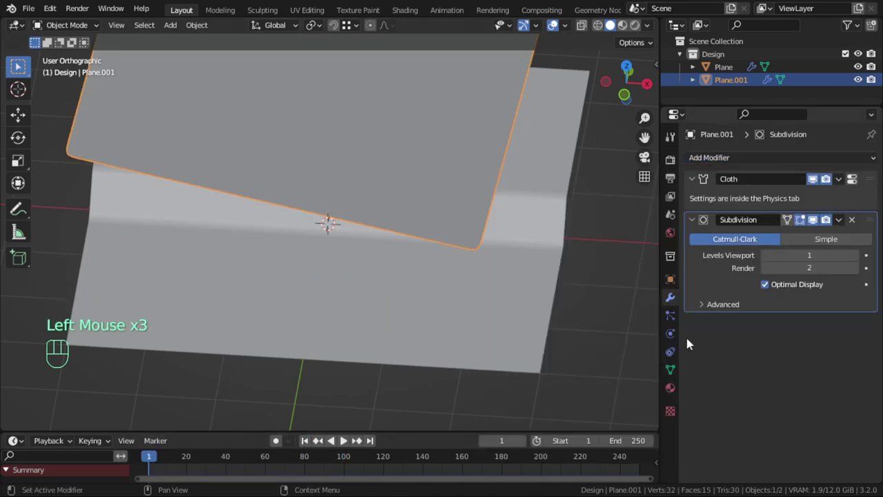
pyautogui.click(346, 444)
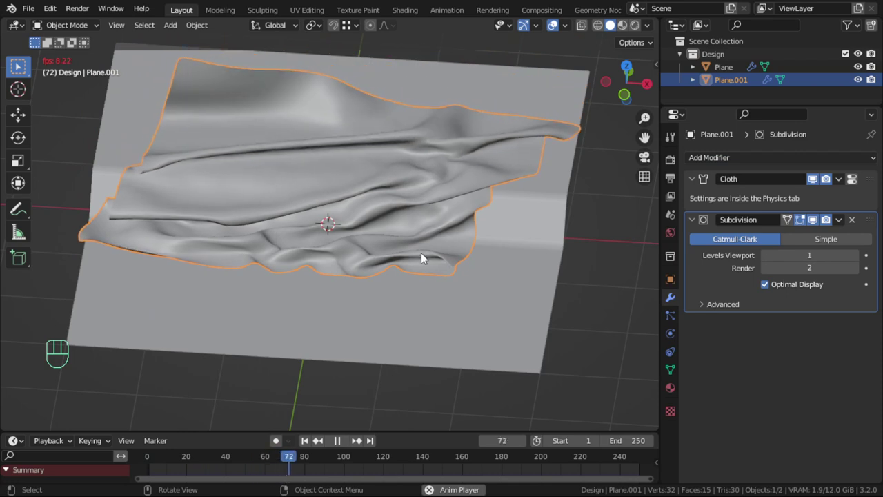
pyautogui.moveTo(430, 282); pyautogui.dragTo(456, 276)
pyautogui.scroll(3)
pyautogui.press('Escape')
pyautogui.scroll(-3)
pyautogui.moveTo(461, 230); pyautogui.dragTo(437, 222)
pyautogui.press('s')
pyautogui.click(508, 236)
pyautogui.press('ctrl+a')
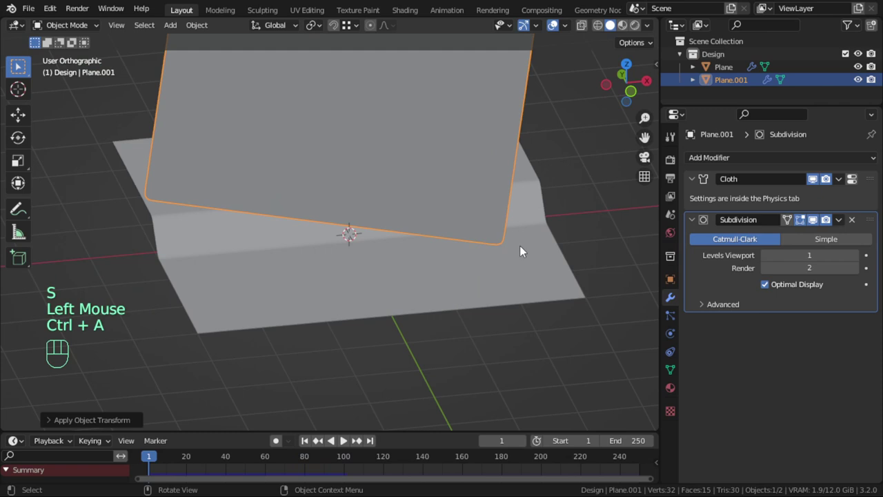
pyautogui.press('KP_1')
pyautogui.press('g')
pyautogui.press('Escape')
pyautogui.press('g')
pyautogui.press('z')
pyautogui.click(525, 422)
pyautogui.scroll(-3)
pyautogui.moveTo(472, 245); pyautogui.dragTo(515, 273)
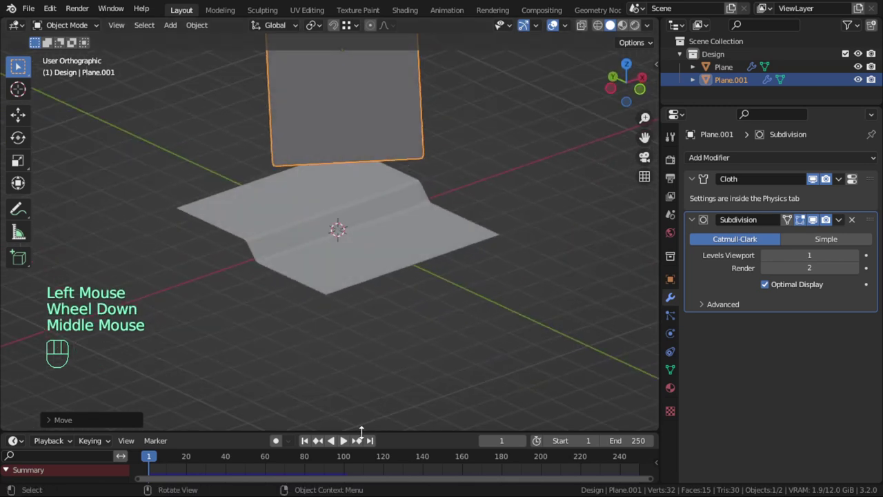
# Play the subdivided cloth simulation to frame 116, orbiting as it drapes, then stop it
pyautogui.middleClick(481, 249)
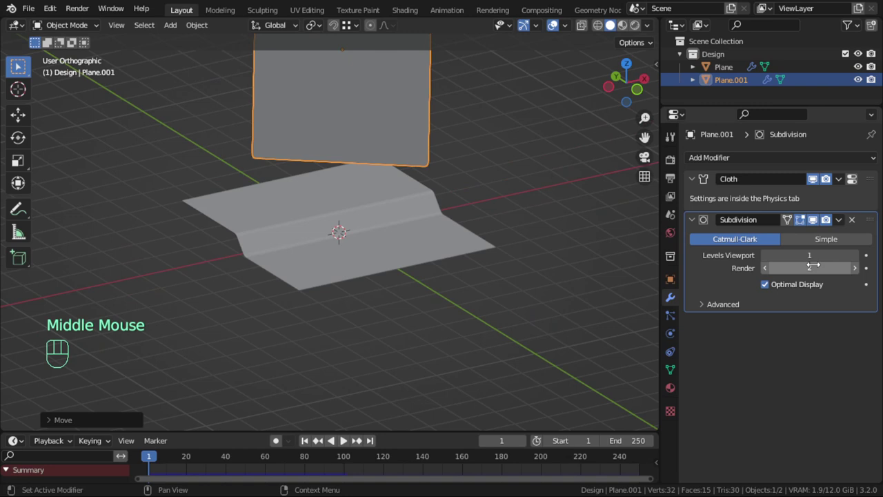
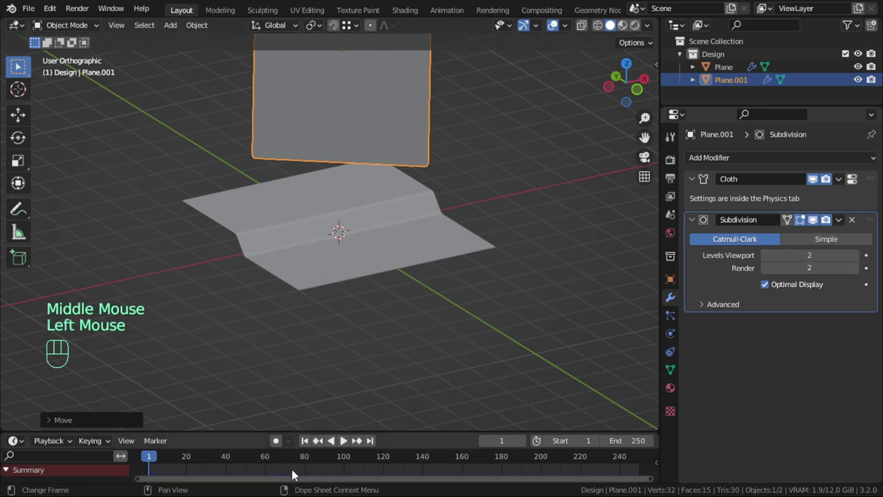
pyautogui.moveTo(348, 443); pyautogui.dragTo(359, 367)
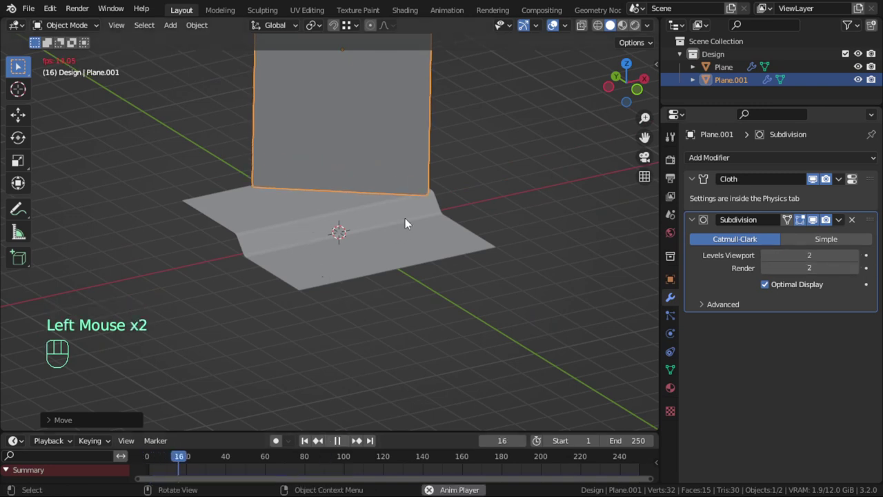
pyautogui.scroll(3)
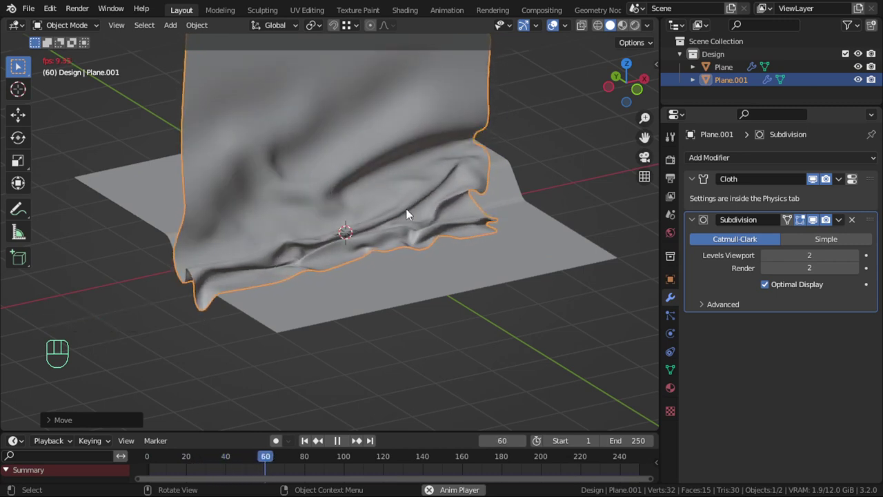
pyautogui.scroll(3)
pyautogui.moveTo(438, 221); pyautogui.dragTo(475, 272)
pyautogui.middleClick(477, 252)
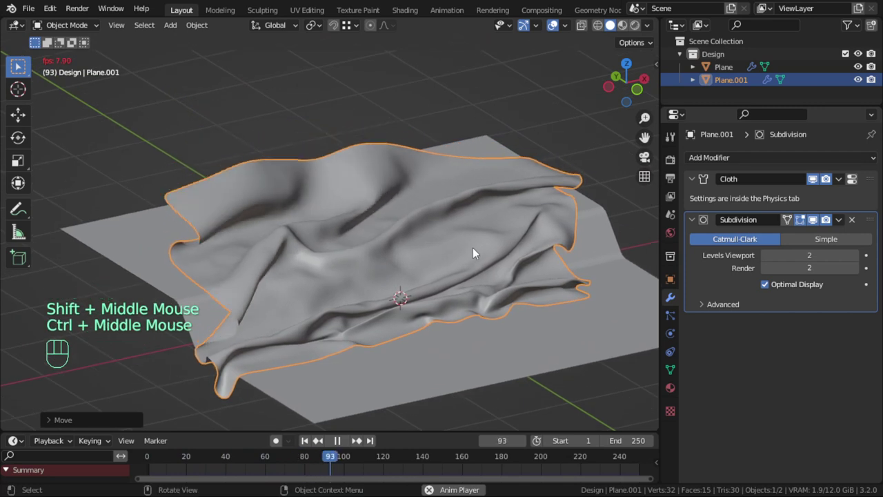
pyautogui.moveTo(446, 239); pyautogui.dragTo(379, 398)
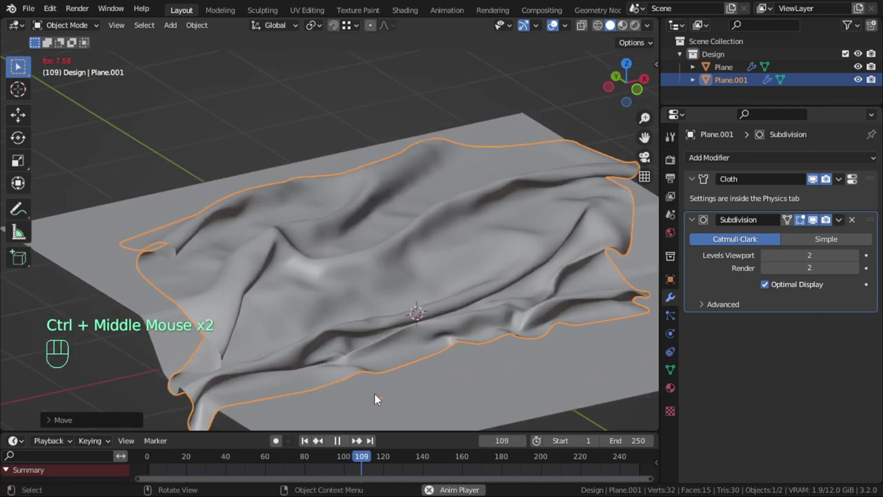
pyautogui.click(341, 440)
pyautogui.scroll(3)
pyautogui.scroll(-3)
pyautogui.scroll(3)
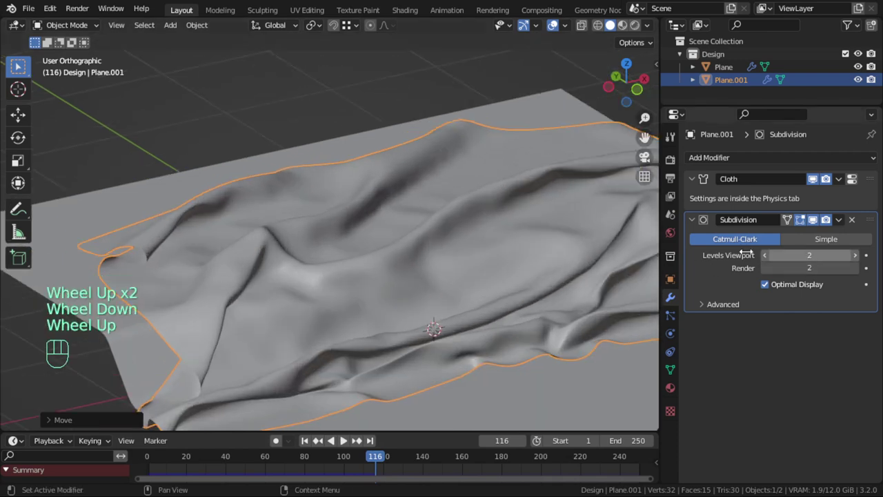
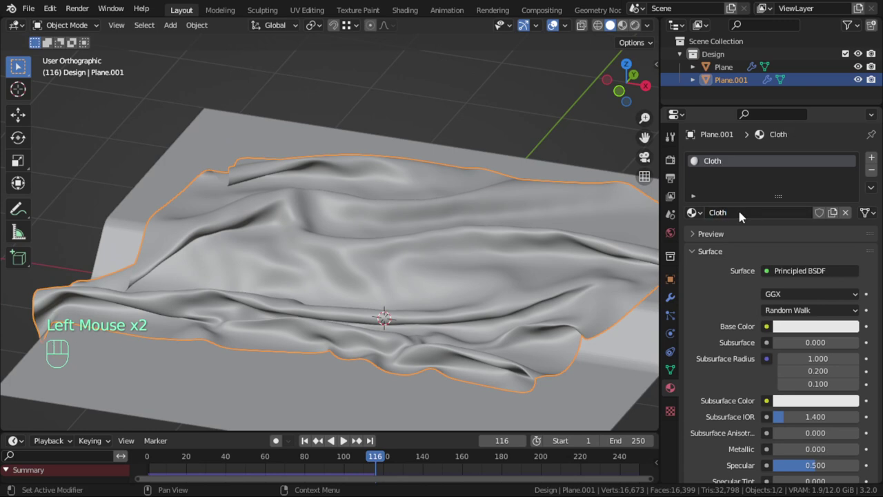
# Switch the area to the Shader Editor and rename the material to Cloth
pyautogui.moveTo(27, 29); pyautogui.dragTo(48, 152)
pyautogui.middleClick(127, 234)
pyautogui.scroll(3)
pyautogui.middleClick(258, 145)
pyautogui.doubleClick(256, 191)
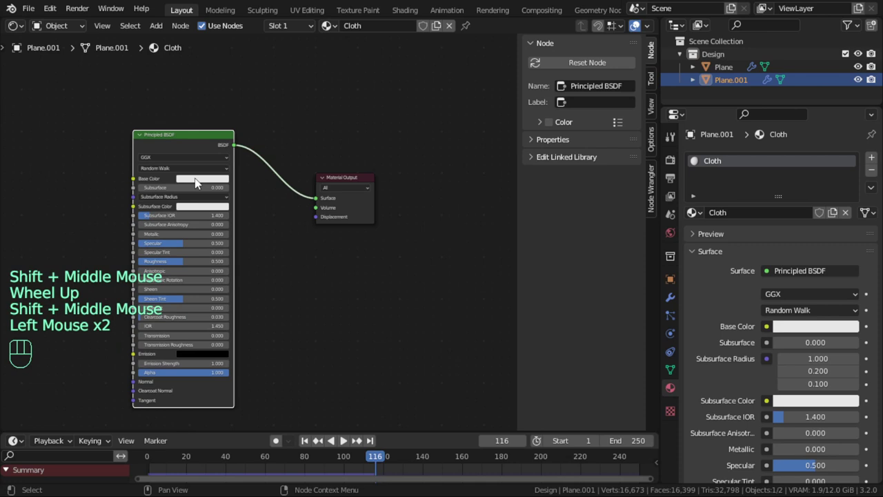
# Set the Principled BSDF base colour to bright green
pyautogui.click(185, 139)
pyautogui.scroll(3)
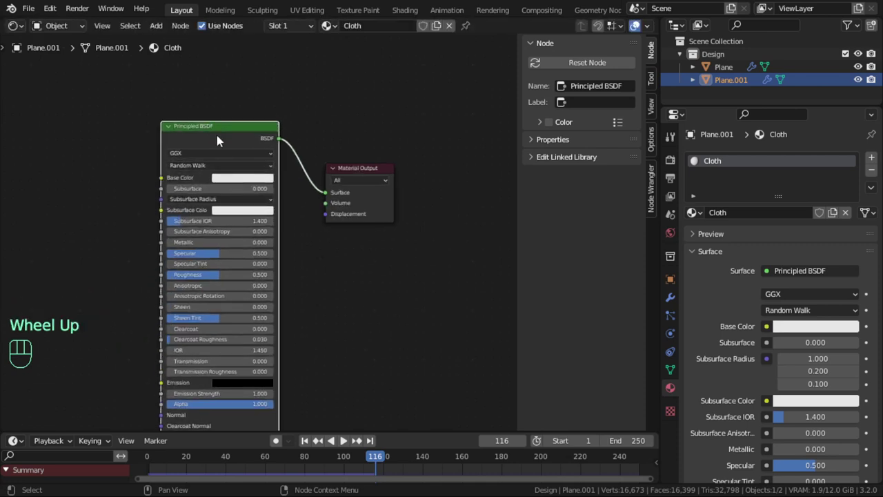
pyautogui.click(244, 181)
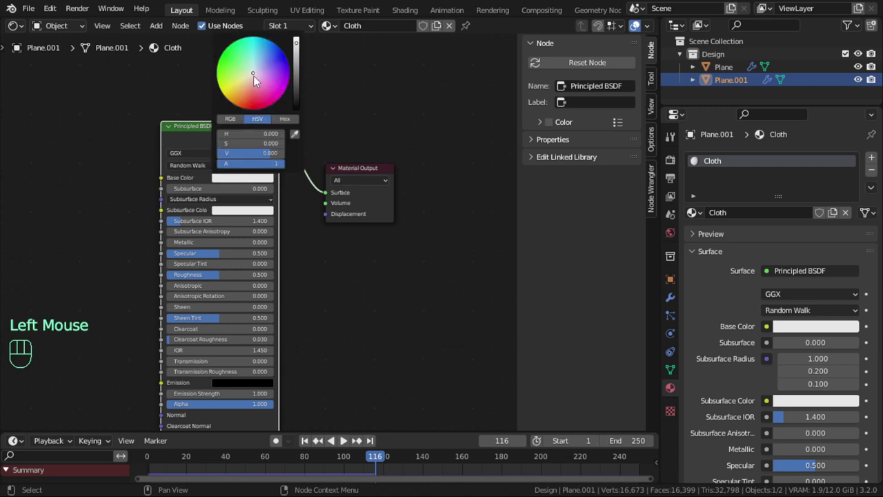
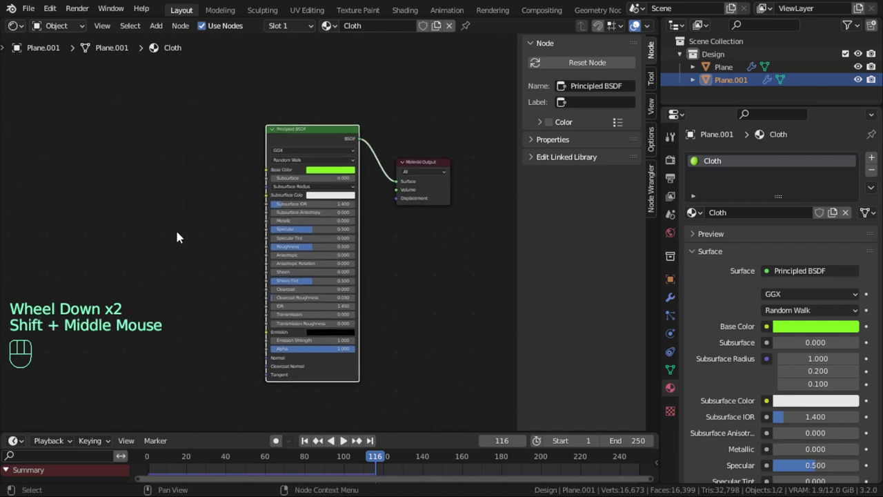
# Add Wave Texture, Magic Texture and Bump nodes with a Mapping node to the Cloth material
pyautogui.middleClick(132, 239)
pyautogui.press('shift+a')
pyautogui.scroll(-3)
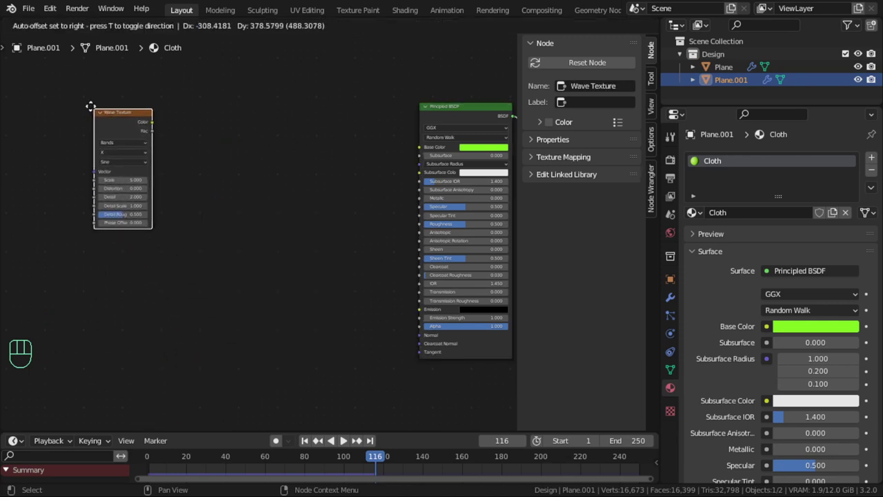
pyautogui.press('shift+a')
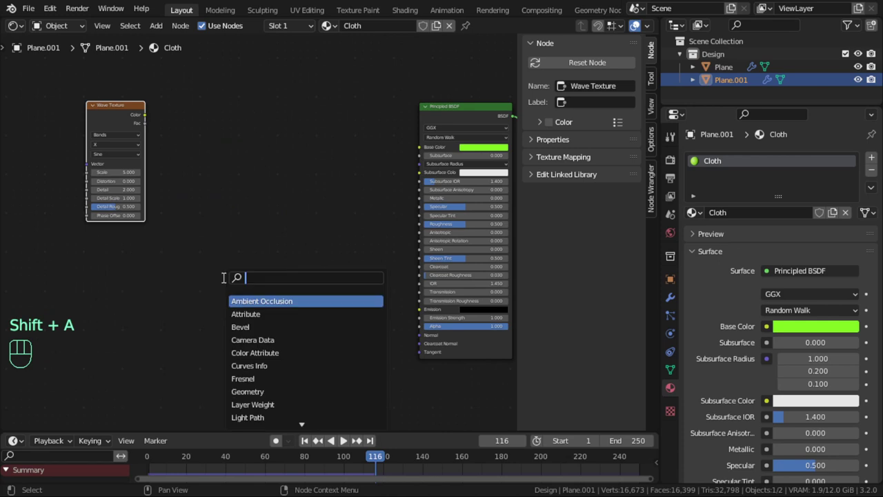
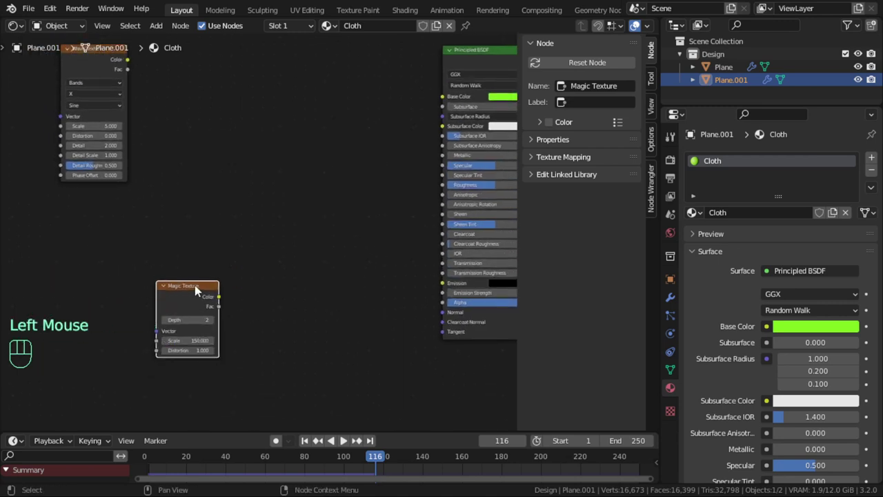
pyautogui.press('shift+a')
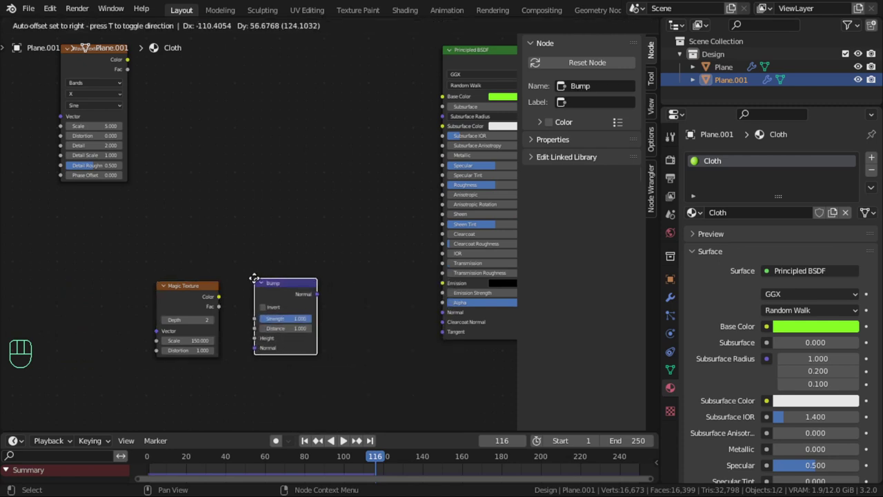
pyautogui.moveTo(223, 302); pyautogui.dragTo(270, 338)
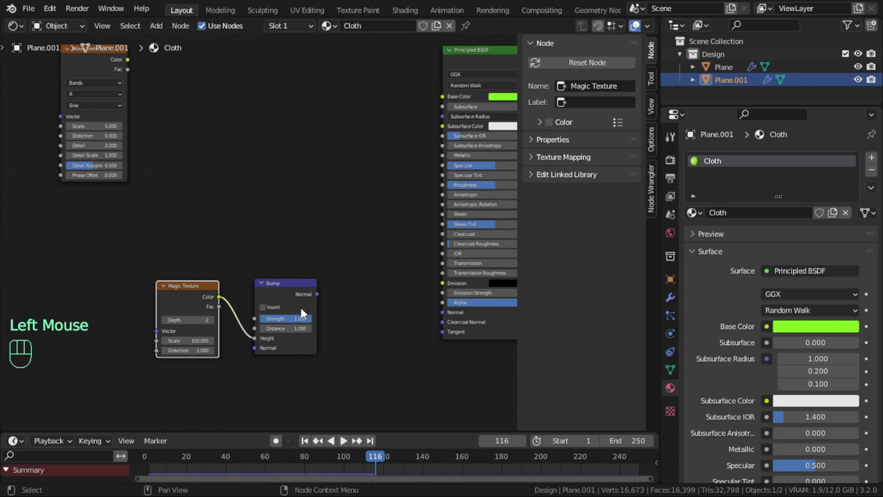
pyautogui.moveTo(319, 298); pyautogui.dragTo(432, 314)
pyautogui.click(186, 288)
pyautogui.press('ctrl+t')
# Link the Bump node's Normal into the Principled BSDF Normal and return to the 3D viewport
pyautogui.middleClick(67, 254)
pyautogui.middleClick(74, 251)
pyautogui.moveTo(110, 295); pyautogui.dragTo(177, 278)
pyautogui.scroll(-3)
pyautogui.middleClick(287, 243)
pyautogui.scroll(3)
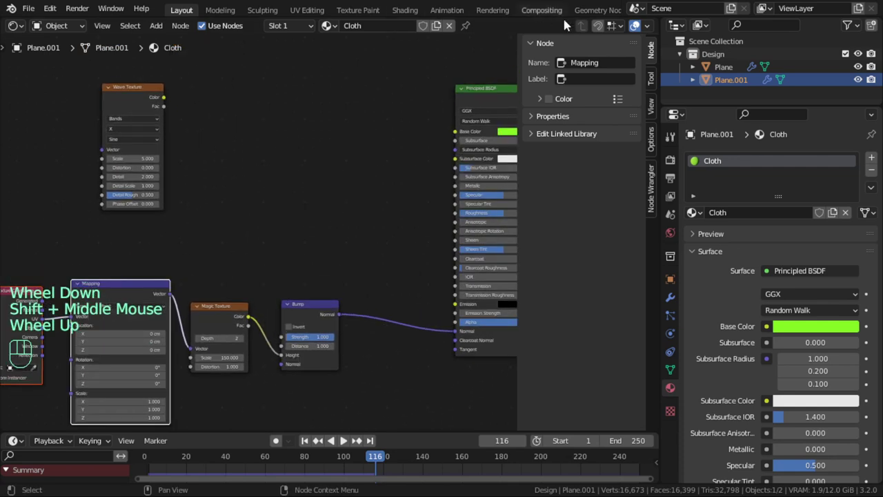
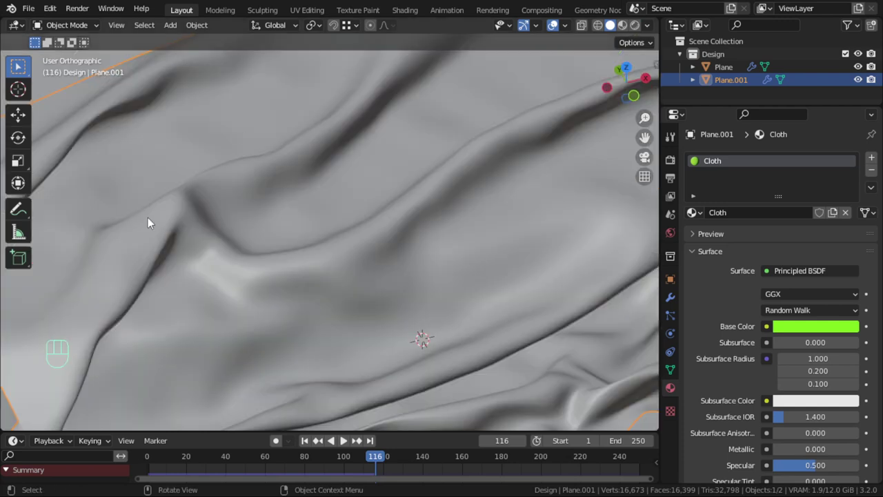
# Switch the viewport to Rendered shading and move in close to the green cloth's woven bump surface
pyautogui.scroll(-3)
pyautogui.scroll(3)
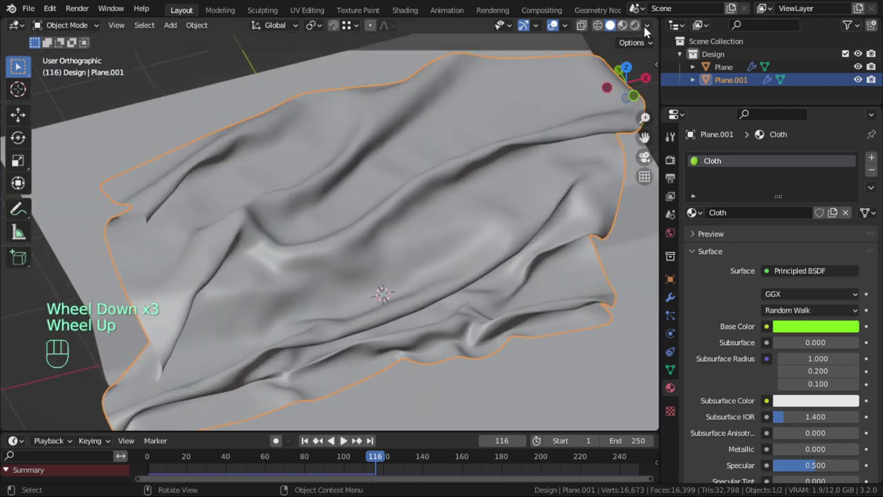
pyautogui.click(380, 227)
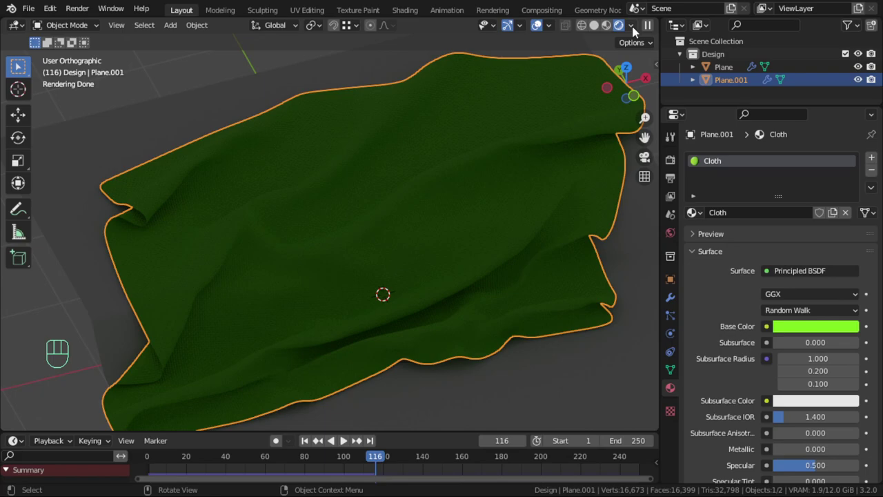
pyautogui.moveTo(635, 31); pyautogui.dragTo(318, 221)
pyautogui.scroll(3)
pyautogui.scroll(3)
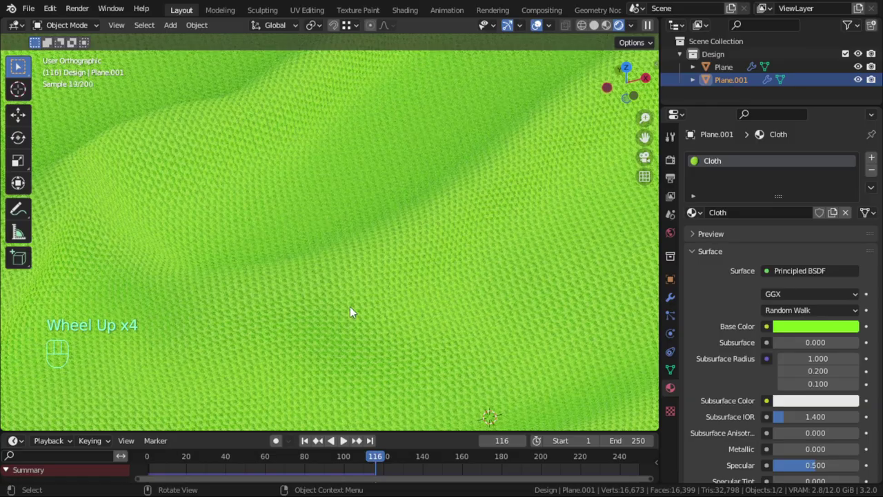
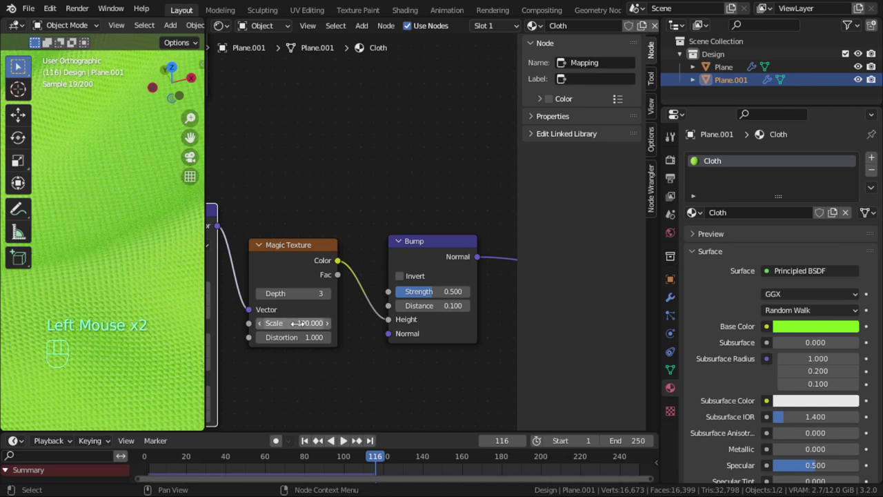
# Feed the Wave Texture's Color output into the second Bump node's Height input
pyautogui.press('alt+a')
pyautogui.scroll(-3)
pyautogui.middleClick(400, 343)
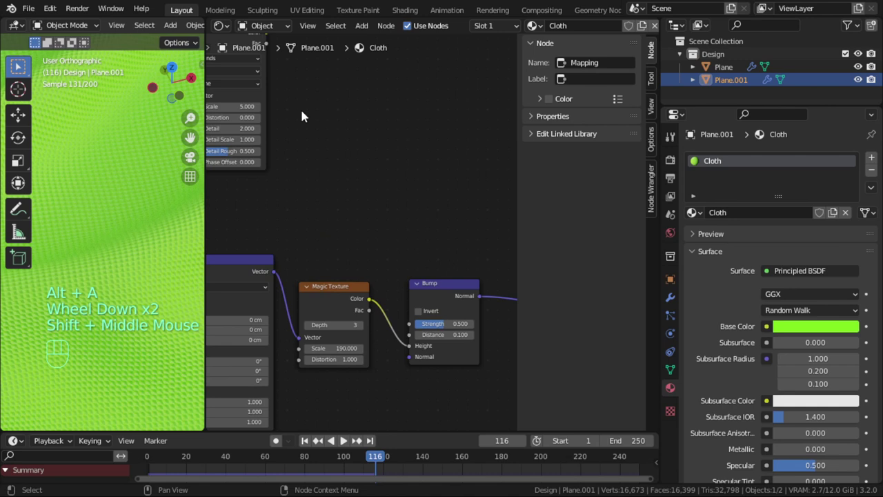
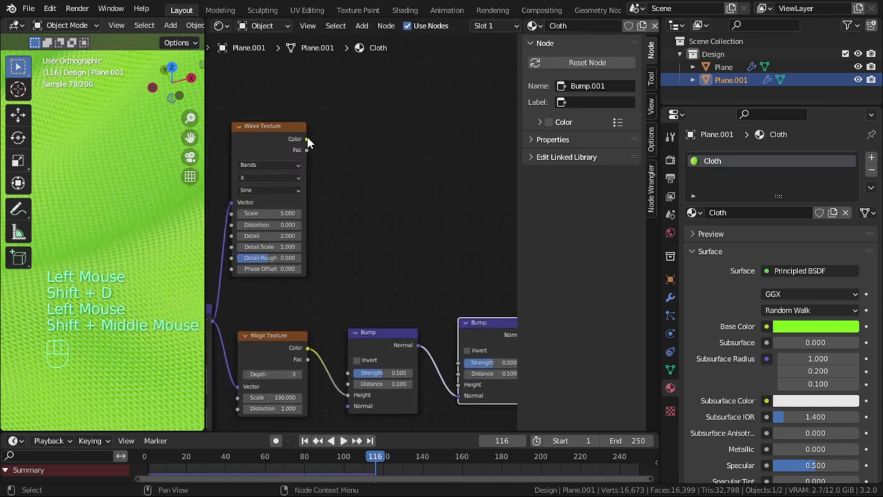
pyautogui.click(318, 152)
pyautogui.click(465, 396)
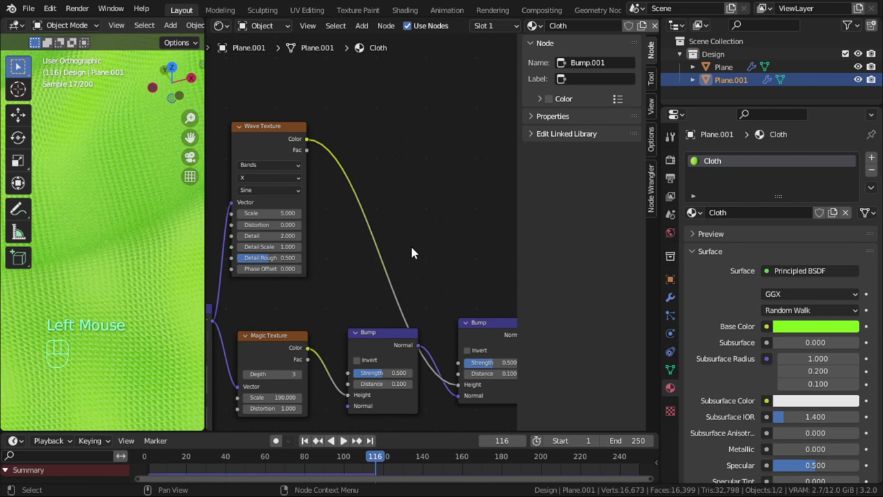
# Raise the Wave Texture Scale well above 5 so the cloth ripples become much finer
pyautogui.click(398, 347)
pyautogui.middleClick(418, 315)
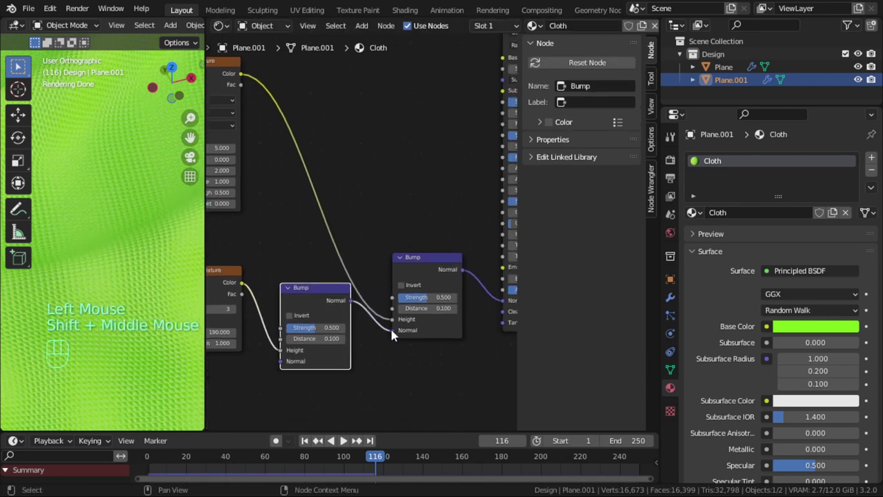
pyautogui.moveTo(395, 337); pyautogui.dragTo(392, 355)
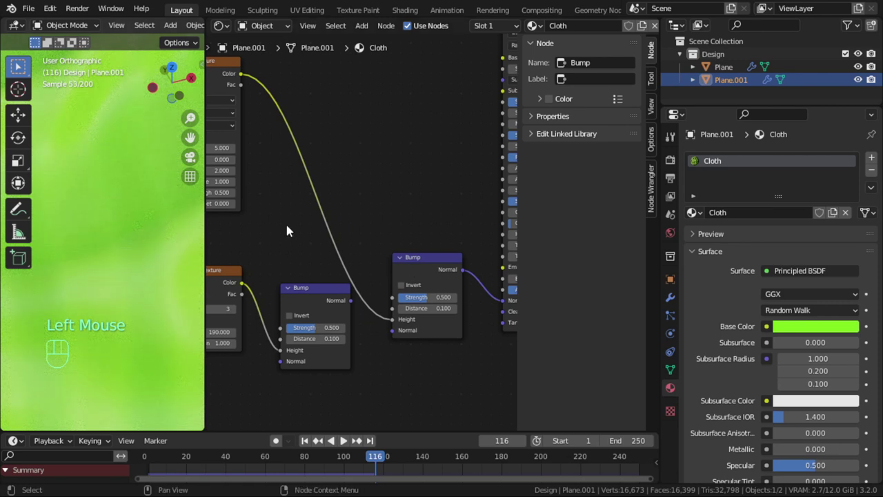
pyautogui.middleClick(286, 225)
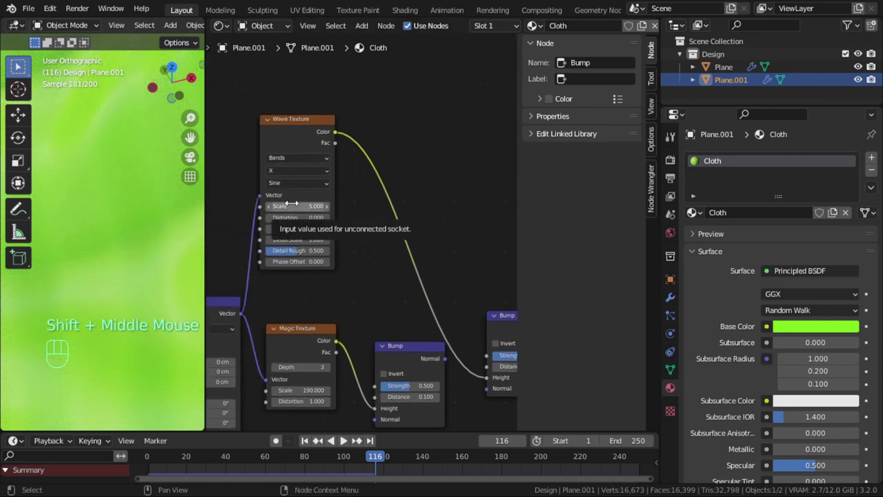
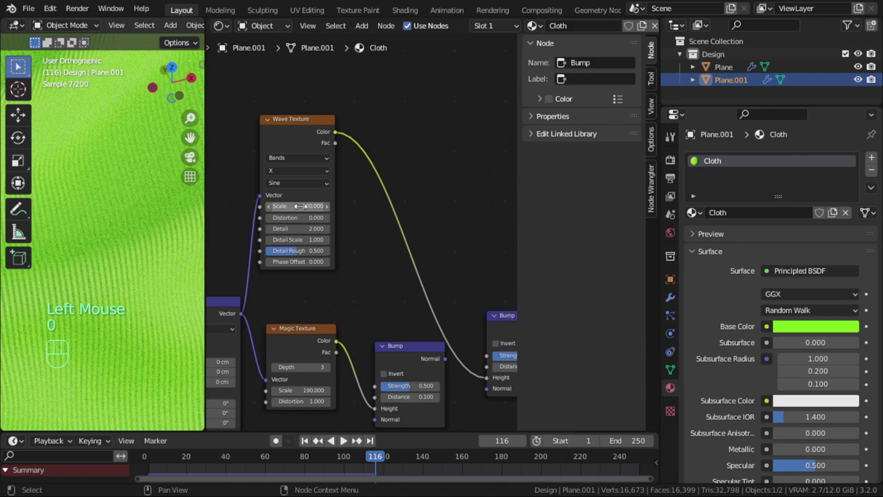
# Set Wave Texture Scale to 80 and the second Bump Strength to 0.392, then inspect the fine ripples up close
pyautogui.scroll(-3)
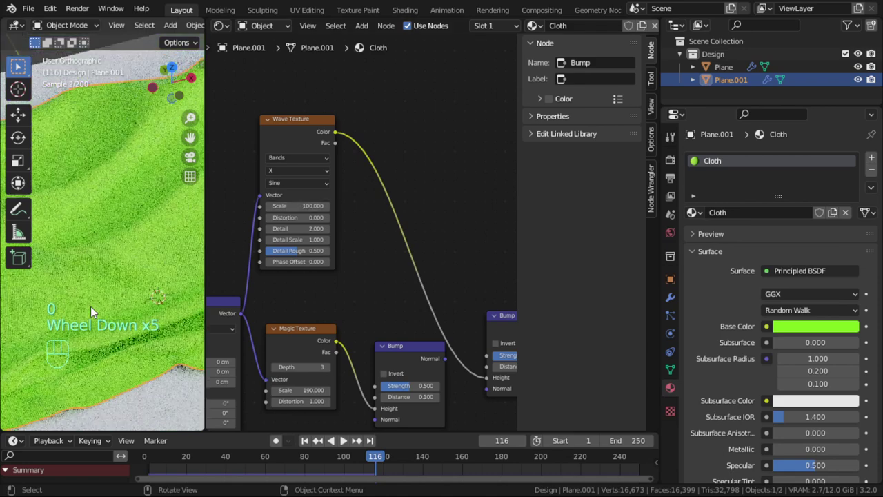
pyautogui.scroll(3)
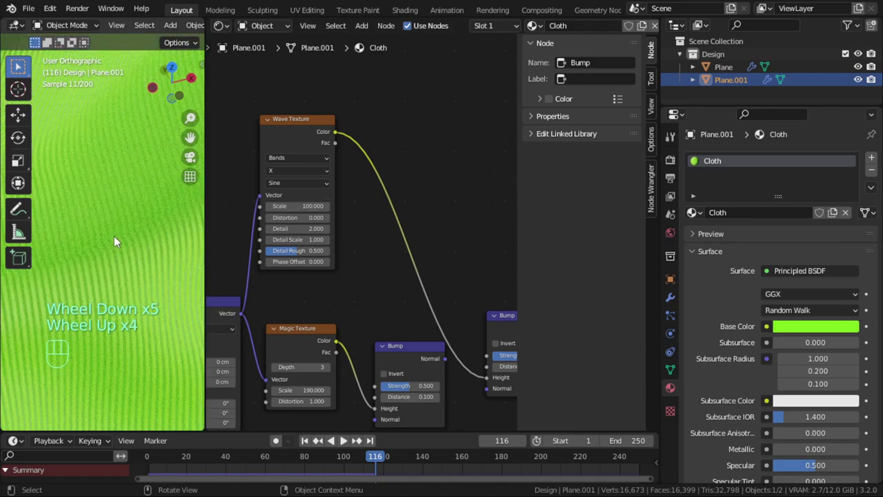
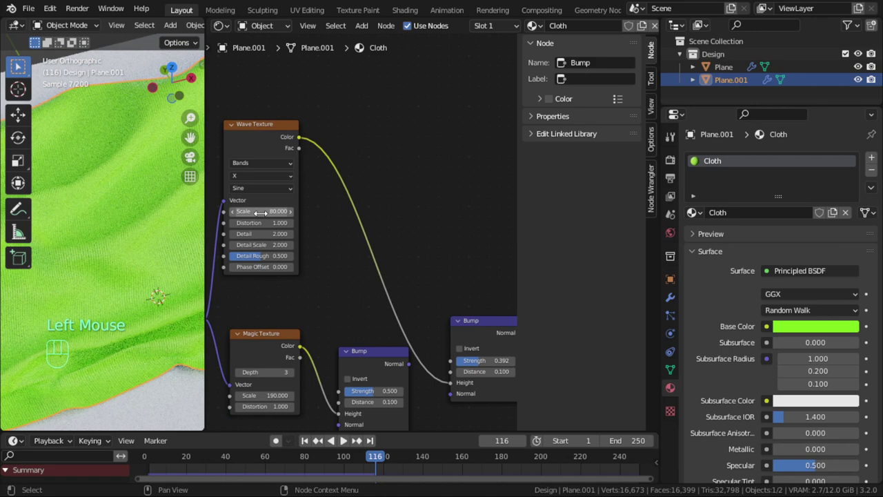
pyautogui.scroll(-3)
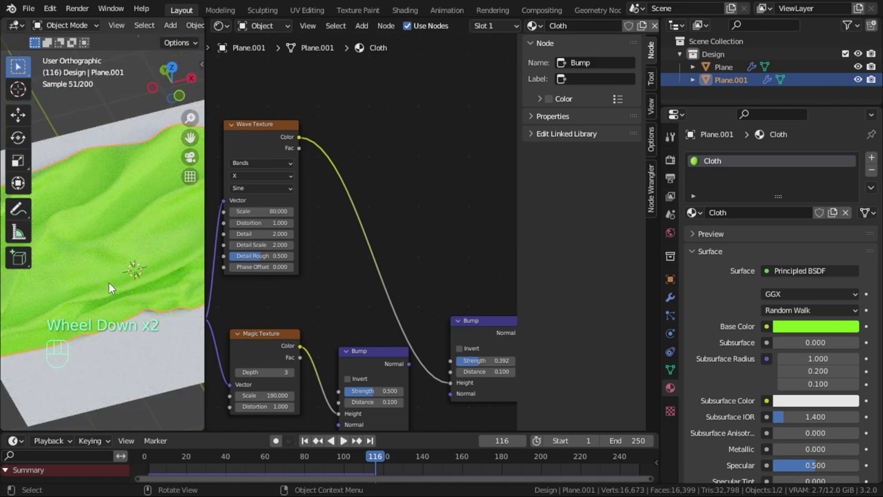
pyautogui.scroll(3)
pyautogui.moveTo(123, 266); pyautogui.dragTo(133, 327)
pyautogui.moveTo(133, 313); pyautogui.dragTo(133, 298)
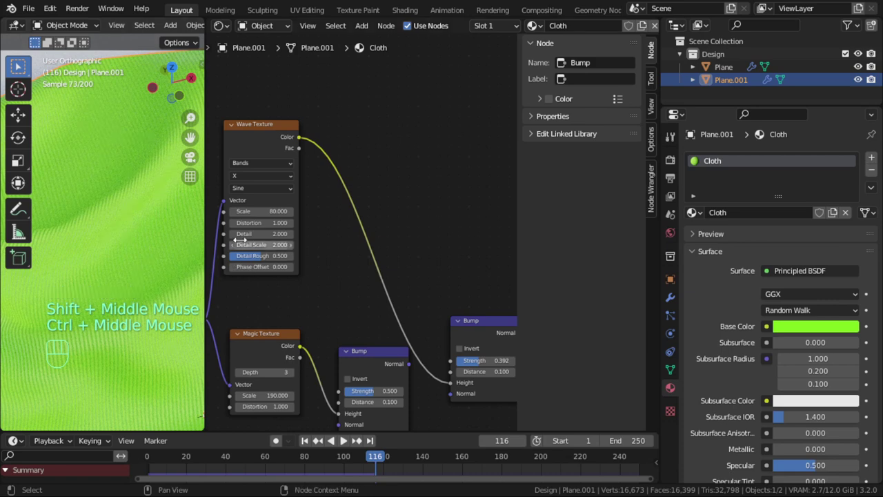
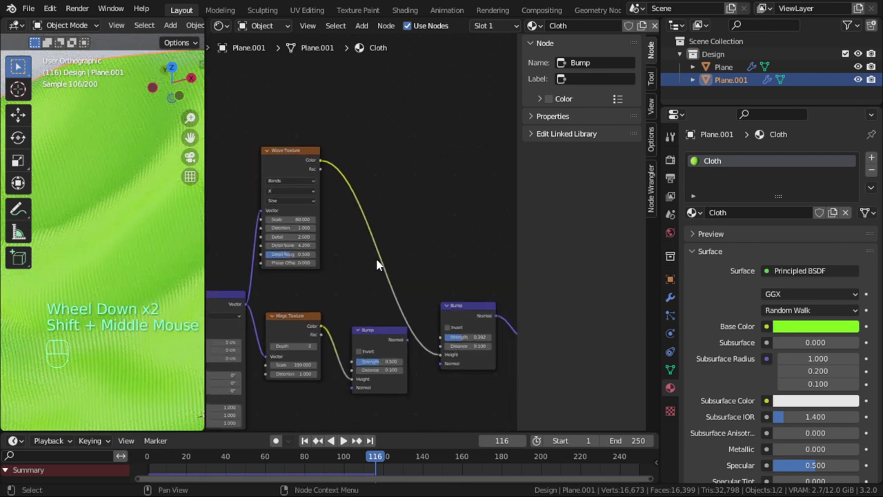
# Preview the Wave Texture directly on the cloth, trying Y direction, back to X, and a Saw profile
pyautogui.click(291, 158)
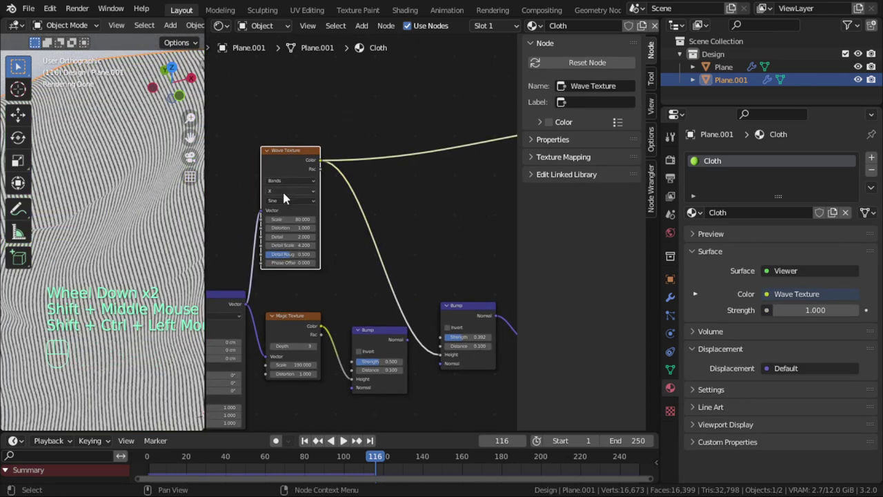
pyautogui.scroll(3)
pyautogui.scroll(3)
pyautogui.moveTo(306, 193); pyautogui.dragTo(297, 214)
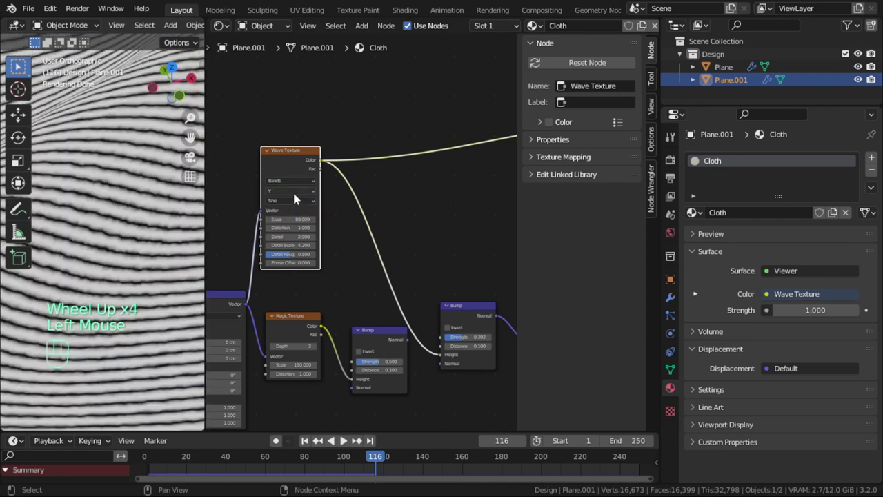
pyautogui.moveTo(299, 196); pyautogui.dragTo(293, 205)
pyautogui.moveTo(299, 205); pyautogui.dragTo(292, 225)
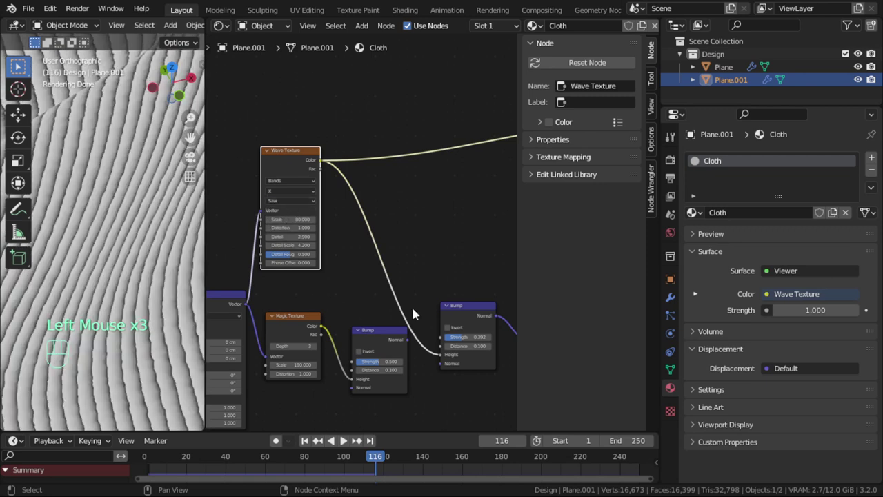
# Restore the full Principled BSDF preview and link the first Bump's Normal into the wave Bump
pyautogui.middleClick(430, 223)
pyautogui.click(423, 240)
pyautogui.middleClick(286, 316)
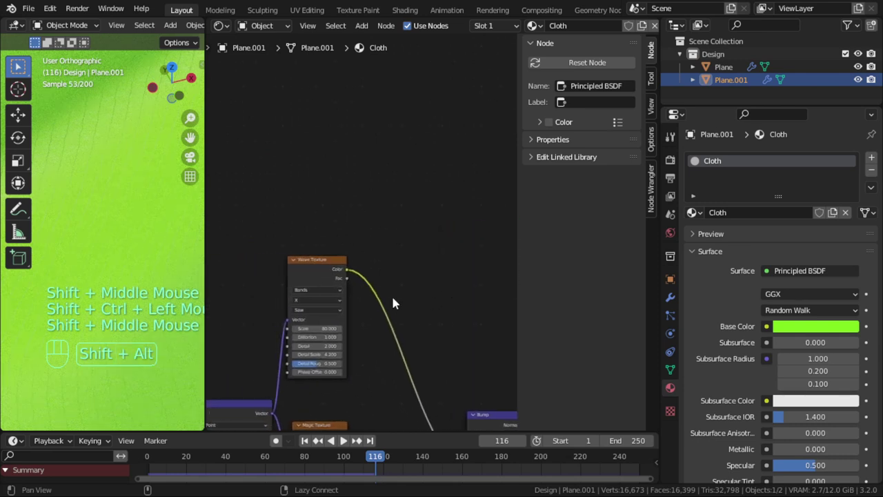
pyautogui.moveTo(322, 311); pyautogui.dragTo(316, 340)
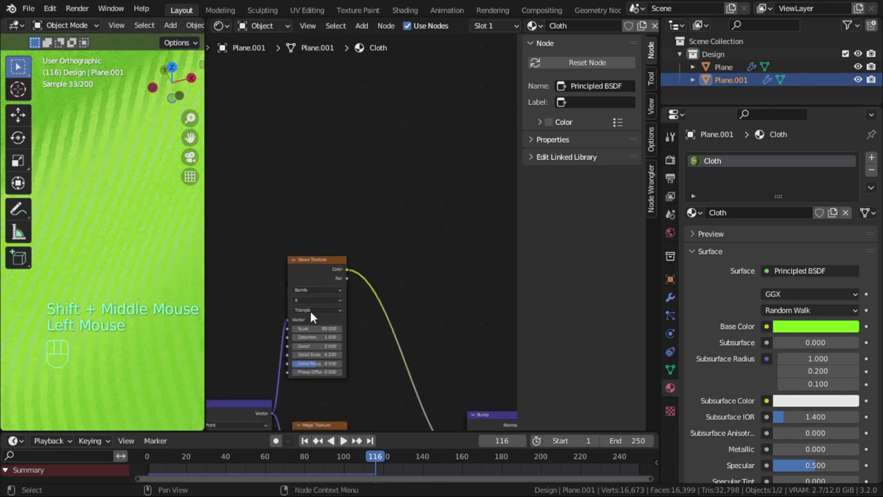
pyautogui.moveTo(332, 314); pyautogui.dragTo(324, 325)
# Begin adding a Noise Texture node from the Add menu beside the chained Bump nodes
pyautogui.scroll(-3)
pyautogui.middleClick(345, 439)
pyautogui.click(405, 326)
pyautogui.click(429, 348)
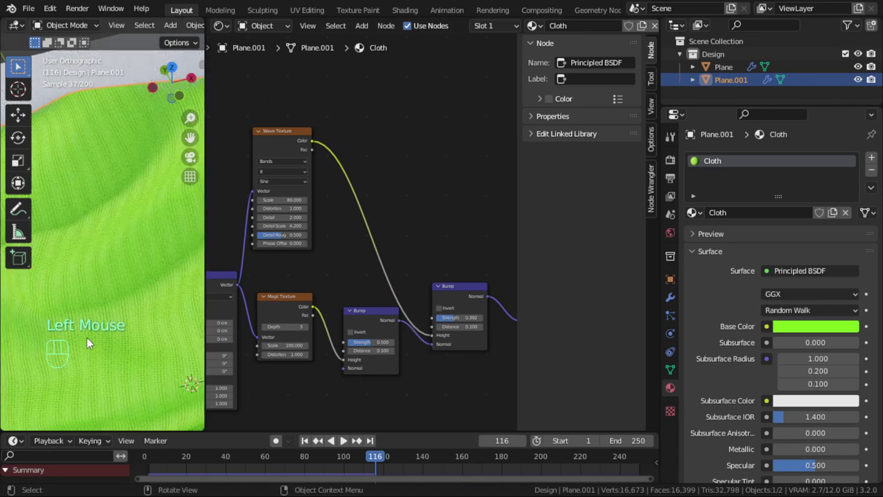
pyautogui.scroll(3)
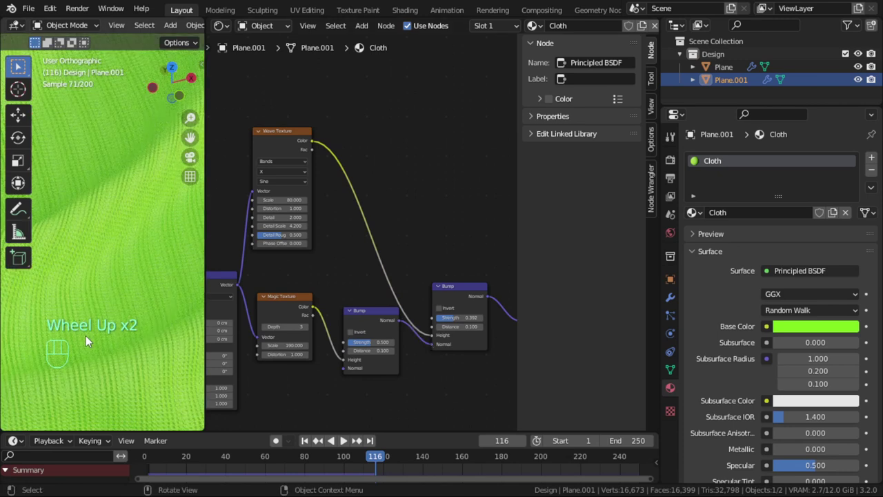
pyautogui.scroll(3)
pyautogui.scroll(3)
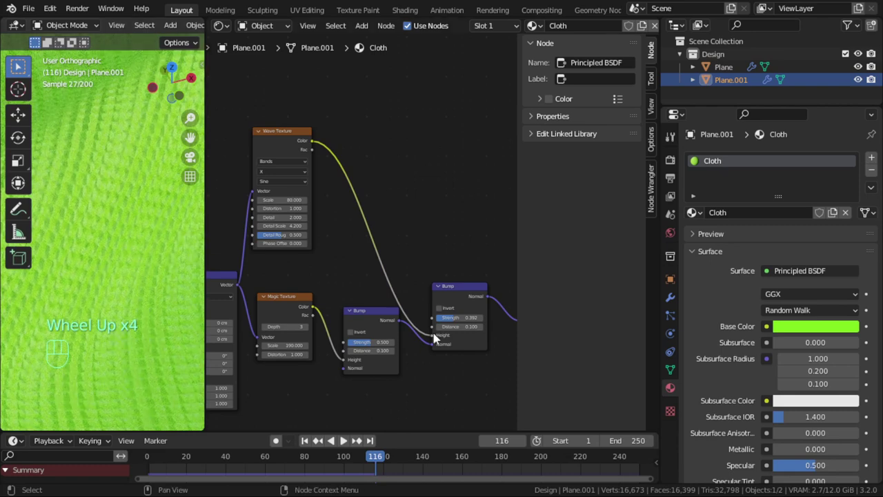
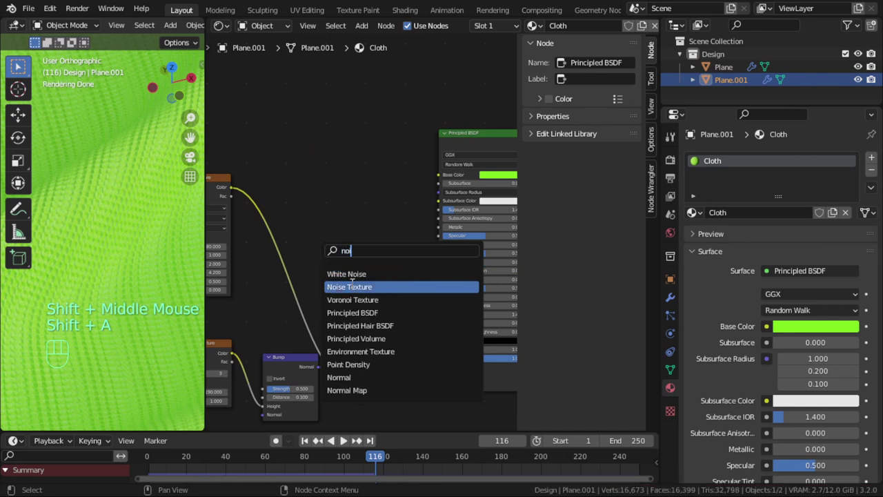
# Place the Noise Texture and a duplicated third Bump node, with Noise Color driving its Height
pyautogui.click(389, 338)
pyautogui.press('shift+d')
pyautogui.click(429, 327)
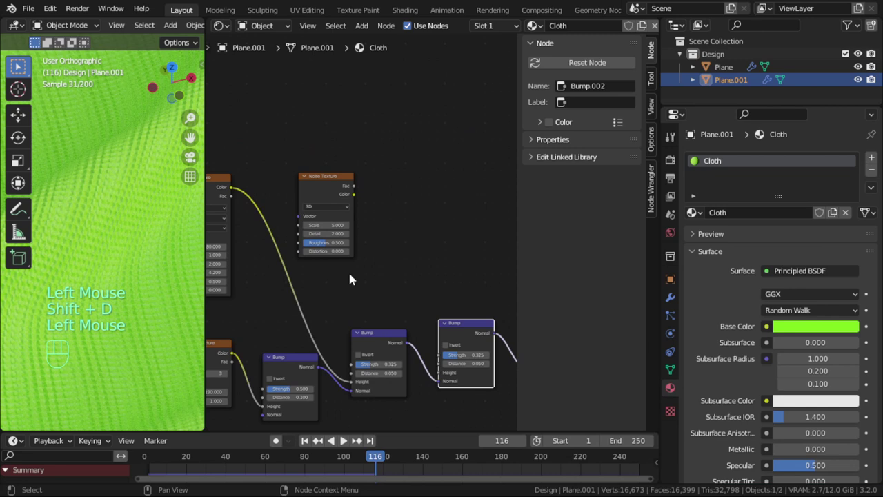
pyautogui.moveTo(358, 198); pyautogui.dragTo(435, 368)
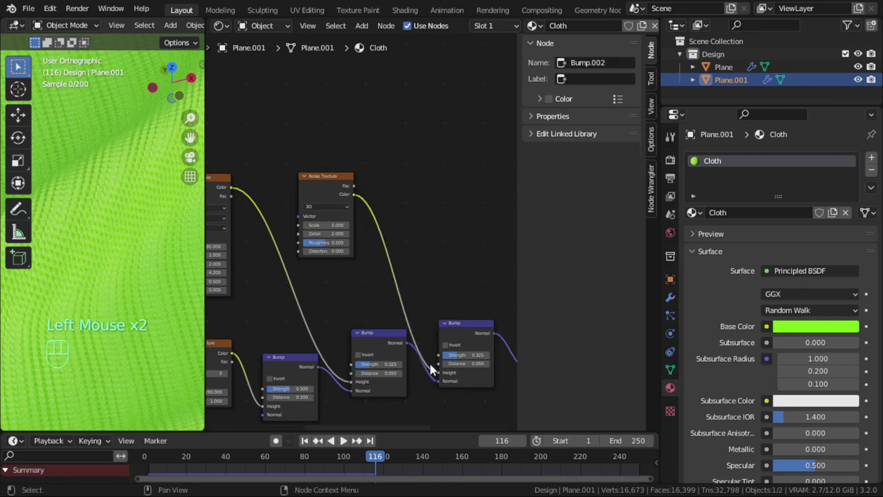
# Set the Noise Texture Scale to 115
pyautogui.middleClick(311, 287)
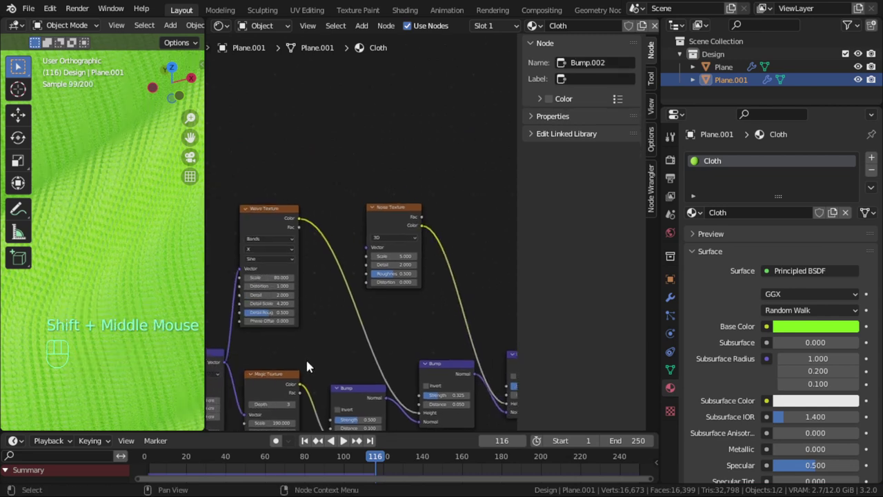
pyautogui.middleClick(301, 360)
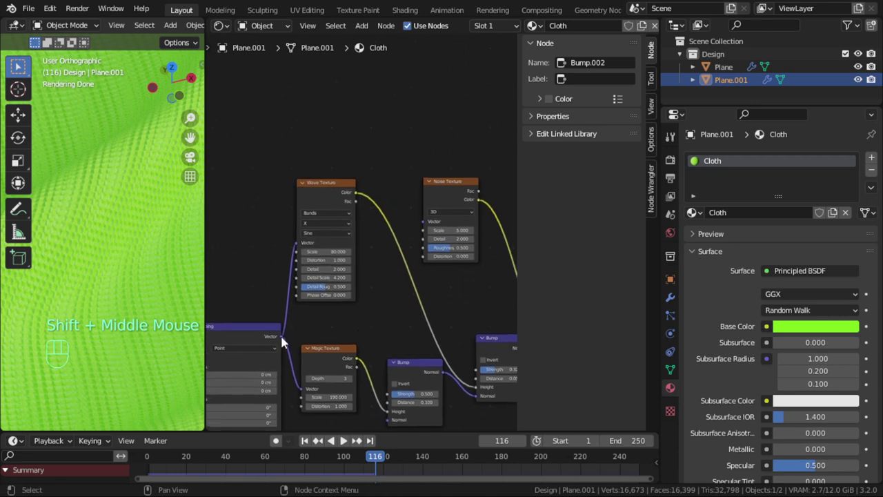
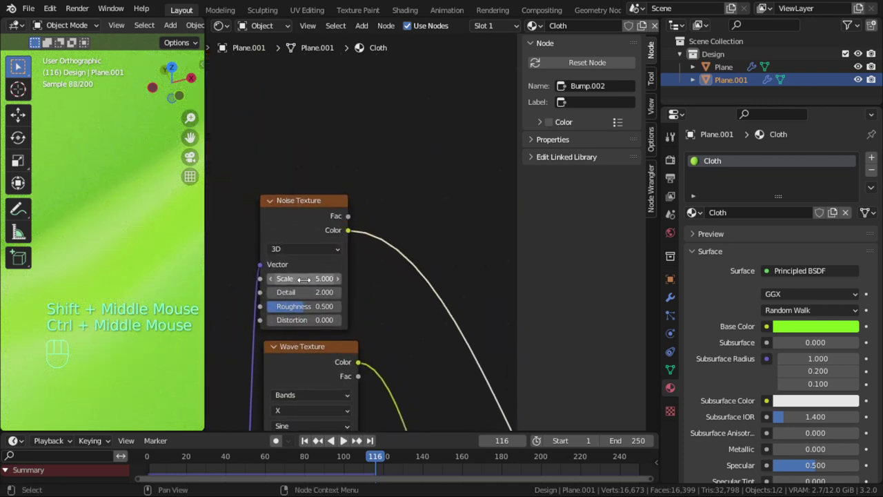
pyautogui.click(193, 138)
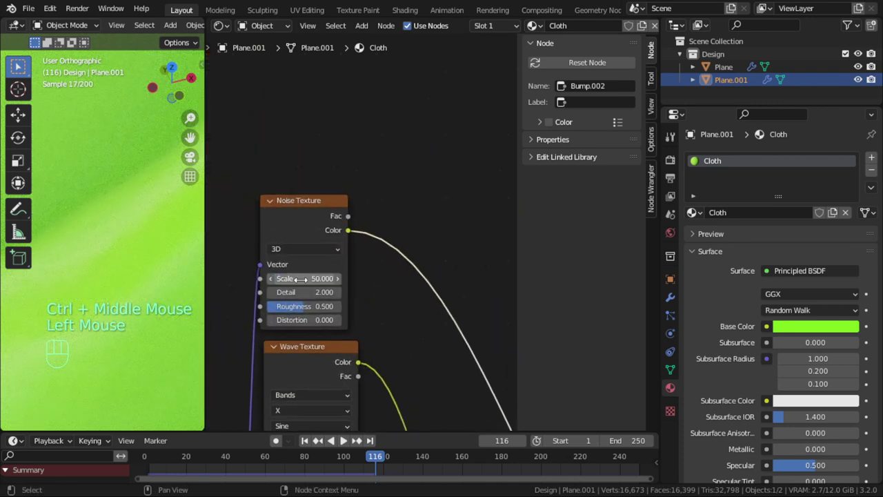
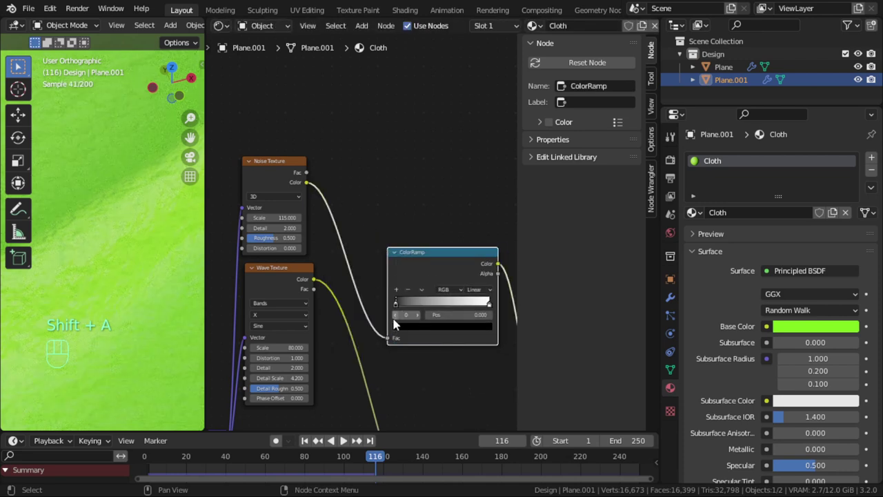
# Tighten the noise ColorRamp with the black stop at 0.577 and the white stop at 0.745
pyautogui.moveTo(401, 307); pyautogui.dragTo(464, 314)
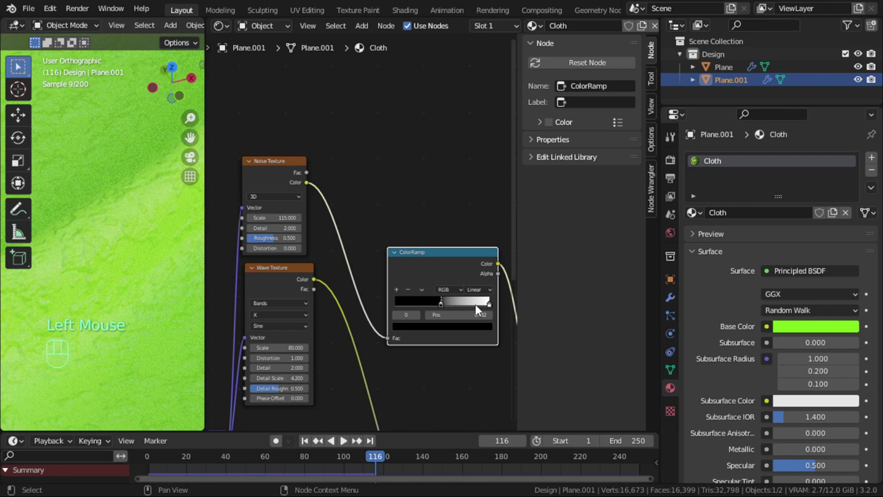
pyautogui.moveTo(493, 309); pyautogui.dragTo(469, 310)
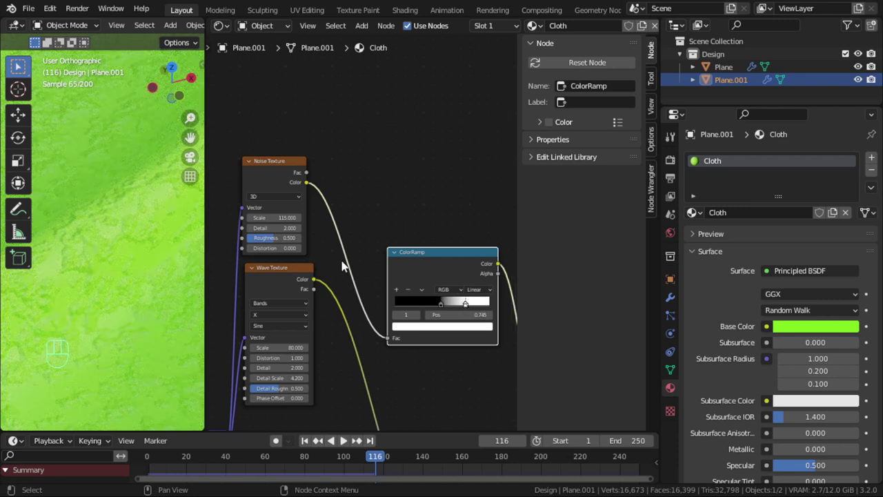
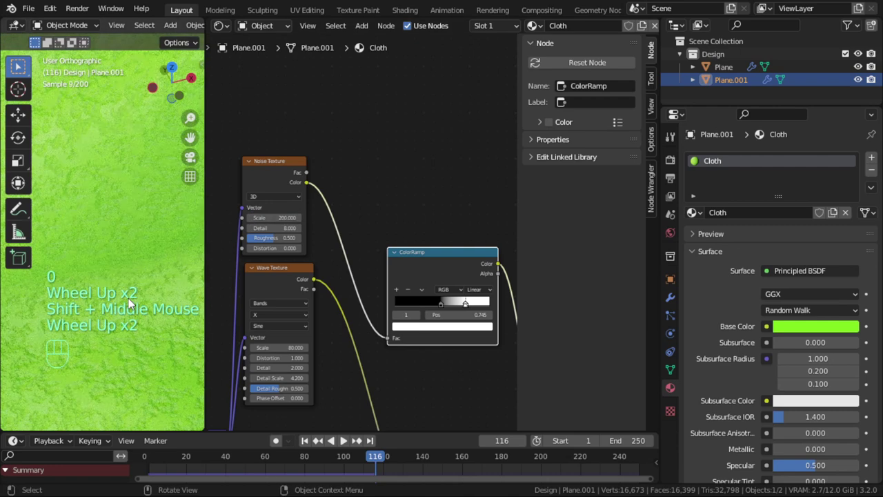
pyautogui.moveTo(447, 310); pyautogui.dragTo(458, 311)
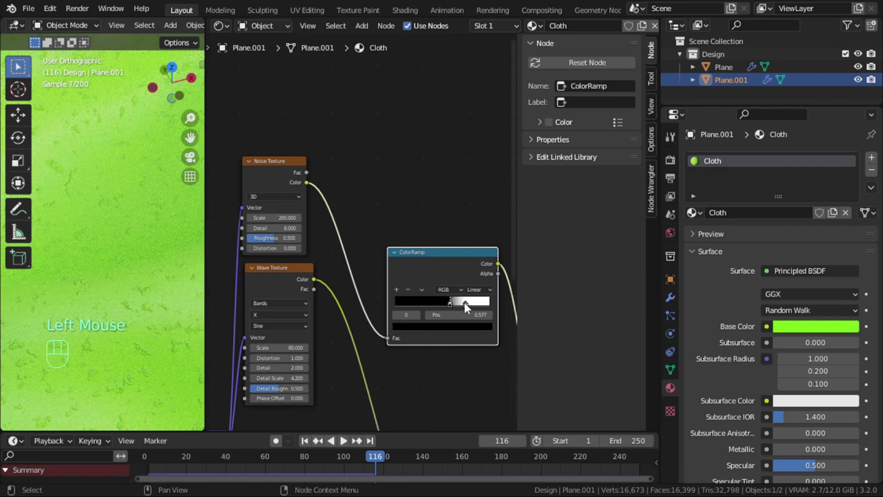
pyautogui.click(471, 308)
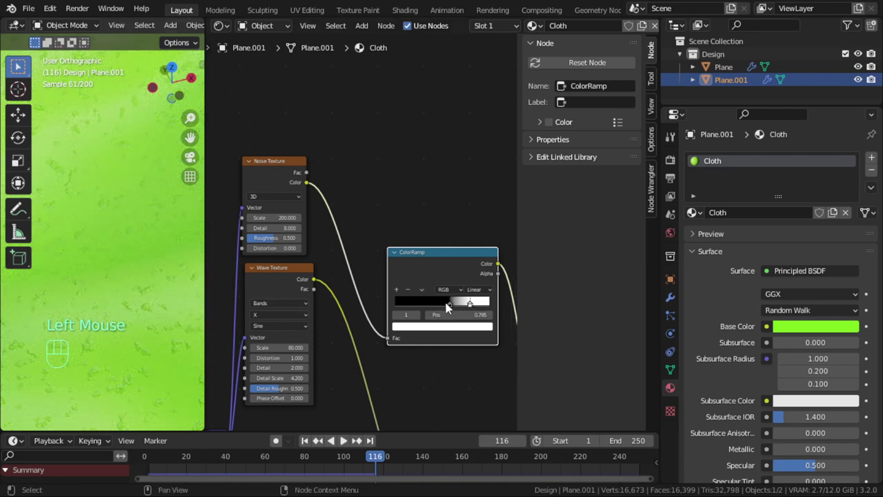
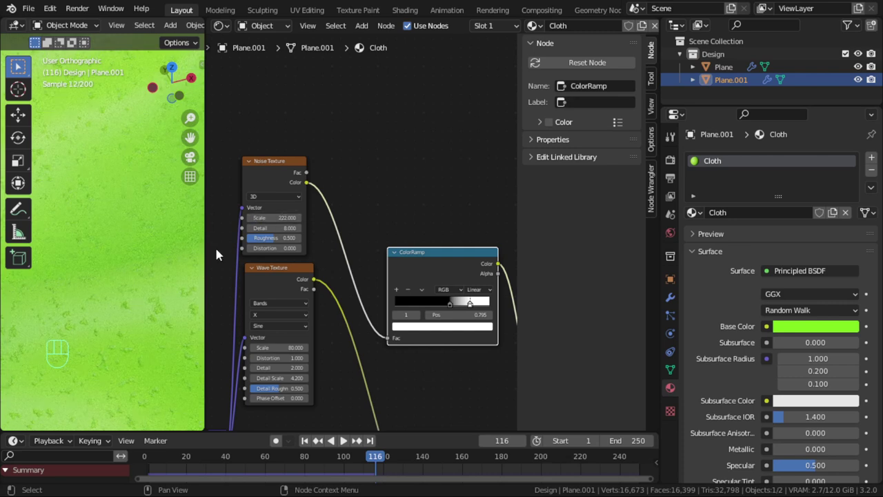
# Pan the node editor over to the chained Bump nodes feeding the shader normal
pyautogui.scroll(-3)
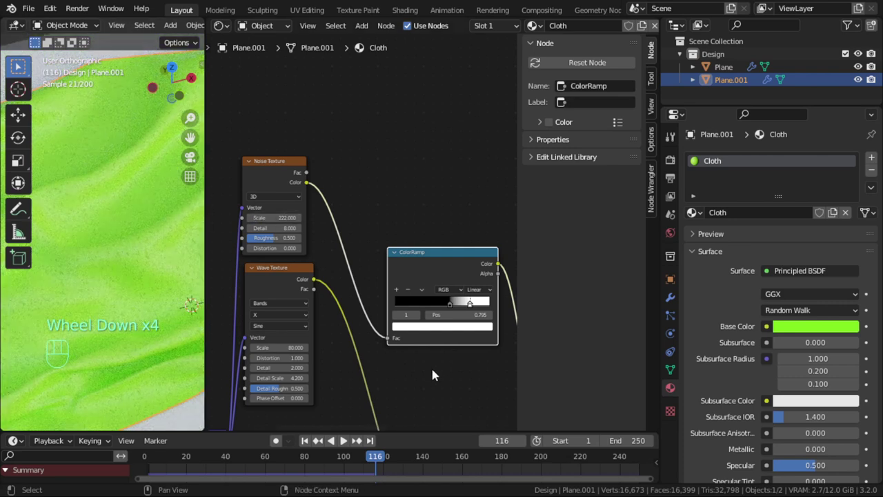
pyautogui.middleClick(450, 383)
pyautogui.moveTo(375, 376); pyautogui.dragTo(429, 376)
pyautogui.scroll(-3)
pyautogui.scroll(3)
pyautogui.scroll(3)
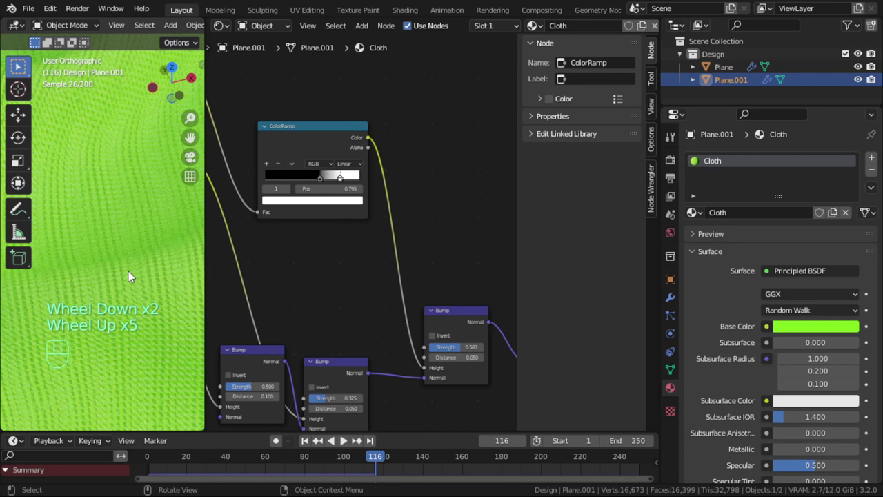
# Add a particle system to the cloth, name it fuzz, make it Hair and expand its Physics settings
pyautogui.click(679, 319)
pyautogui.click(875, 165)
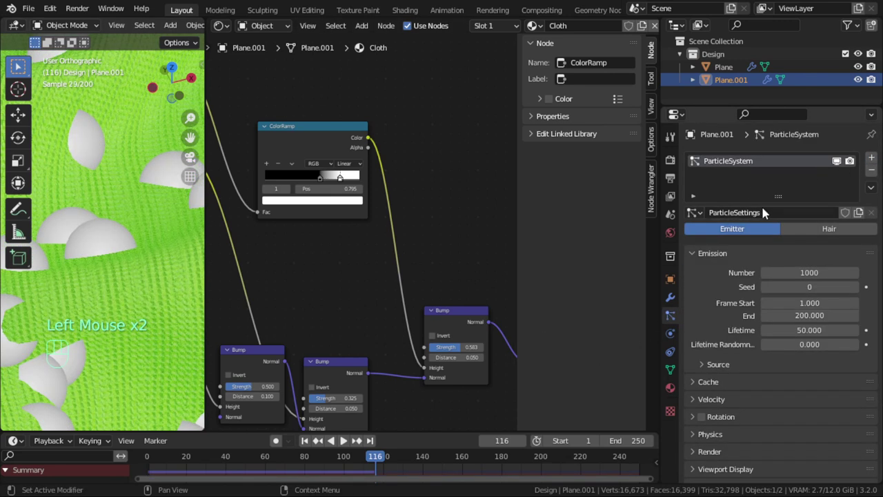
pyautogui.moveTo(767, 213); pyautogui.dragTo(766, 213)
pyautogui.press('z')
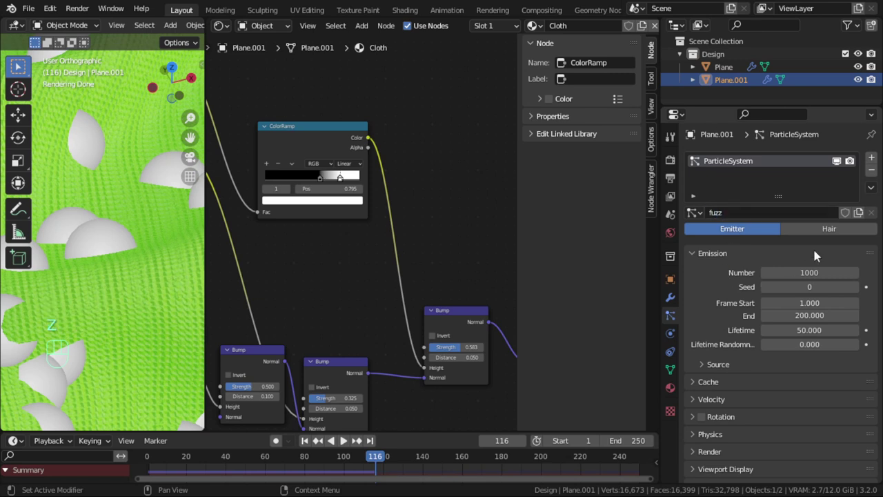
pyautogui.click(831, 234)
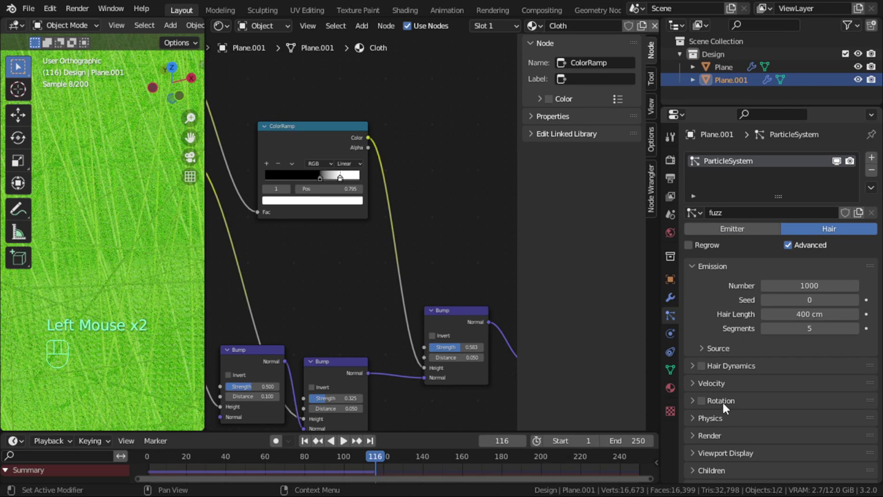
pyautogui.scroll(-3)
pyautogui.click(719, 344)
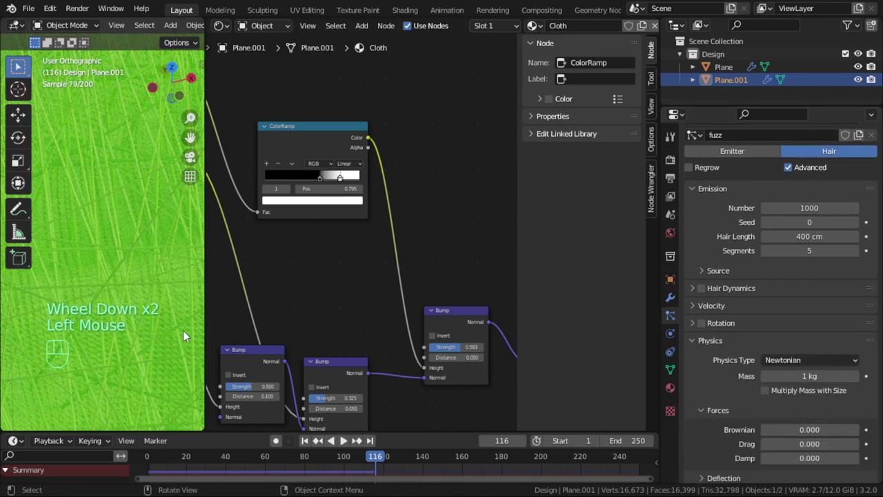
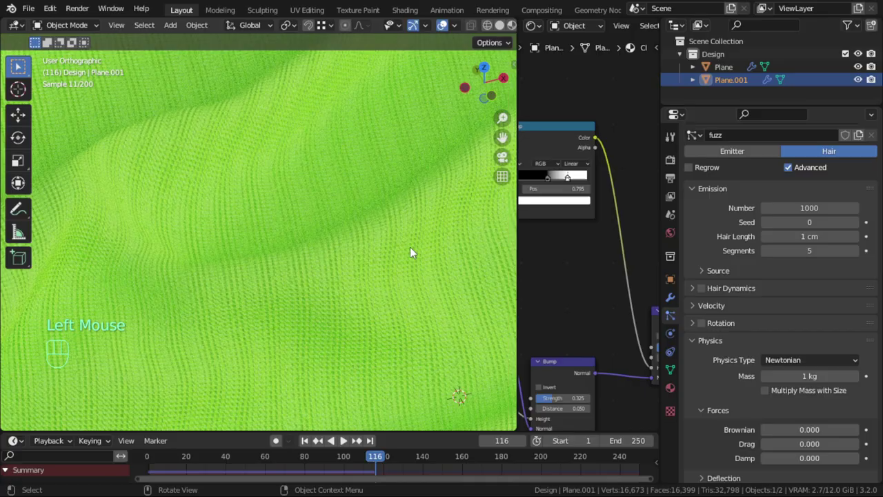
# Set Hair Length 1 cm with Brownian 0.1, Drag 0.05 and Damp 0.05, then expand Hair Shape
pyautogui.moveTo(334, 263); pyautogui.dragTo(353, 216)
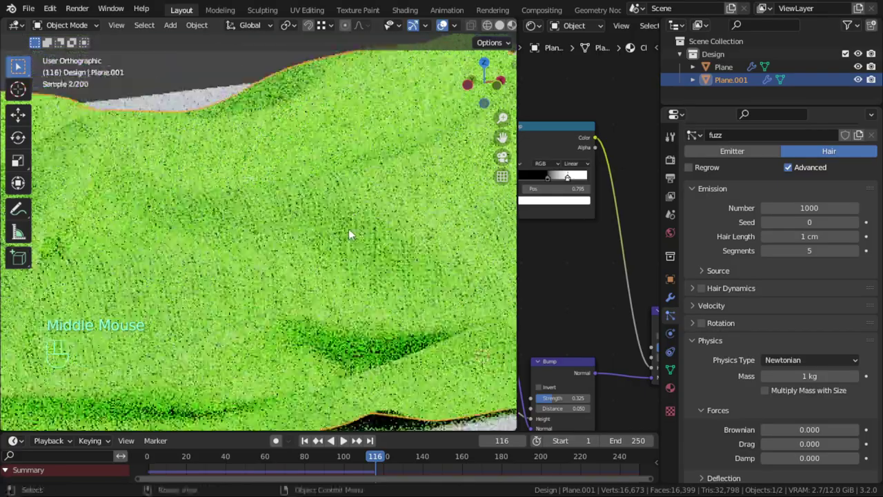
pyautogui.scroll(3)
pyautogui.scroll(3)
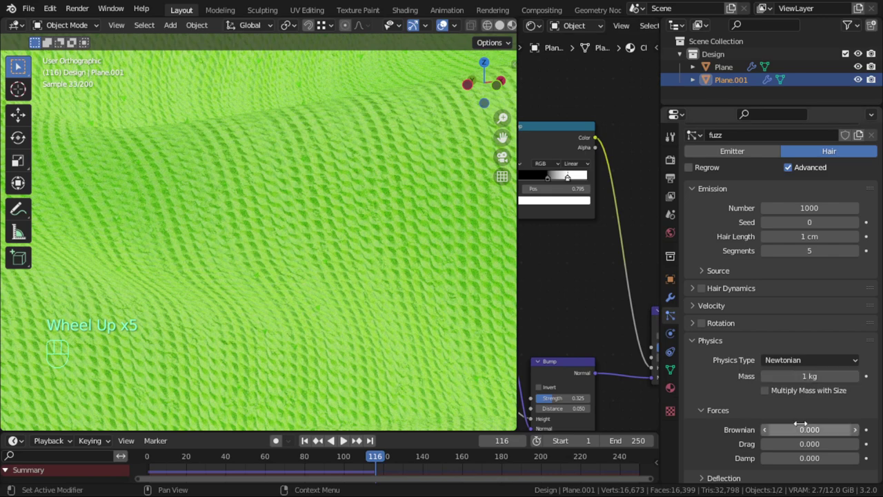
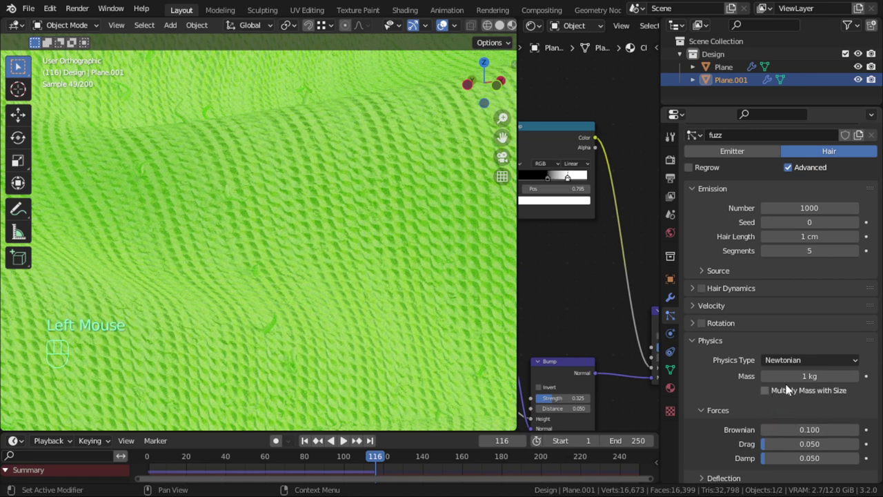
pyautogui.click(725, 346)
pyautogui.click(731, 432)
pyautogui.click(729, 416)
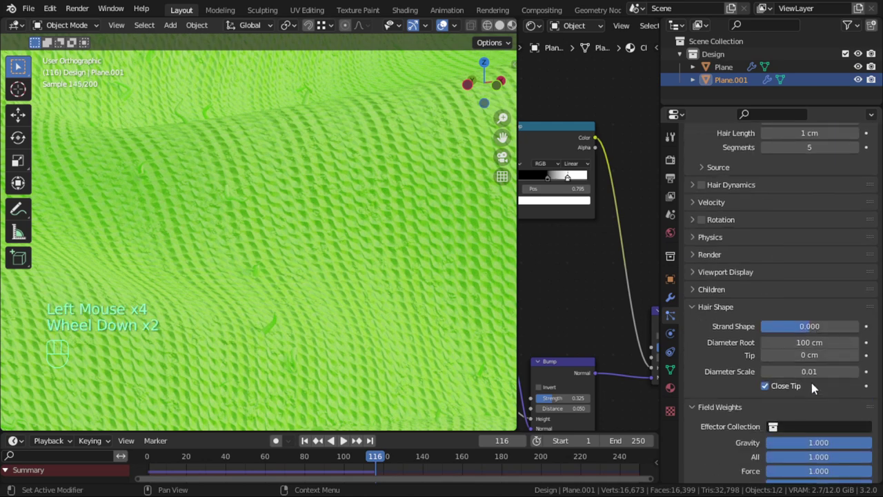
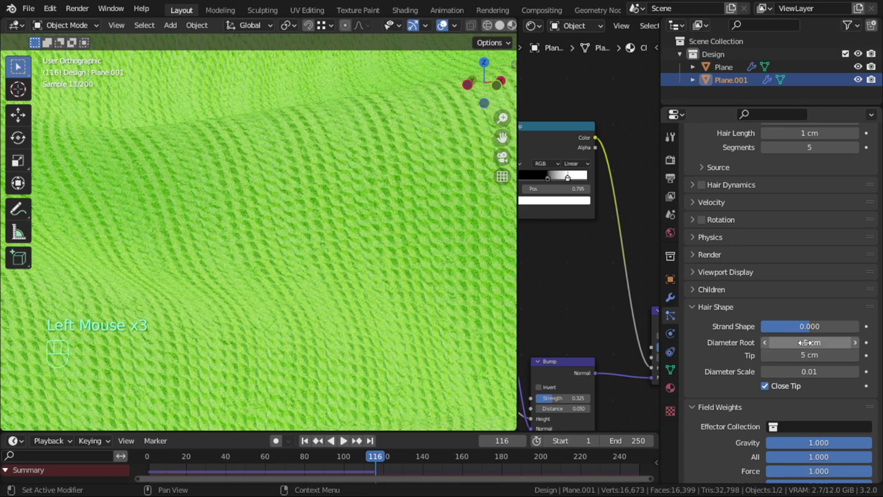
# Set Hair Shape root diameter 15 cm and tip 5 cm, hair length 2 cm and Brownian 0.2
pyautogui.scroll(3)
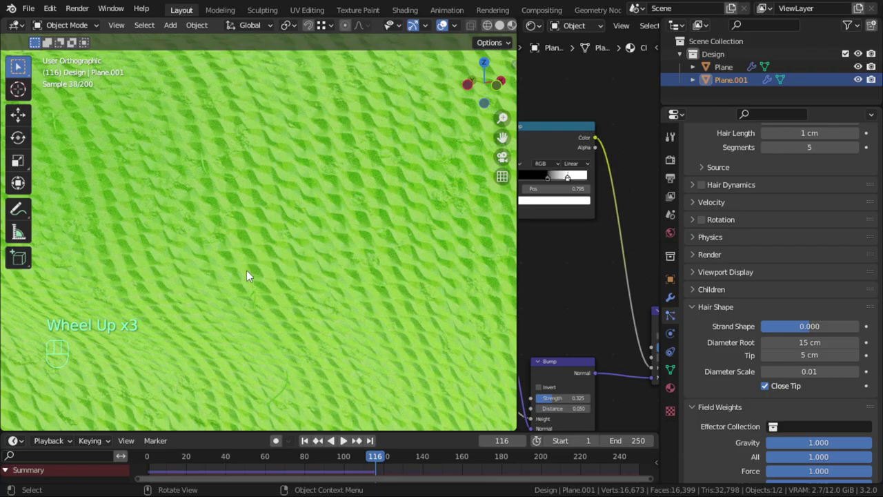
pyautogui.scroll(3)
pyautogui.scroll(3)
pyautogui.scroll(-3)
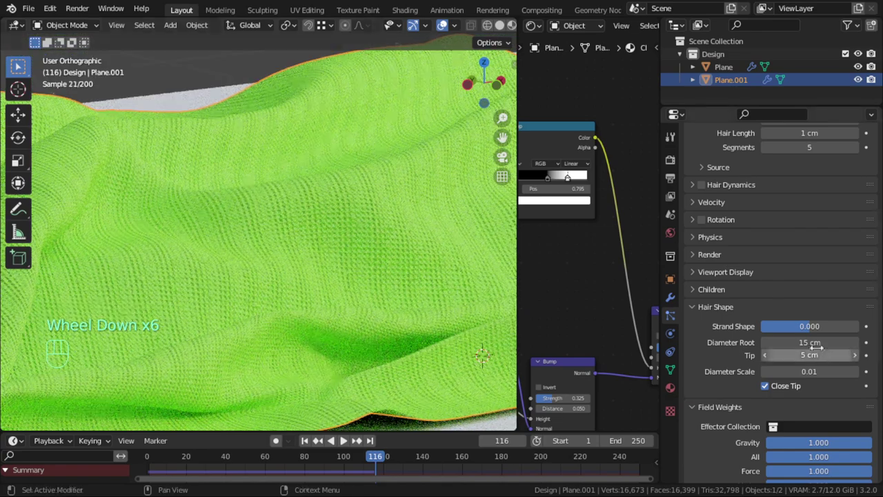
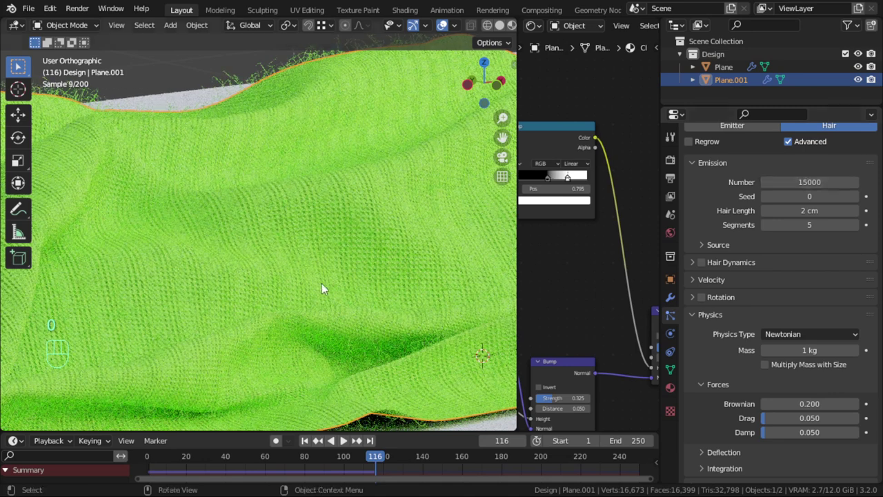
# Emit 15000 hairs and set Brownian 0.05, Drag 0.01 and Damp 0.01 while viewing the cloth edge
pyautogui.moveTo(241, 188); pyautogui.dragTo(389, 270)
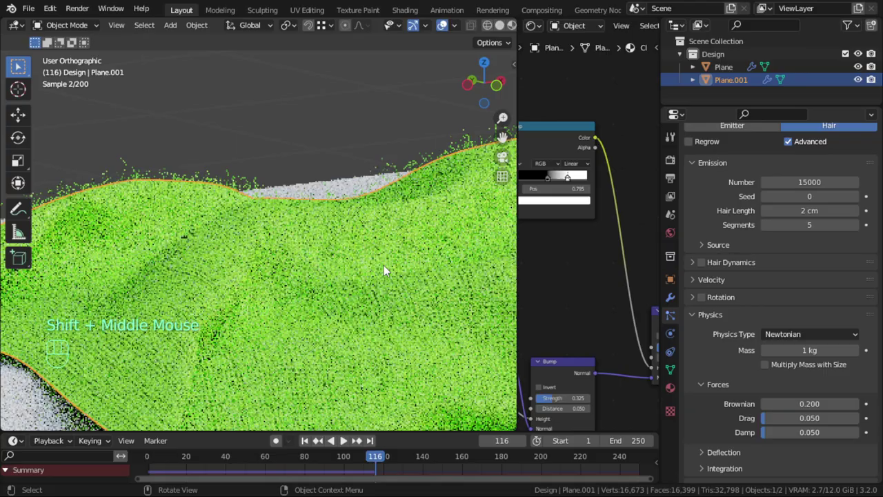
pyautogui.moveTo(246, 212); pyautogui.dragTo(316, 188)
pyautogui.scroll(3)
pyautogui.moveTo(247, 211); pyautogui.dragTo(291, 250)
pyautogui.moveTo(294, 213); pyautogui.dragTo(291, 194)
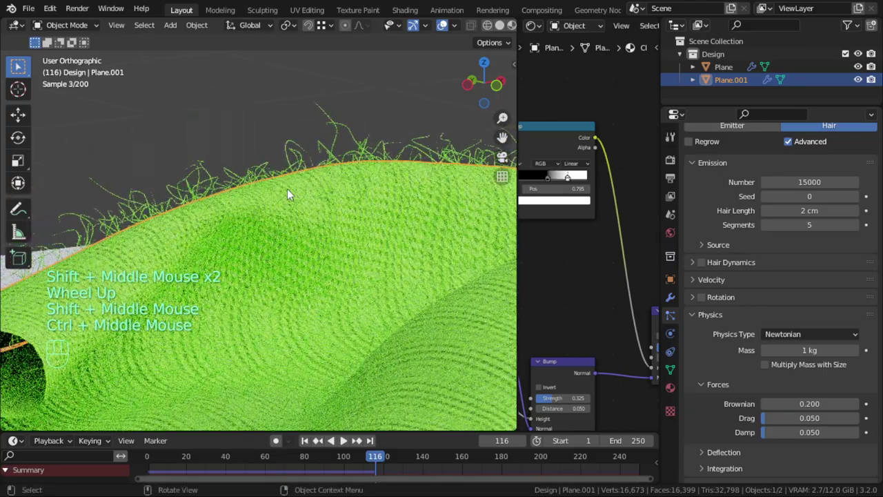
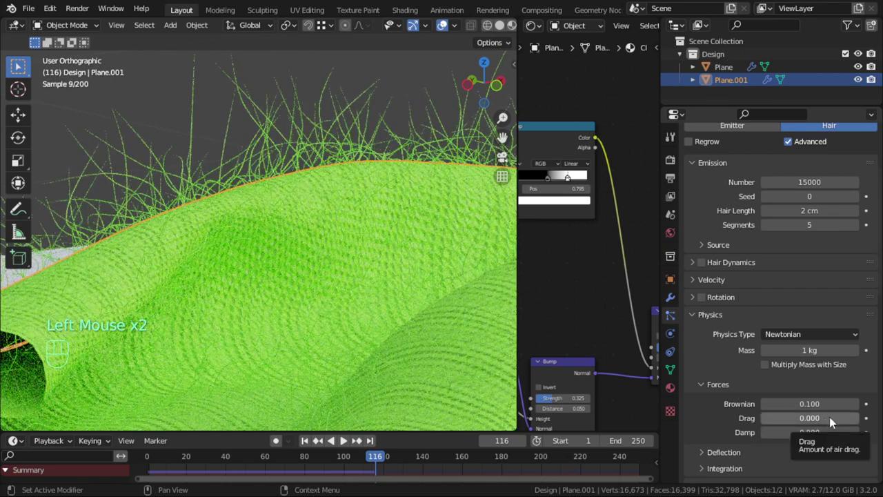
pyautogui.moveTo(819, 418); pyautogui.dragTo(819, 418)
pyautogui.moveTo(817, 436); pyautogui.dragTo(820, 436)
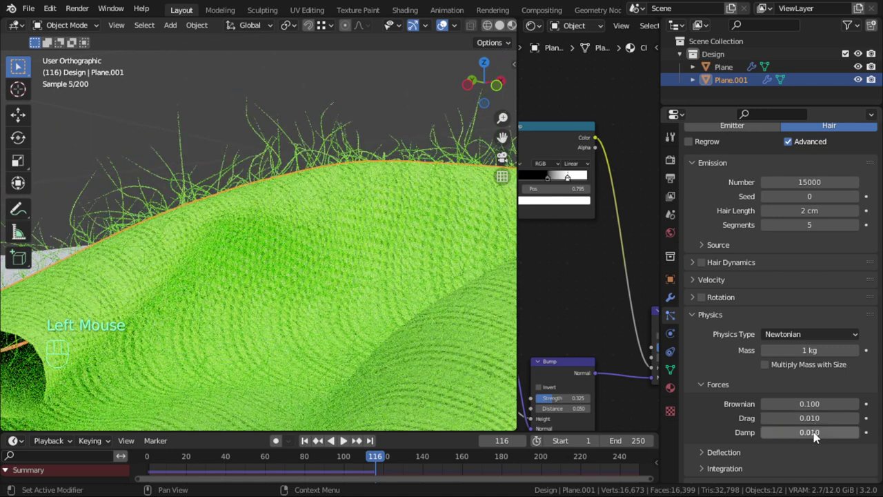
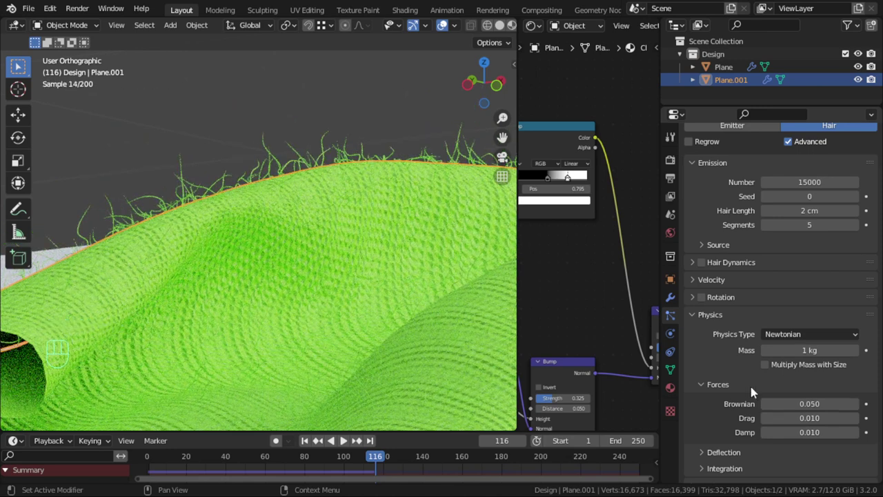
# Enable Interpolated children for the fuzz hairs (10 viewport, 40 render) and head to the cloth's materials
pyautogui.scroll(-3)
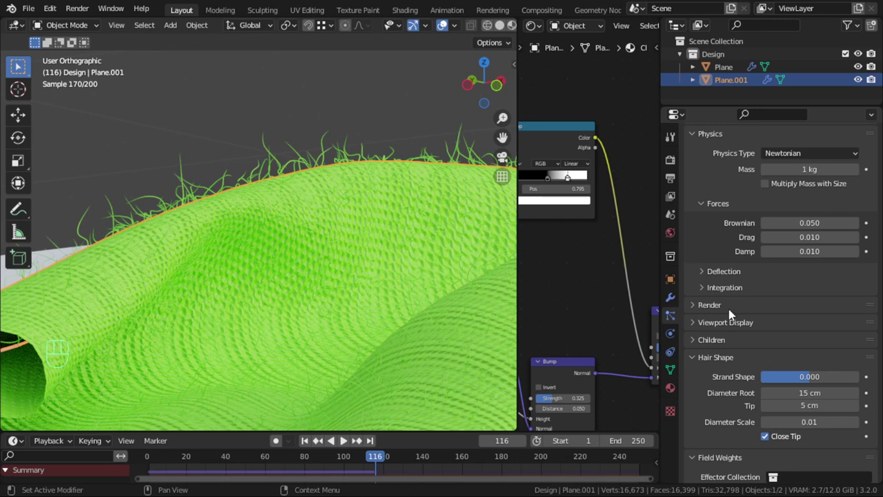
pyautogui.click(730, 344)
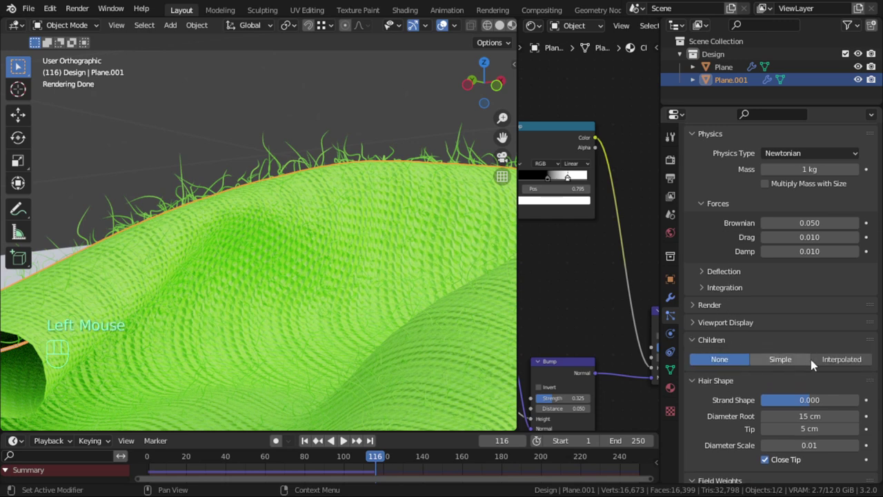
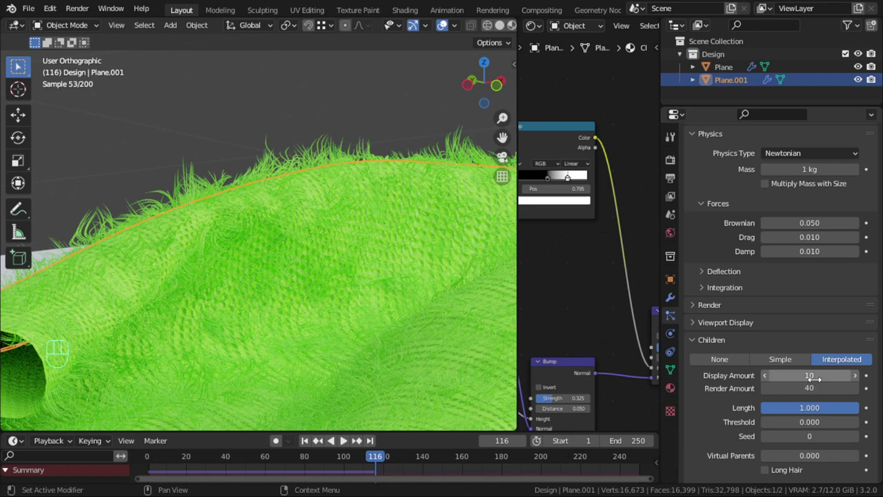
pyautogui.scroll(-3)
pyautogui.click(670, 391)
pyautogui.scroll(3)
pyautogui.scroll(3)
pyautogui.moveTo(872, 158); pyautogui.dragTo(746, 219)
pyautogui.click(741, 238)
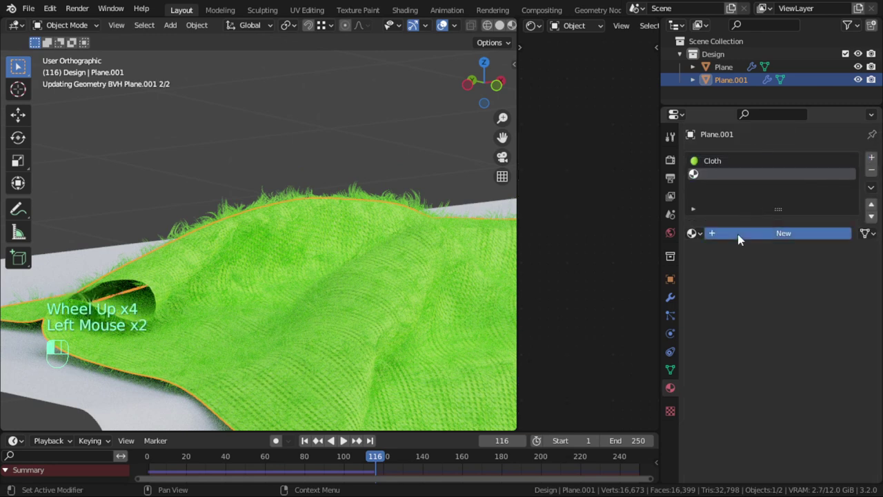
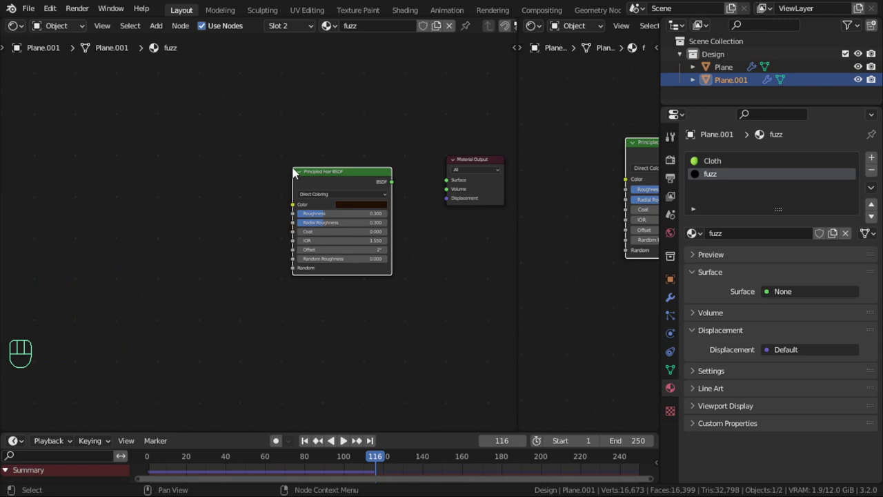
# Wire a Principled Hair BSDF into the fuzz material: bright green, roughness 0.4, coat 0.155, then return to the 3D view
pyautogui.moveTo(396, 186); pyautogui.dragTo(460, 184)
pyautogui.scroll(3)
pyautogui.middleClick(417, 227)
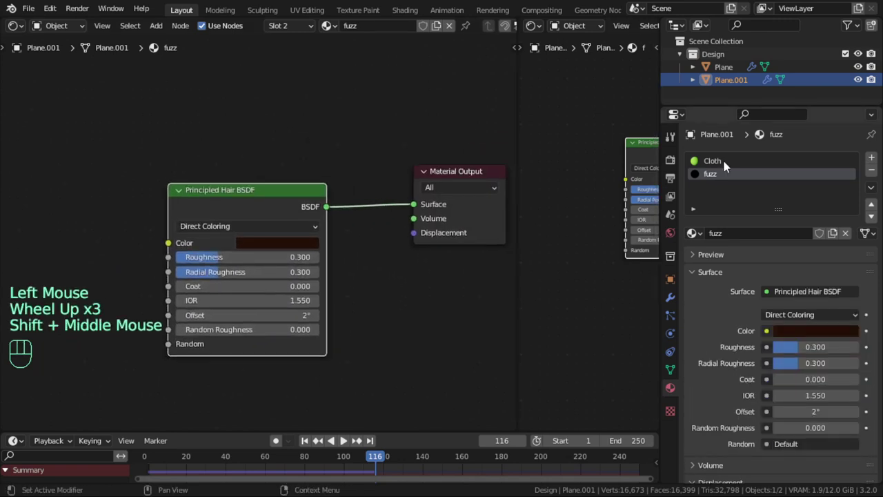
pyautogui.moveTo(674, 162); pyautogui.dragTo(710, 162)
pyautogui.click(441, 194)
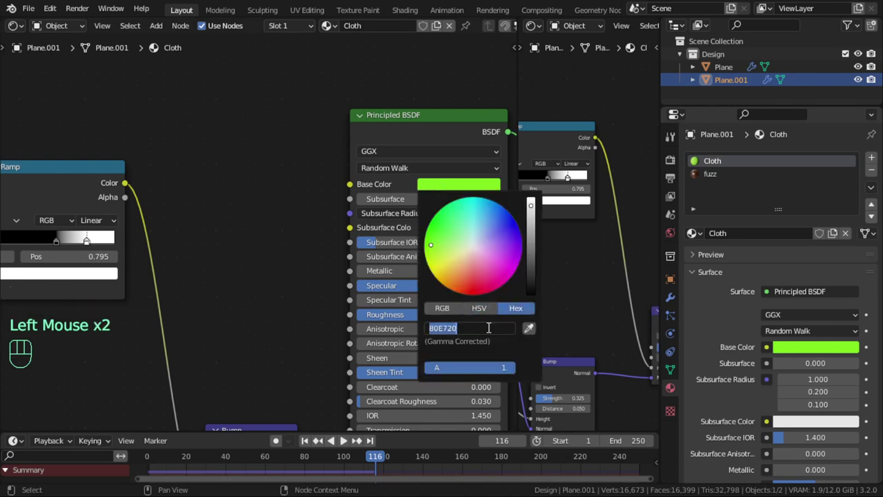
pyautogui.click(705, 180)
pyautogui.click(298, 247)
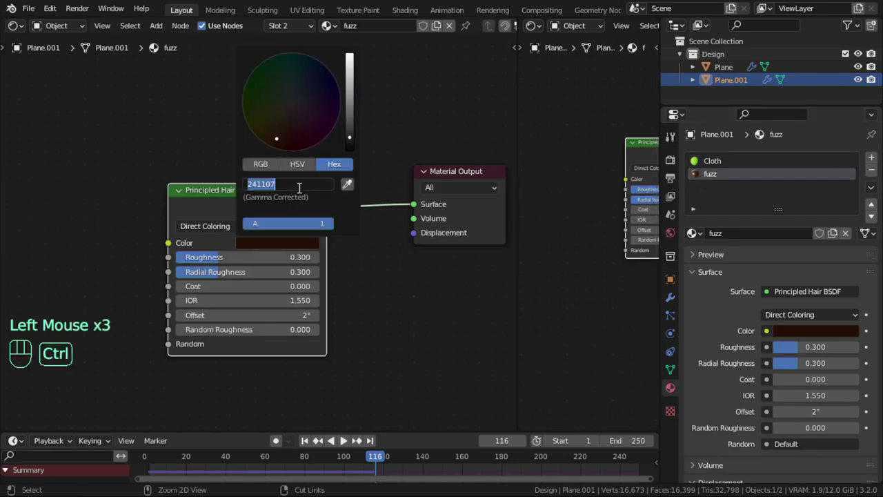
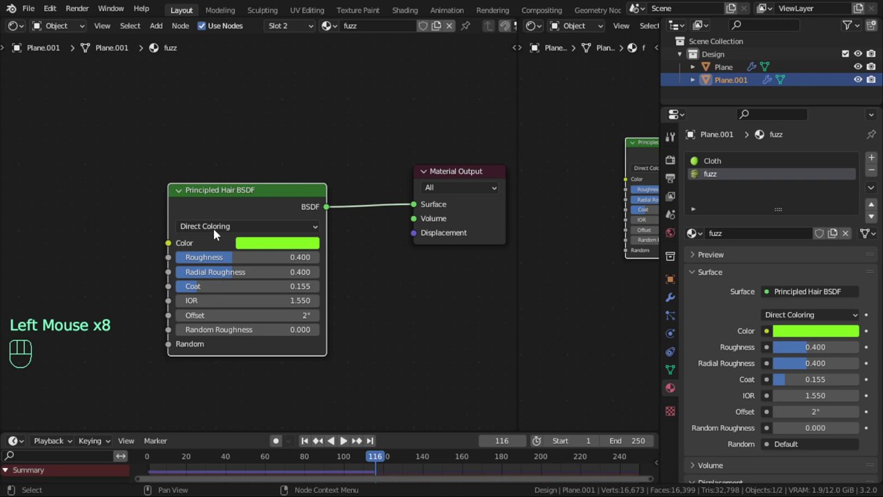
pyautogui.moveTo(26, 28); pyautogui.dragTo(175, 230)
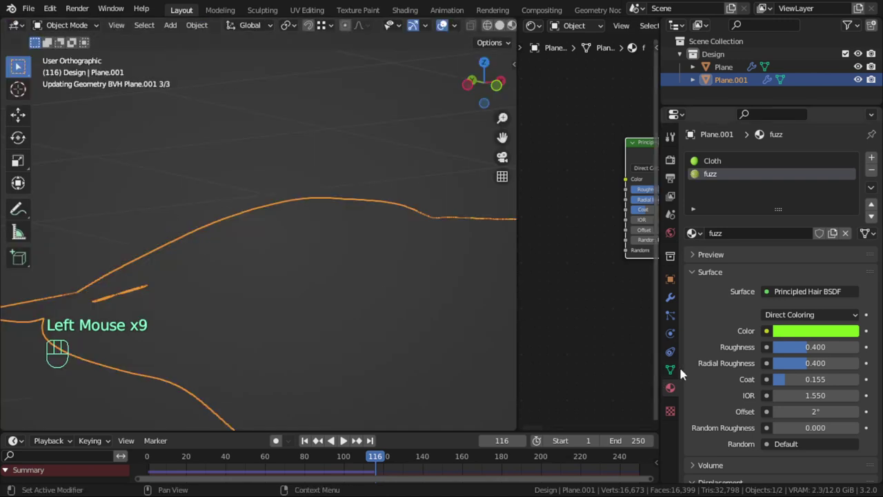
# Save the file, review the fuzz particle Emission, Physics and Render panels, and orbit around the fuzzy cloth
pyautogui.click(675, 328)
pyautogui.press('ctrl+s')
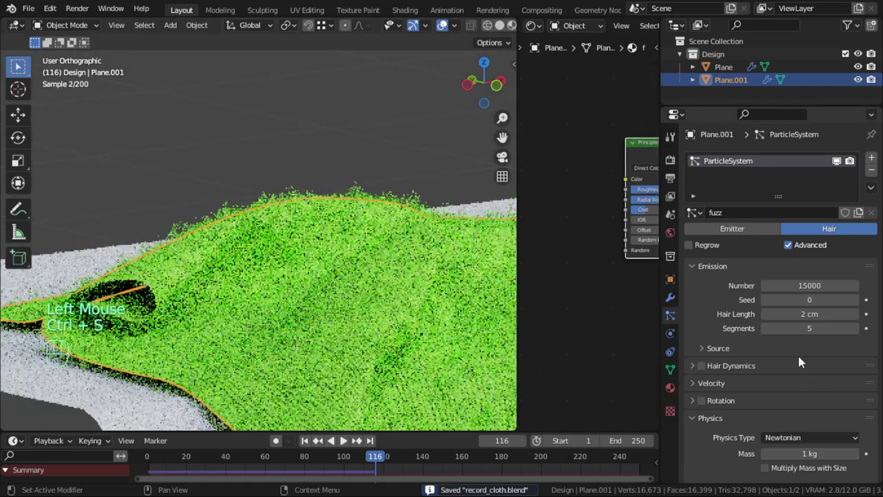
pyautogui.scroll(-3)
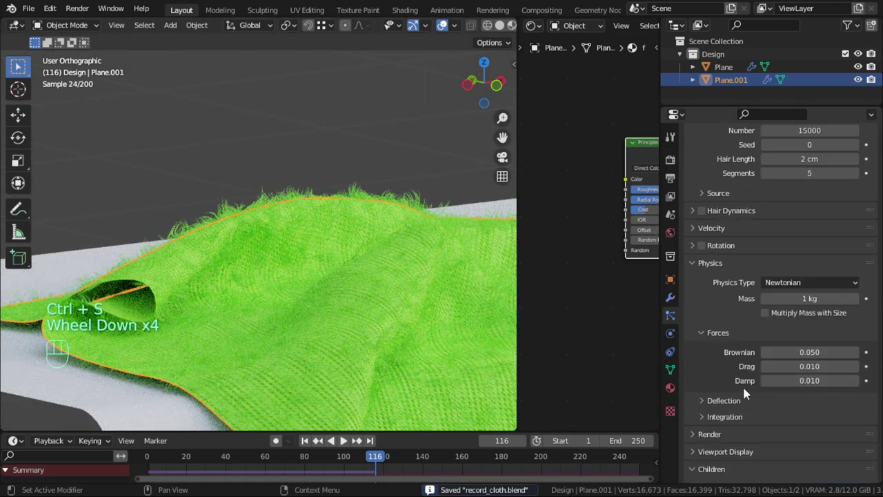
pyautogui.scroll(3)
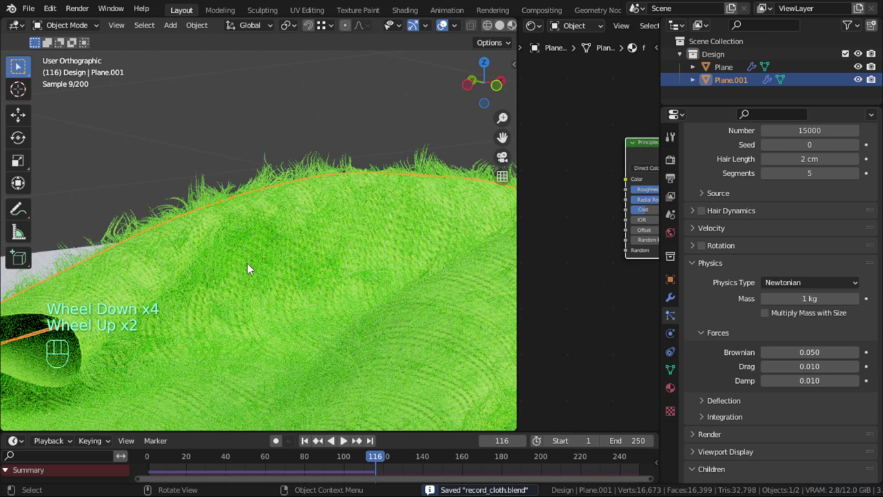
pyautogui.scroll(-3)
pyautogui.scroll(3)
pyautogui.scroll(-3)
pyautogui.click(716, 282)
pyautogui.moveTo(791, 317); pyautogui.dragTo(461, 309)
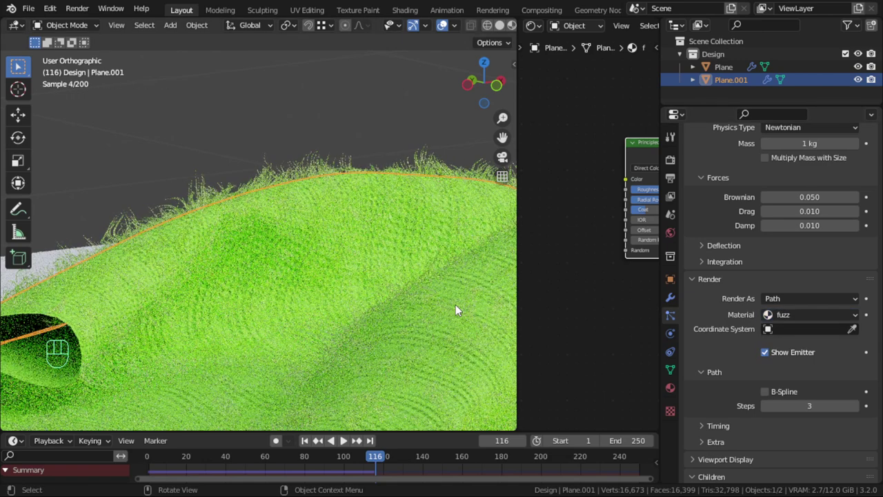
pyautogui.moveTo(378, 285); pyautogui.dragTo(333, 293)
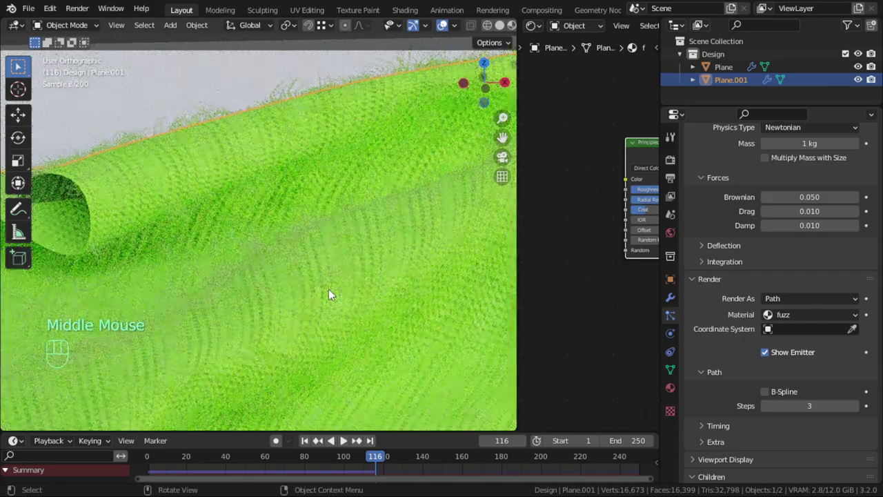
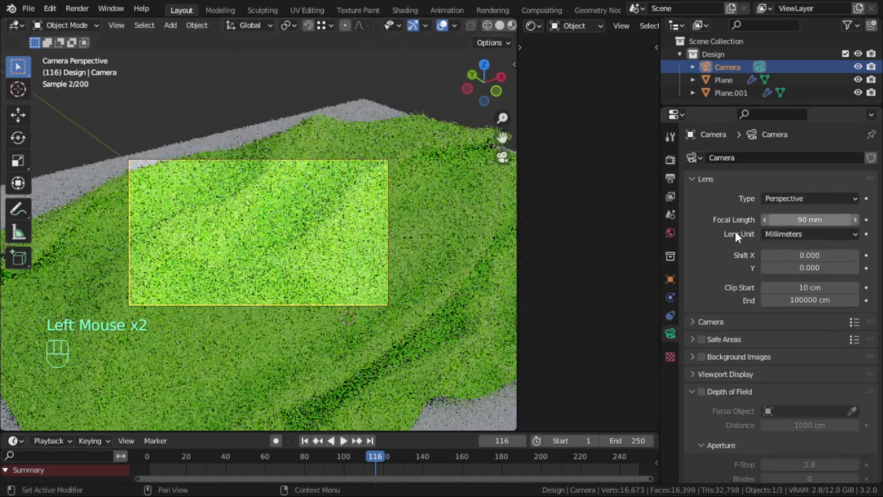
# Lock the 90 mm camera to the view and navigate to frame the cloth
pyautogui.press('n')
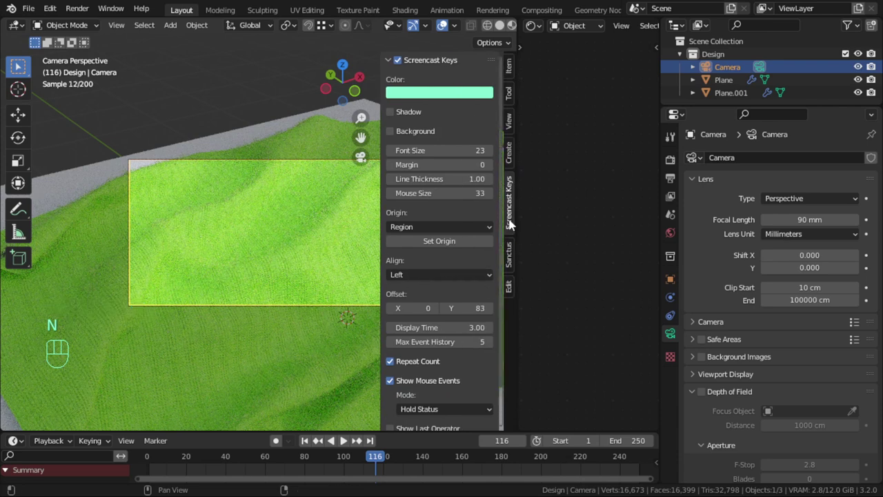
pyautogui.click(512, 126)
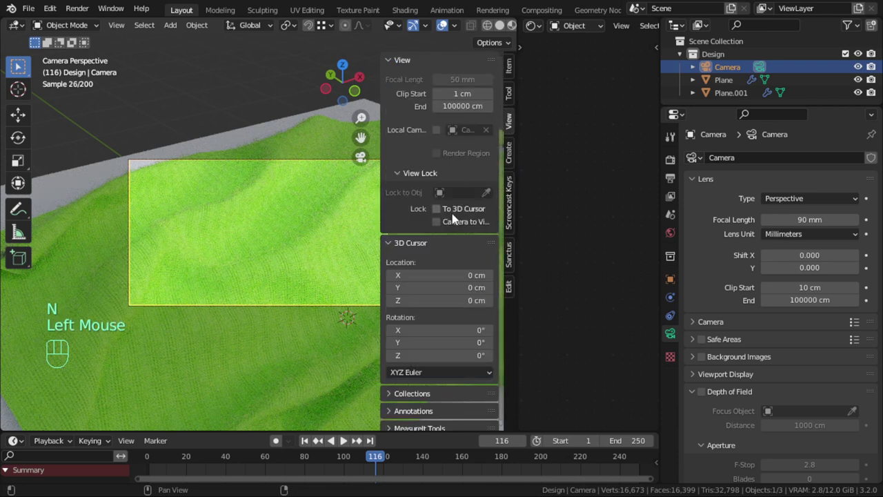
pyautogui.click(456, 224)
pyautogui.press('n')
pyautogui.middleClick(323, 265)
pyautogui.middleClick(315, 234)
pyautogui.middleClick(319, 251)
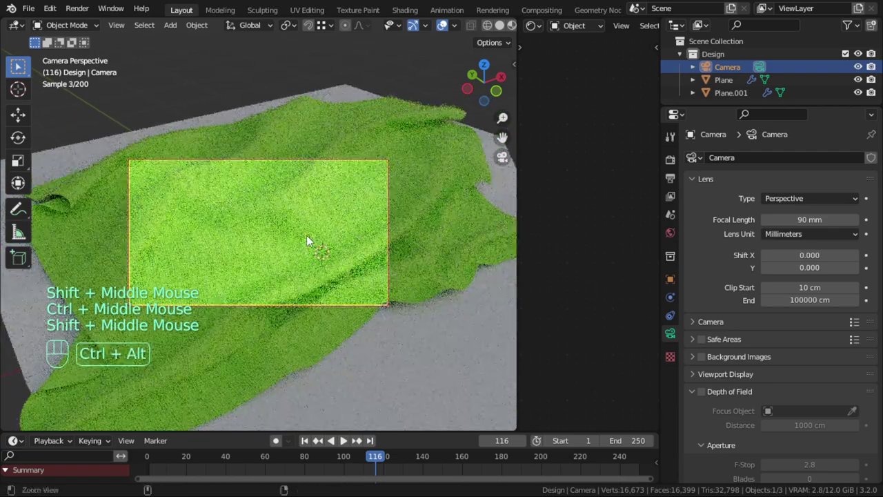
pyautogui.middleClick(321, 240)
pyautogui.middleClick(340, 254)
pyautogui.middleClick(323, 252)
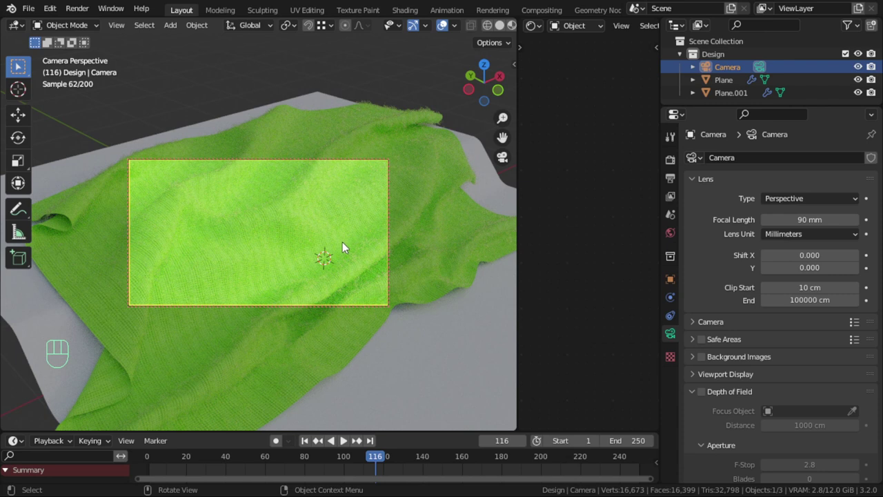
# Toggle the camera lock again to zoom the frame tightly onto the fuzzy green cloth
pyautogui.press('n')
pyautogui.click(467, 225)
pyautogui.press('n')
pyautogui.scroll(3)
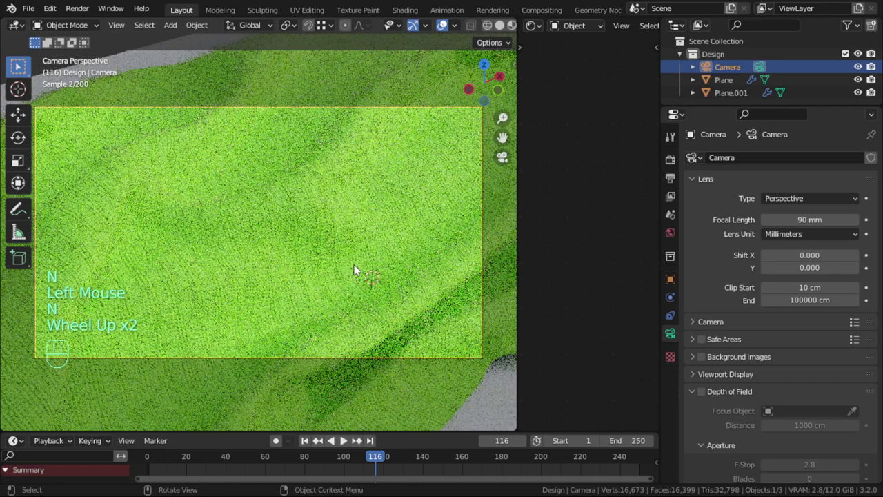
pyautogui.press('n')
pyautogui.click(464, 223)
pyautogui.press('n')
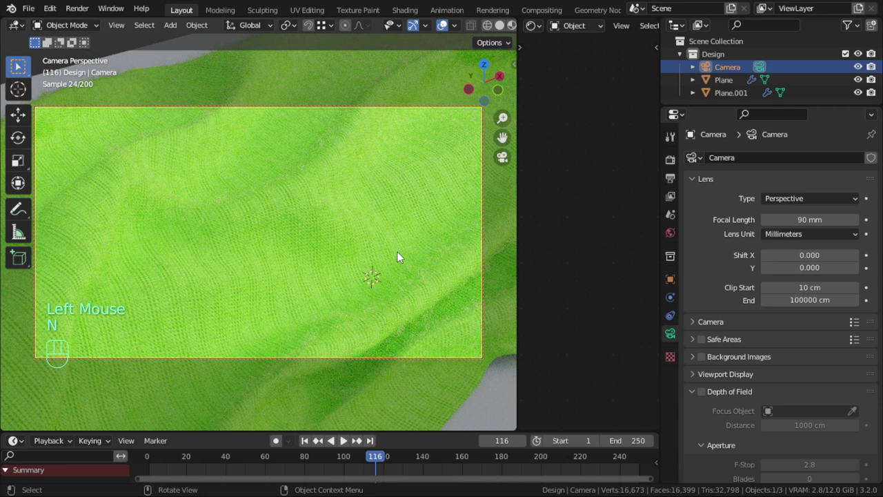
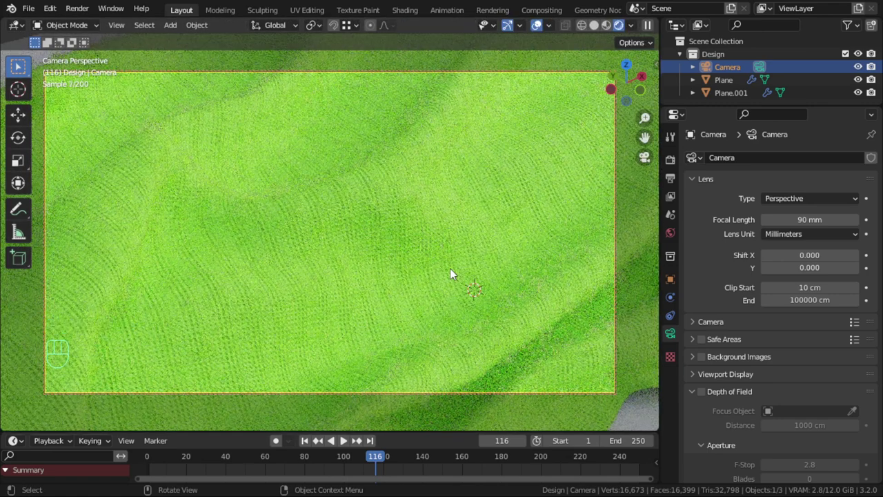
# Switch to solid shading, front view, and add area lights over the cloth
pyautogui.click(599, 36)
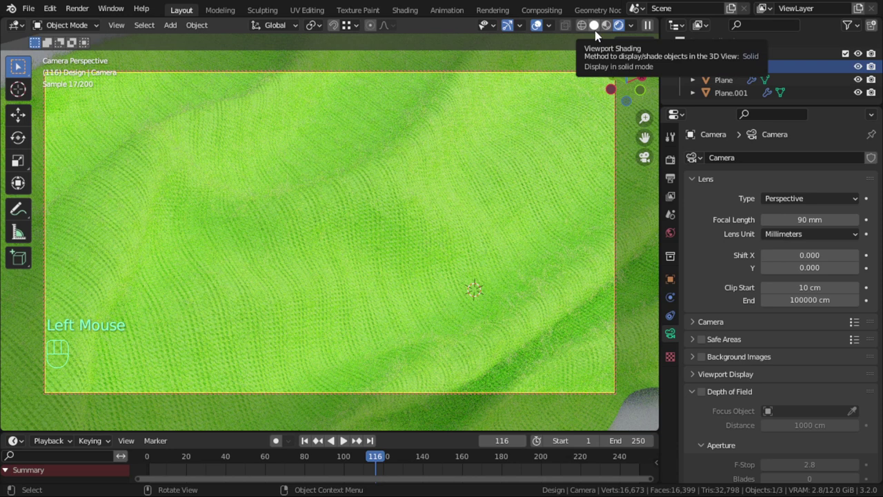
pyautogui.click(599, 32)
pyautogui.press('KP_0')
pyautogui.press('KP_1')
pyautogui.scroll(-3)
pyautogui.rightClick(538, 184)
pyautogui.press('shift+a')
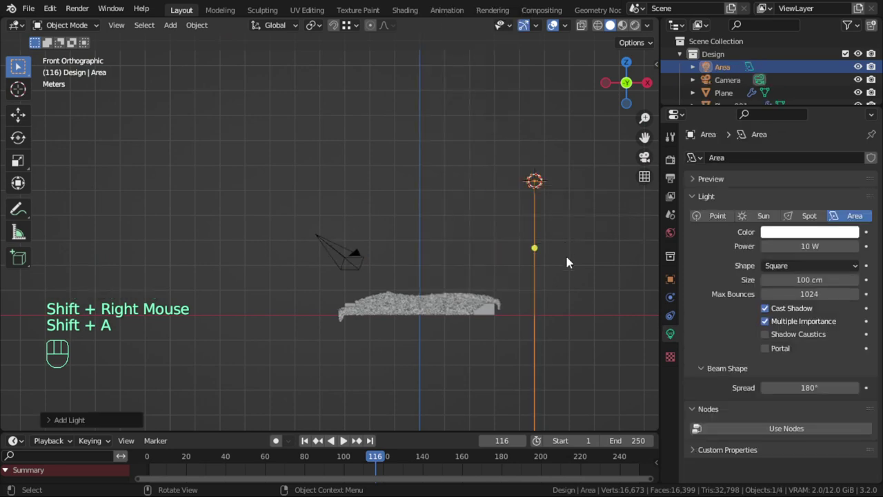
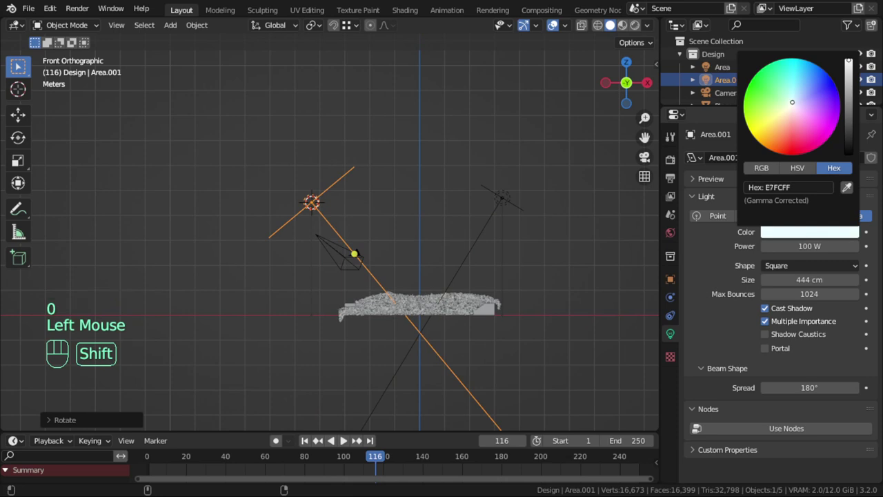
# Set the second light to 100 W, 444 cm, colour E7FCFF, angle it, and begin renaming it fill_light
pyautogui.moveTo(402, 279); pyautogui.dragTo(444, 305)
pyautogui.press('F1')
pyautogui.press('F2')
pyautogui.press('l')
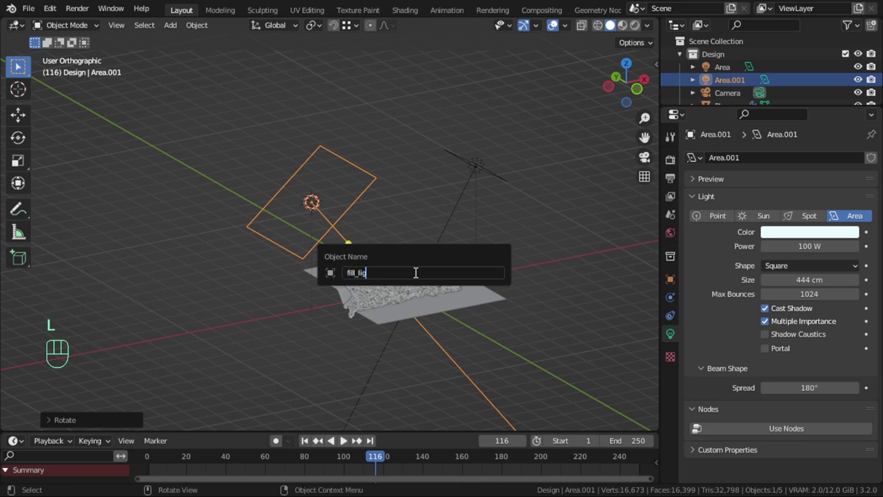
# Name the angled light fill_light and the overhead light main_light
pyautogui.click(506, 163)
pyautogui.click(497, 173)
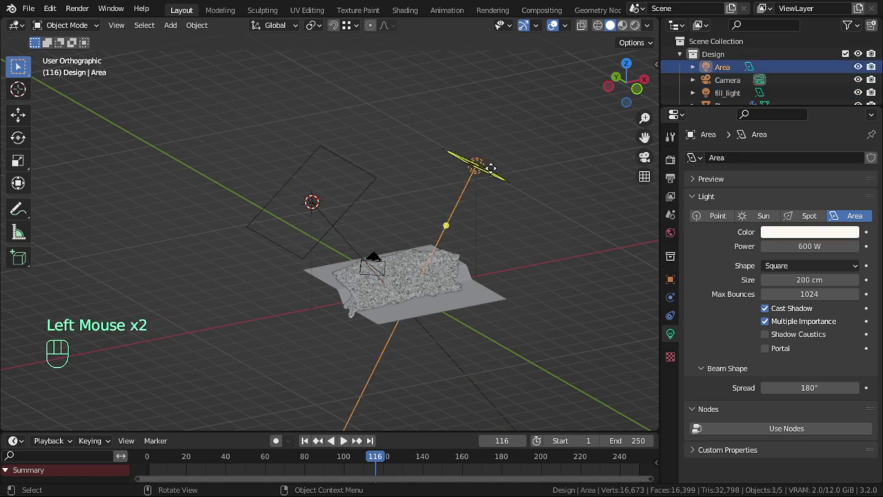
pyautogui.press('F2')
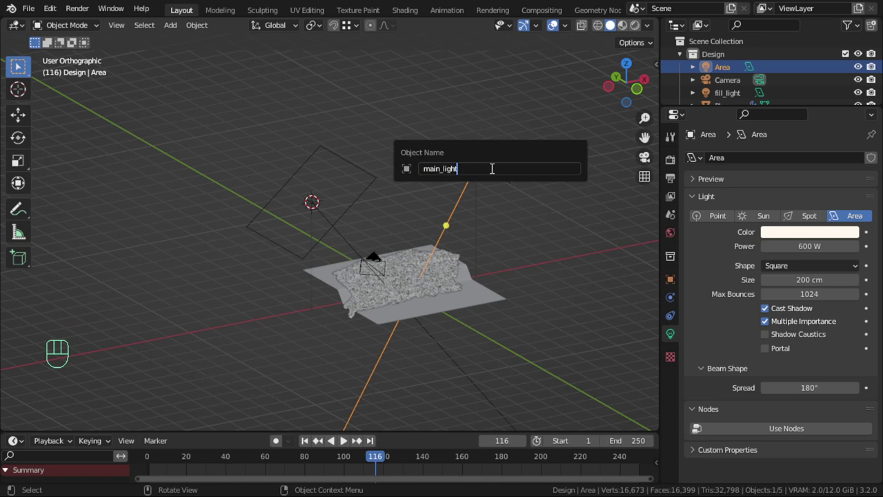
pyautogui.click(375, 260)
# Move the camera and both lights into a new collection named camera
pyautogui.click(346, 203)
pyautogui.click(474, 171)
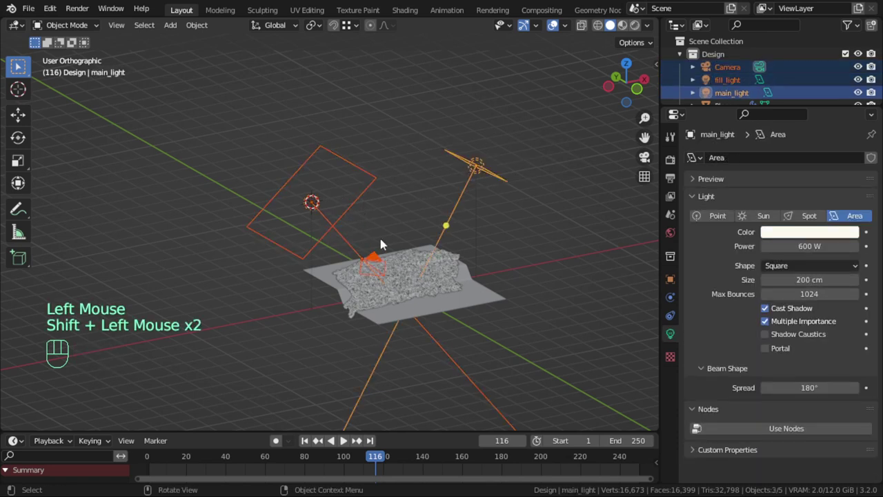
pyautogui.press('m')
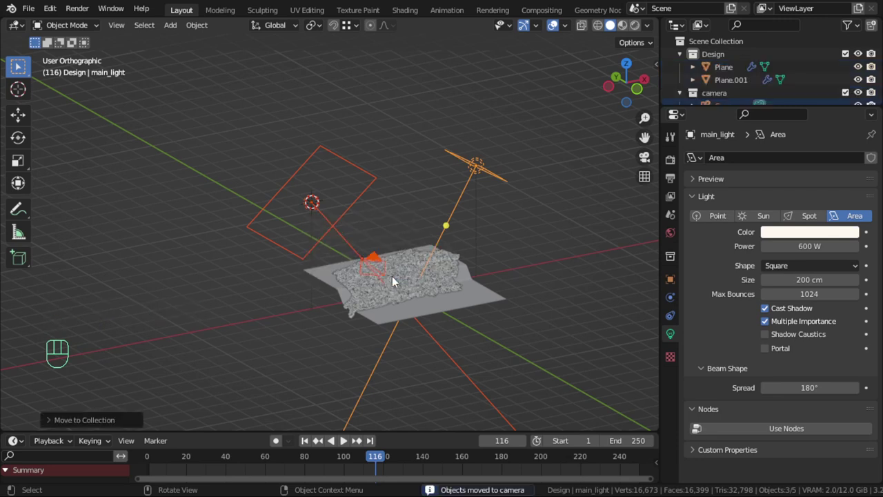
pyautogui.scroll(3)
# Check Cycles GPU Compute and Light Paths through the camera, then set Plane.001's particle Number to 150000
pyautogui.press('KP_0')
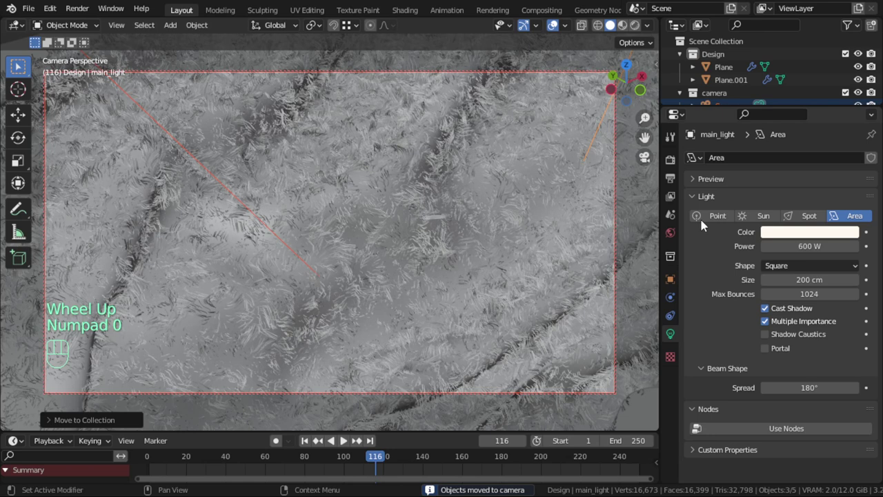
pyautogui.click(672, 166)
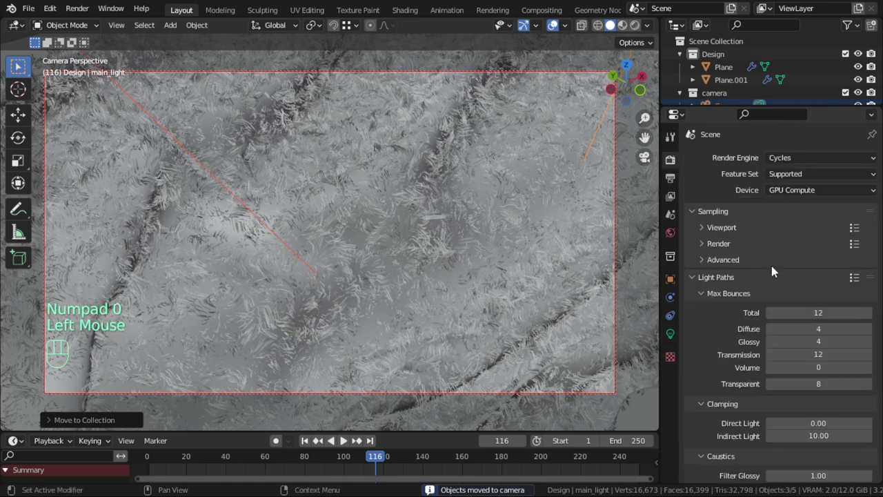
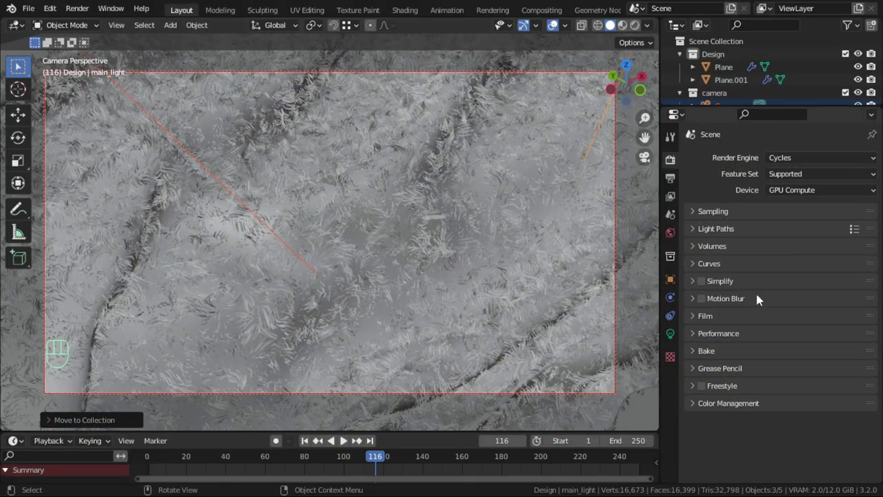
pyautogui.click(514, 287)
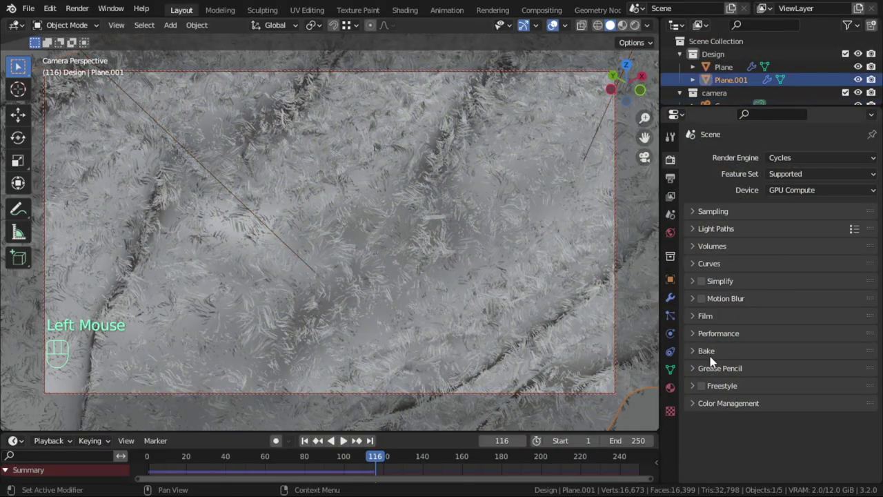
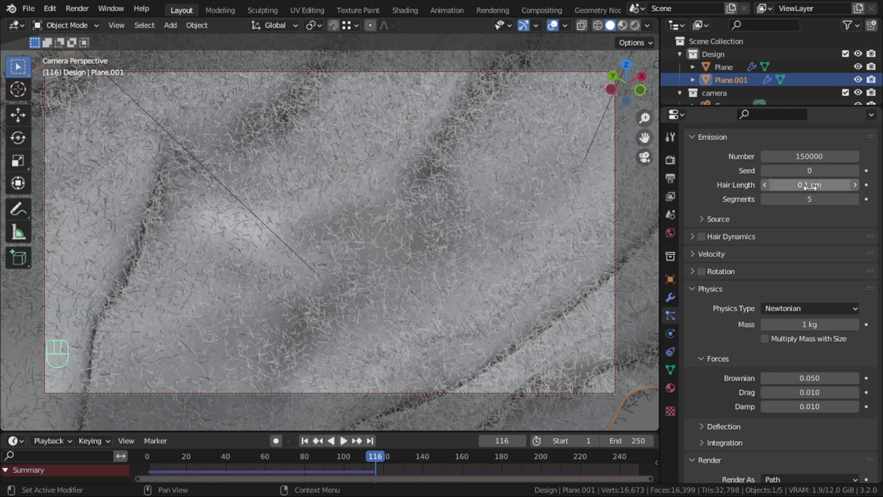
# Set the fuzz Hair Length to 0.1 cm and preview in Rendered shading
pyautogui.click(641, 285)
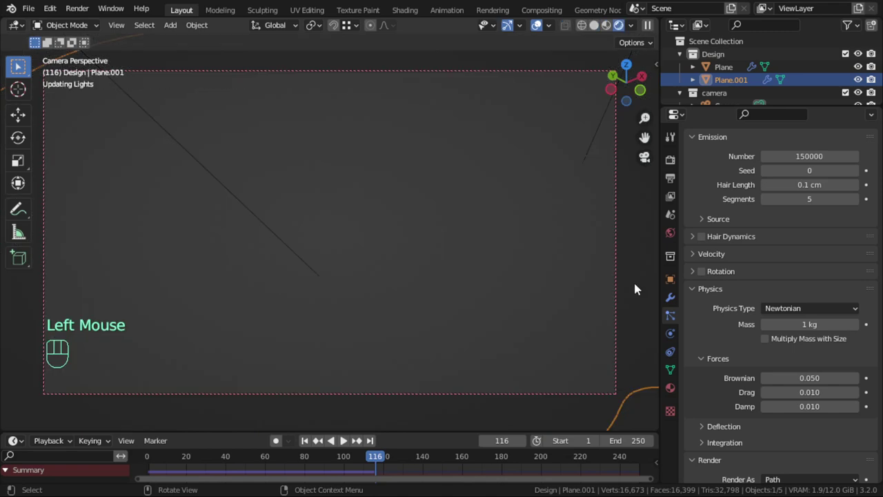